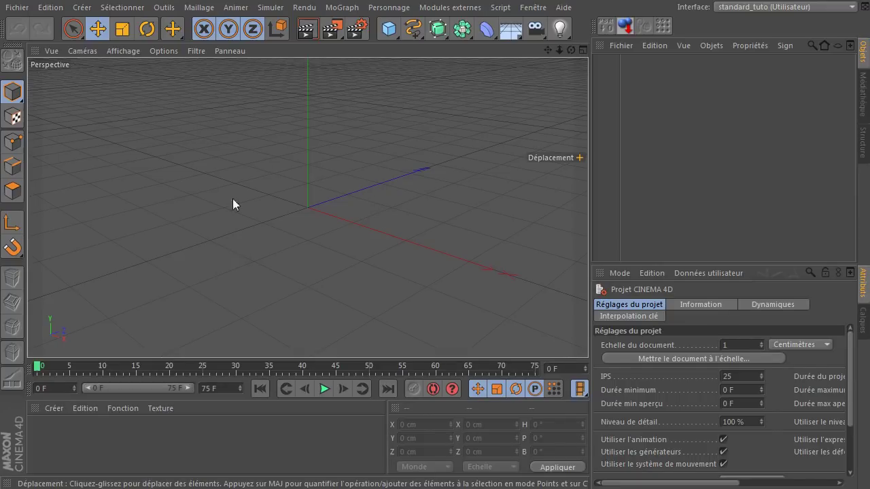
- Switch the empty scene from the perspective view to a maximized Top view
middle_click(288, 151)
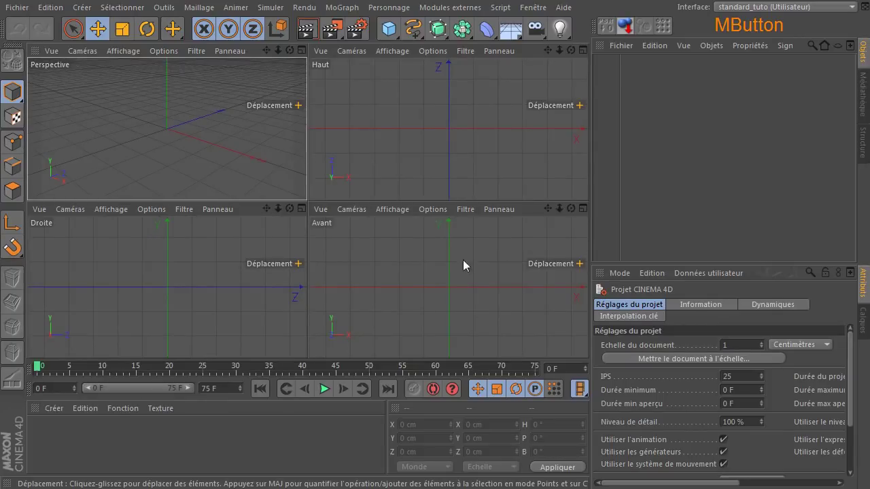
middle_click(377, 119)
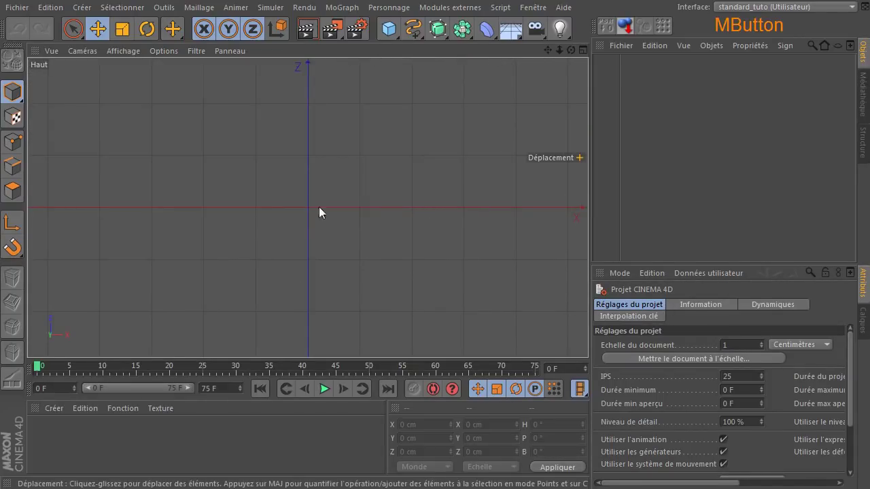
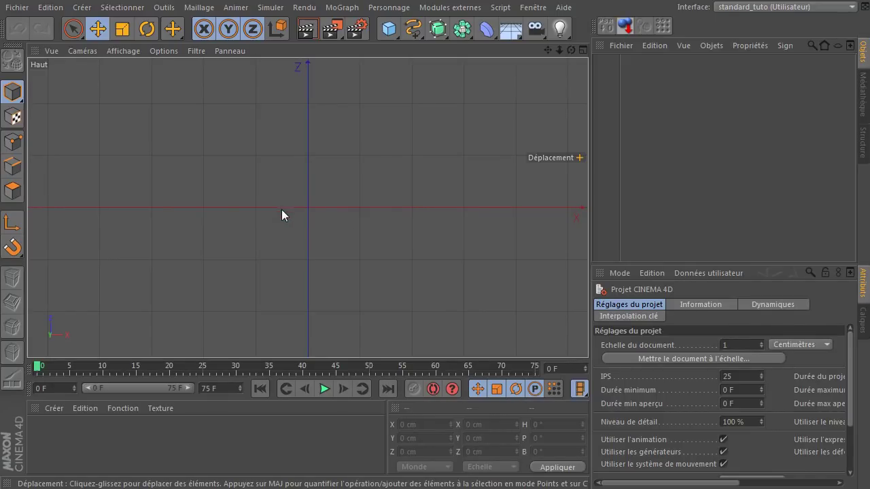
left_click(300, 231)
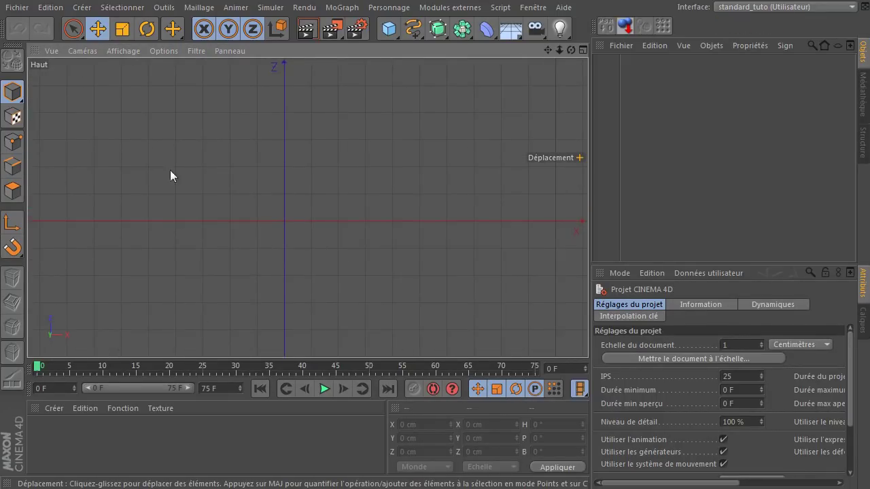
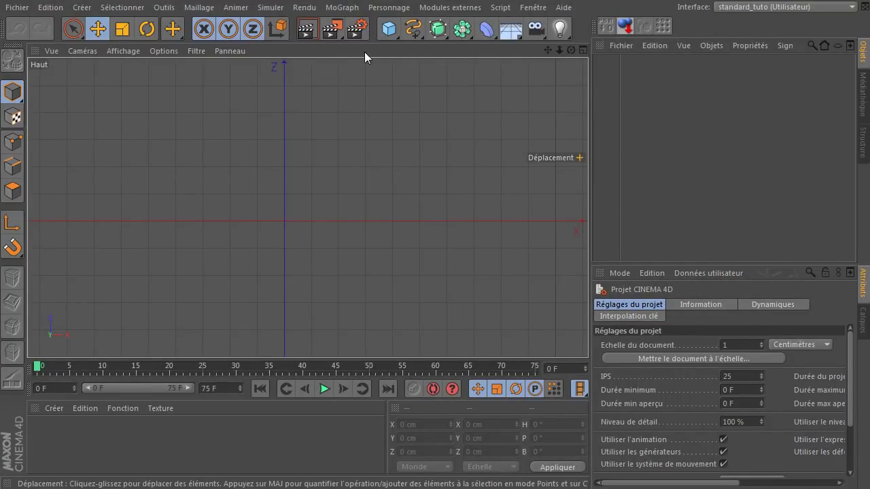
- Add a 400 cm plane, make it editable, and disable its editor visibility while it still renders
left_click(395, 35)
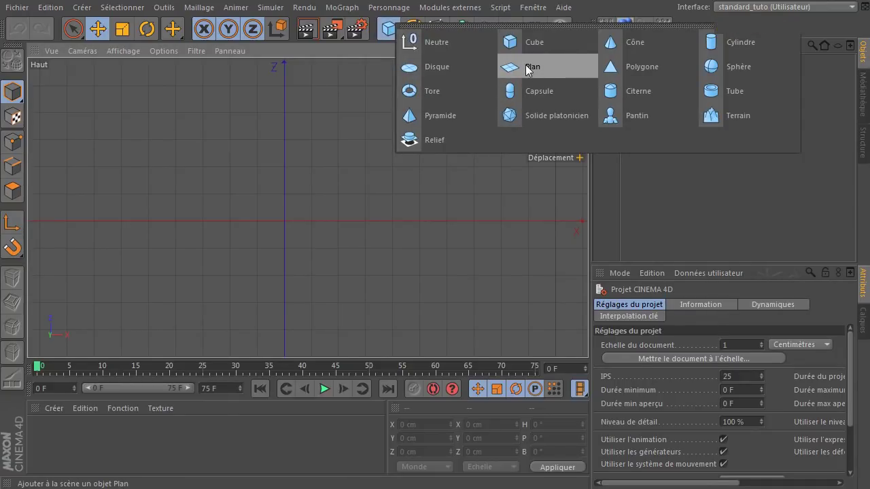
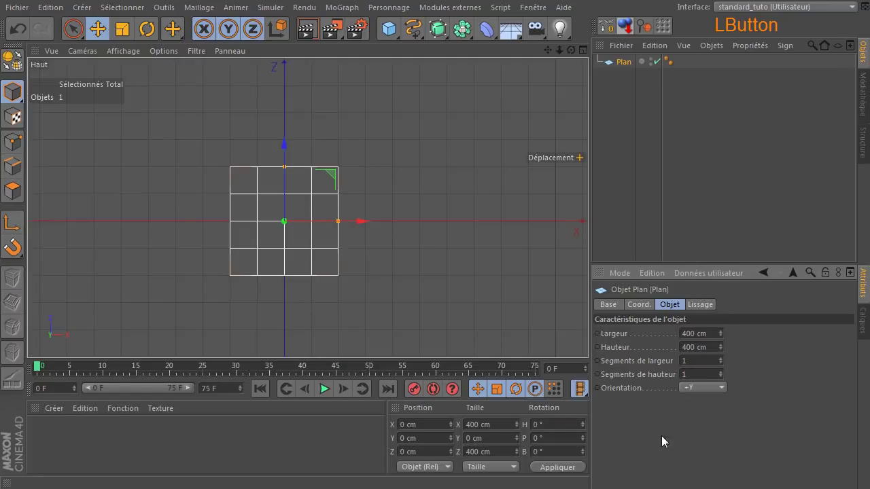
left_click(23, 66)
middle_click(162, 233)
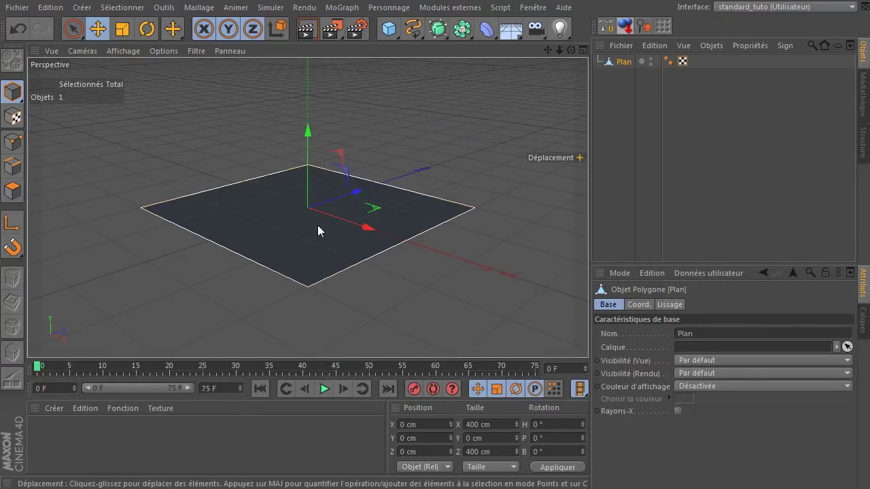
middle_click(316, 231)
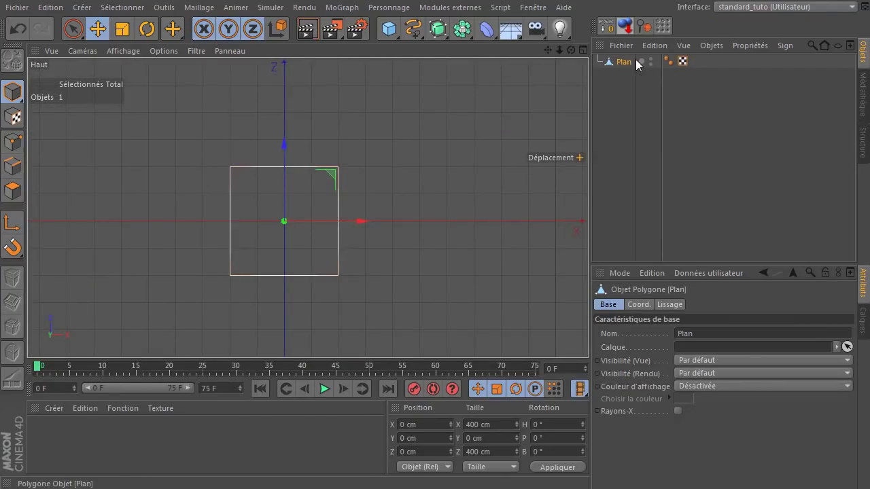
left_click(307, 24)
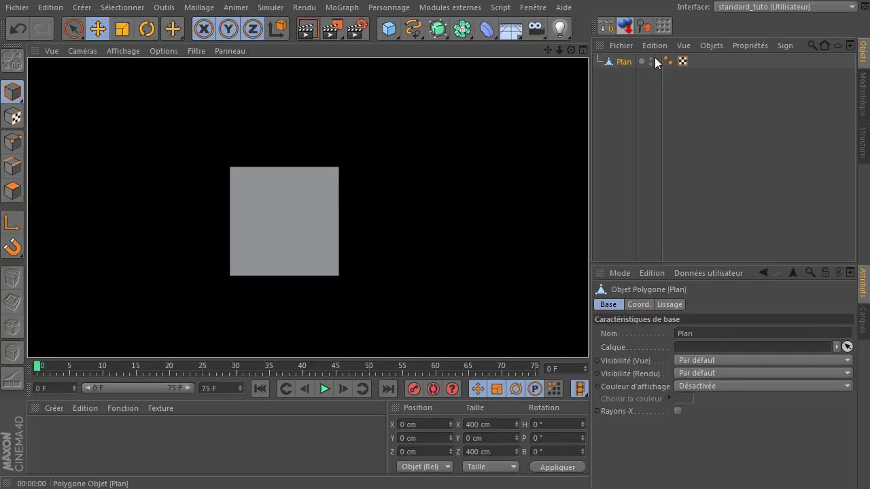
left_click(658, 61)
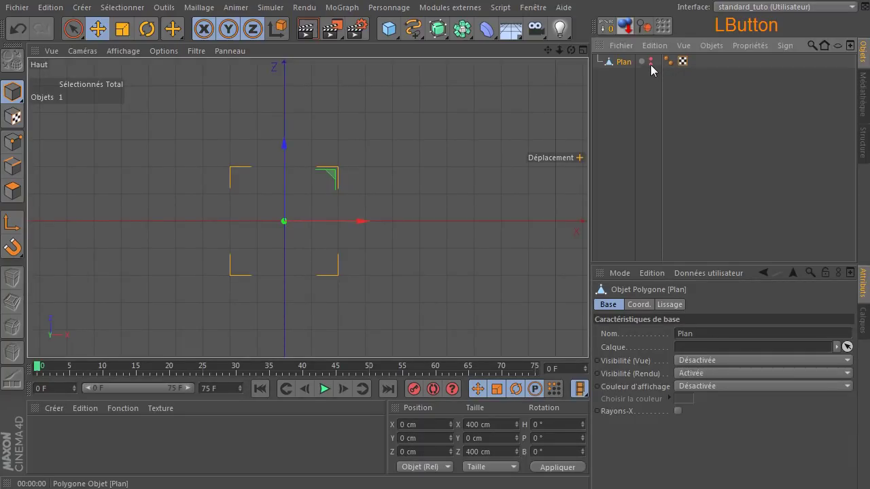
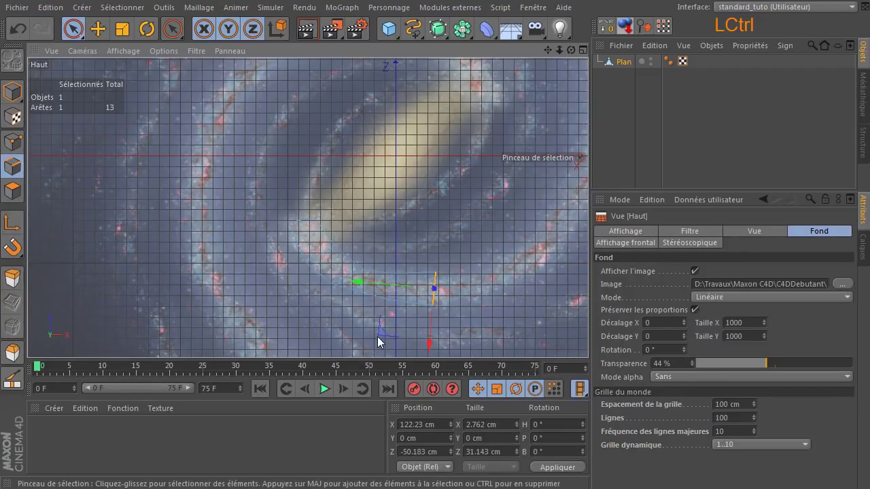
- Extend the traced spline along the lower spiral arm and tilt it to follow the arm
left_click(385, 341)
left_click(76, 28)
left_click(384, 332)
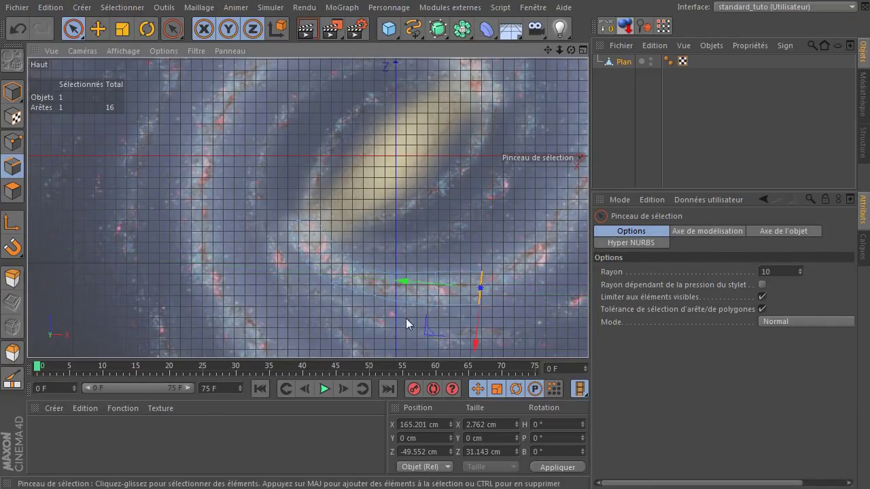
left_click(345, 141)
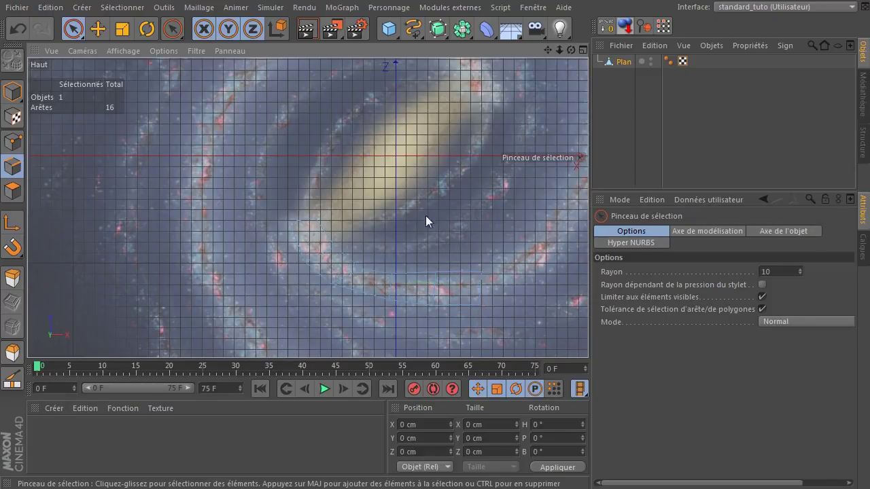
left_click(482, 288)
left_click(552, 54)
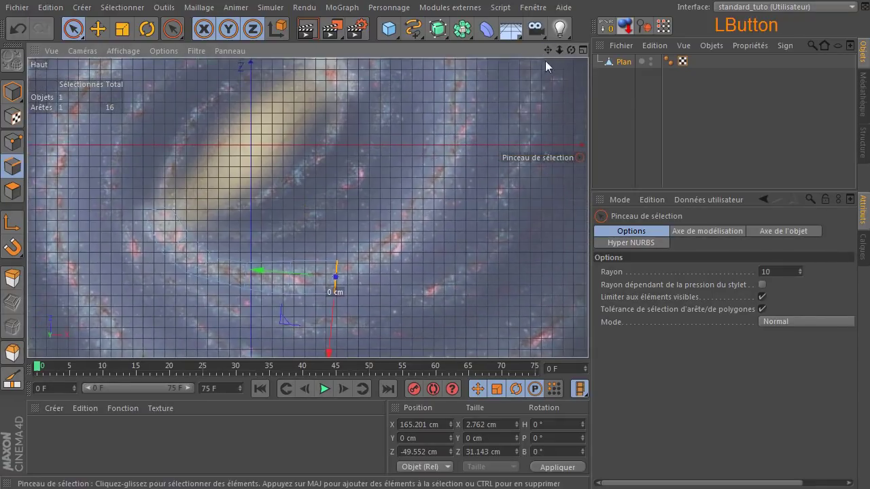
left_click(149, 36)
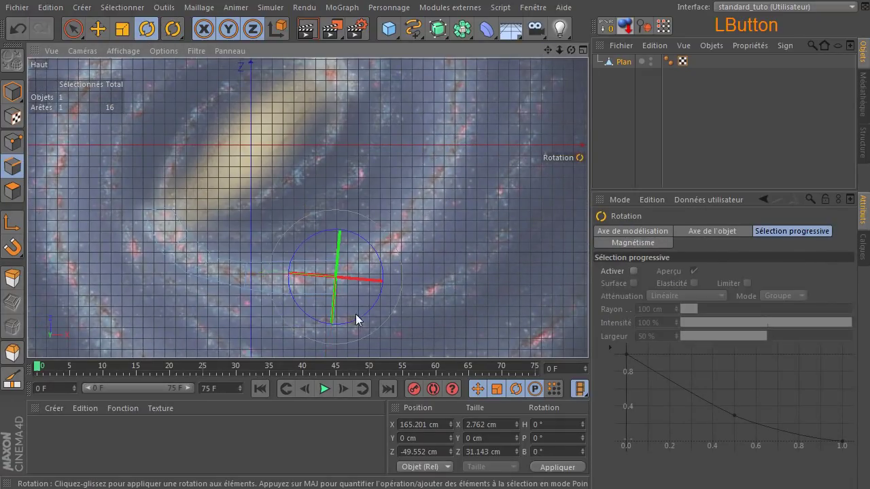
left_click(359, 323)
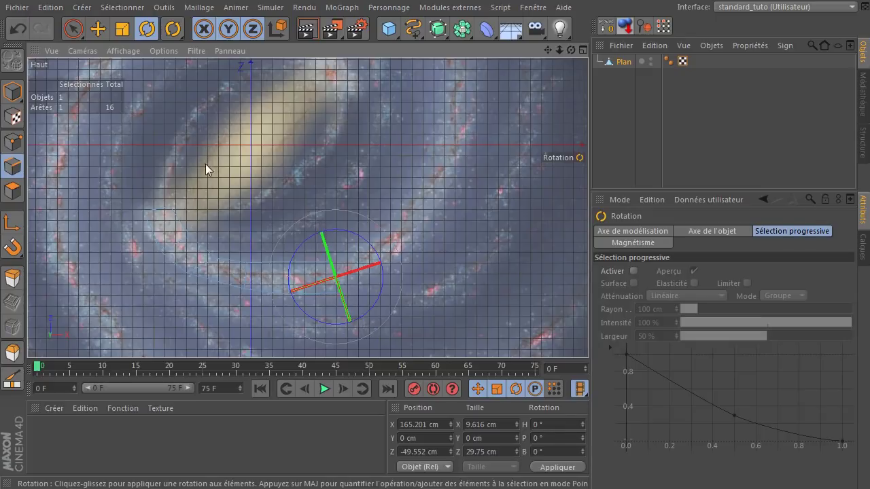
left_click(77, 34)
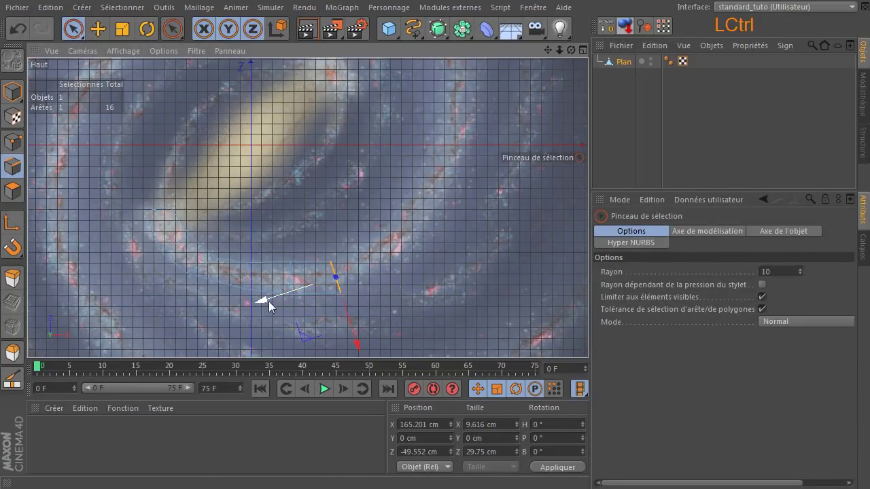
- Add four more spline points continuing along the spiral arm
left_click(262, 303)
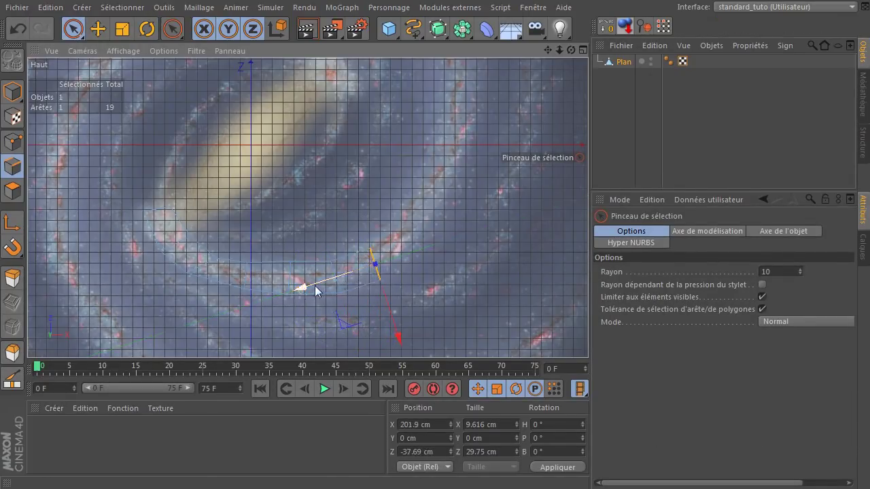
left_click(349, 329)
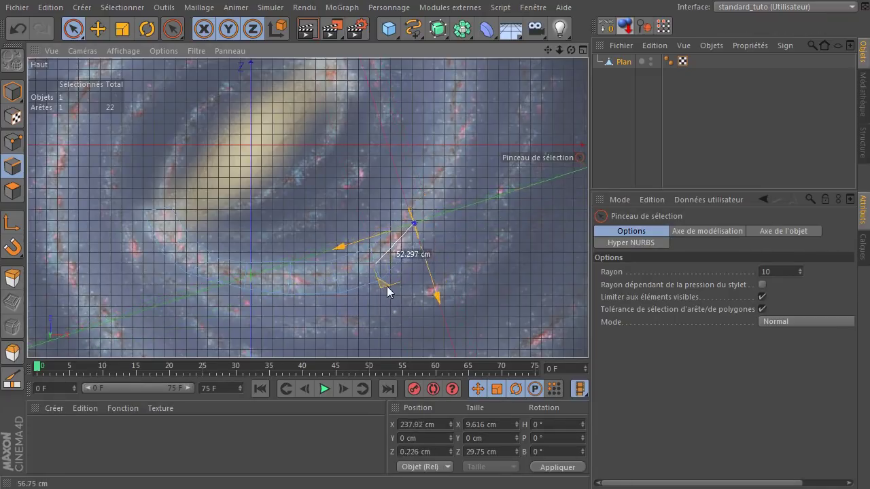
left_click(381, 290)
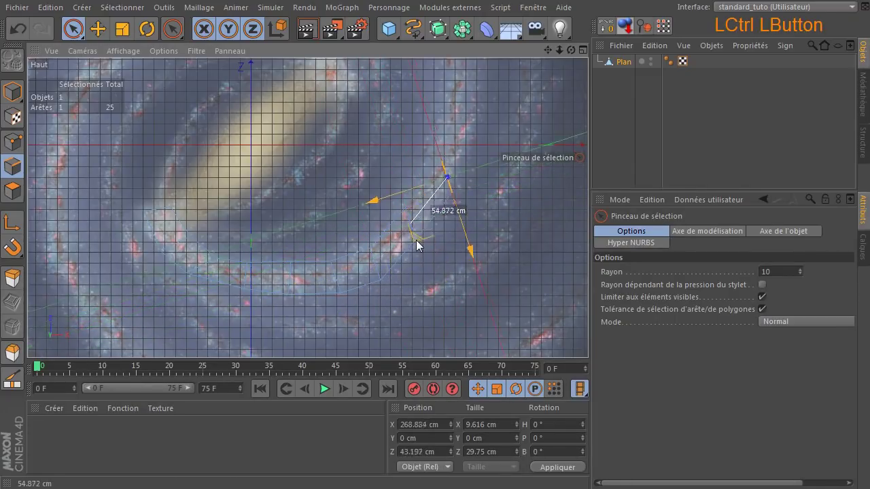
left_click(410, 243)
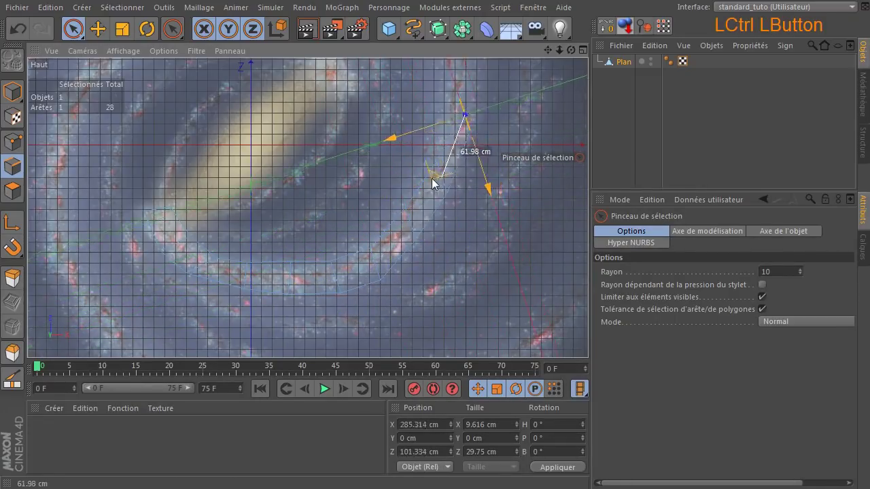
- Rotate three successive spline sections so they follow the arm's curve
left_click(146, 31)
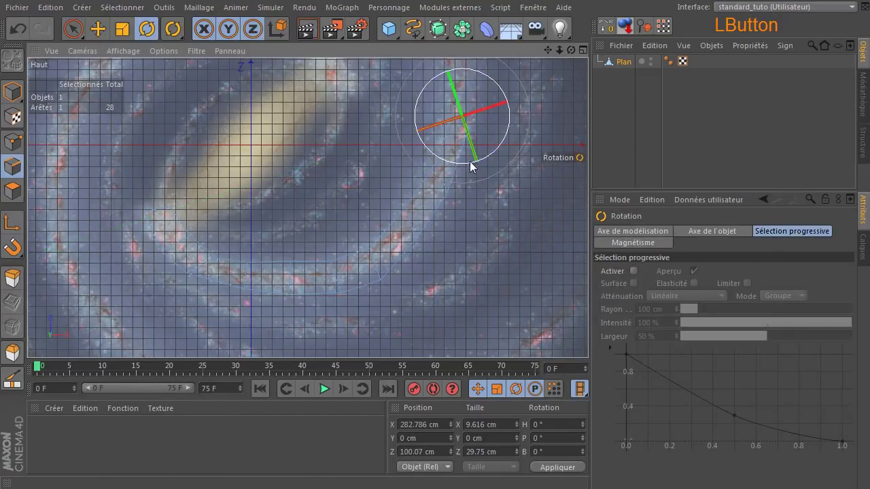
left_click(469, 168)
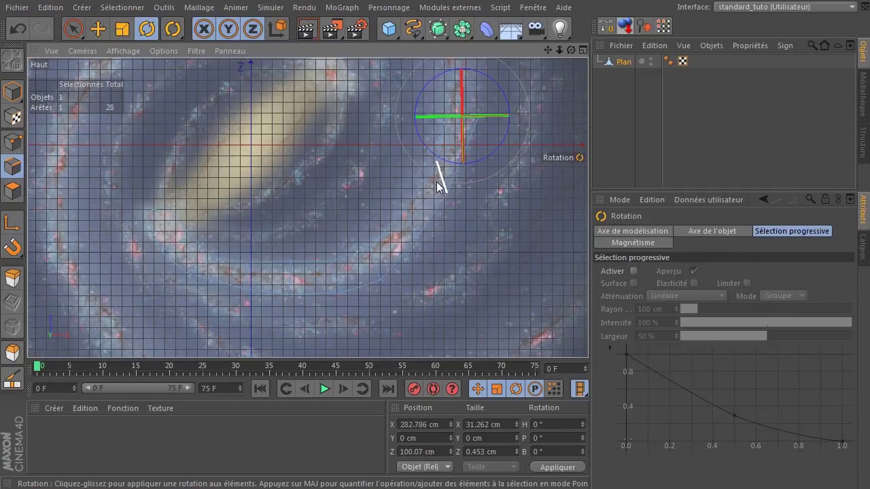
left_click(444, 184)
left_click(430, 226)
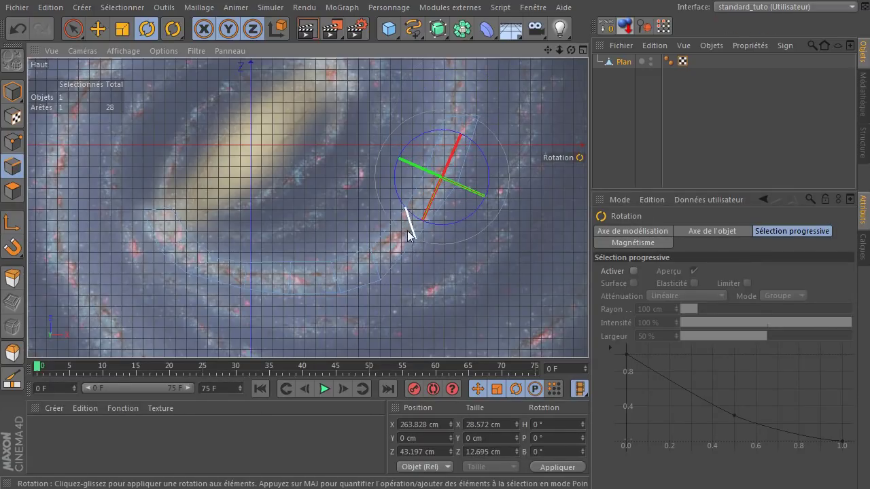
left_click(413, 233)
left_click(425, 273)
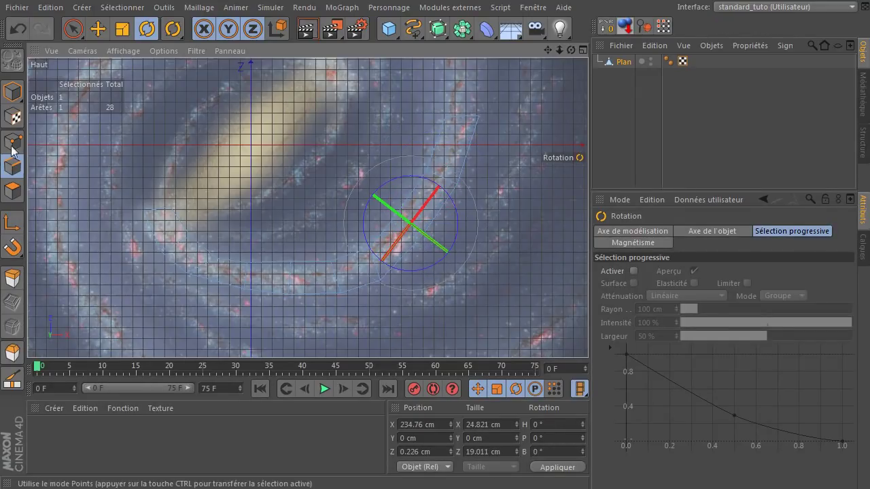
- Move individual spline points onto the arm and select the outer-arm end edge
left_click(22, 145)
left_click(527, 201)
left_click(491, 196)
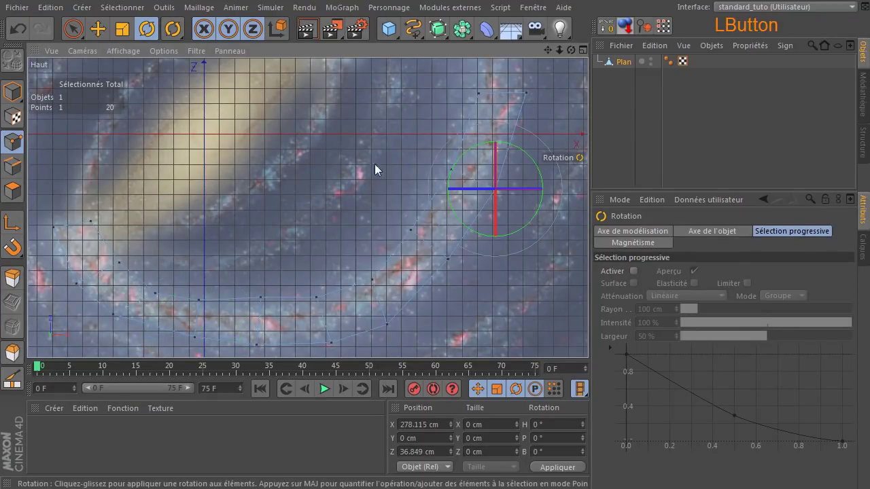
left_click(107, 36)
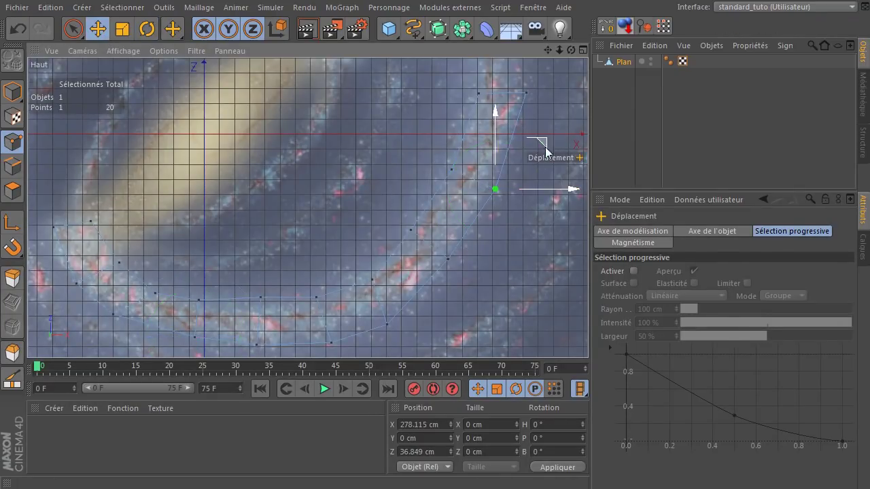
left_click(547, 146)
left_click(388, 329)
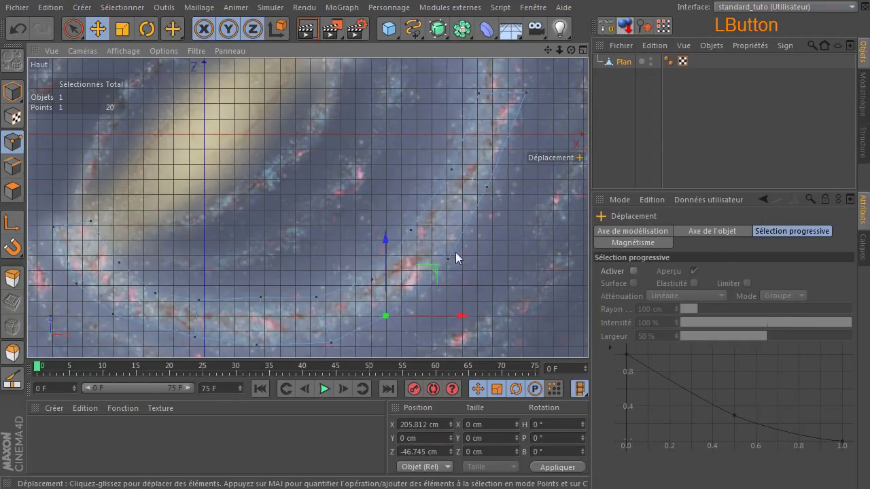
left_click(549, 51)
left_click(420, 232)
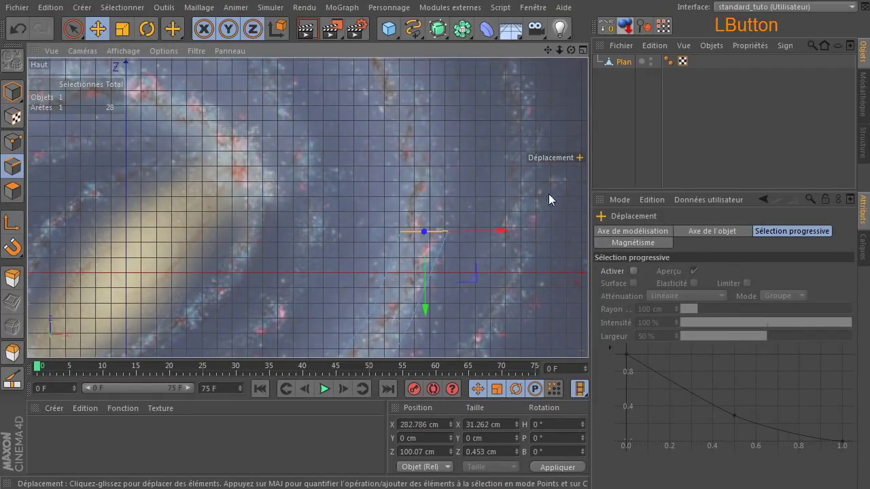
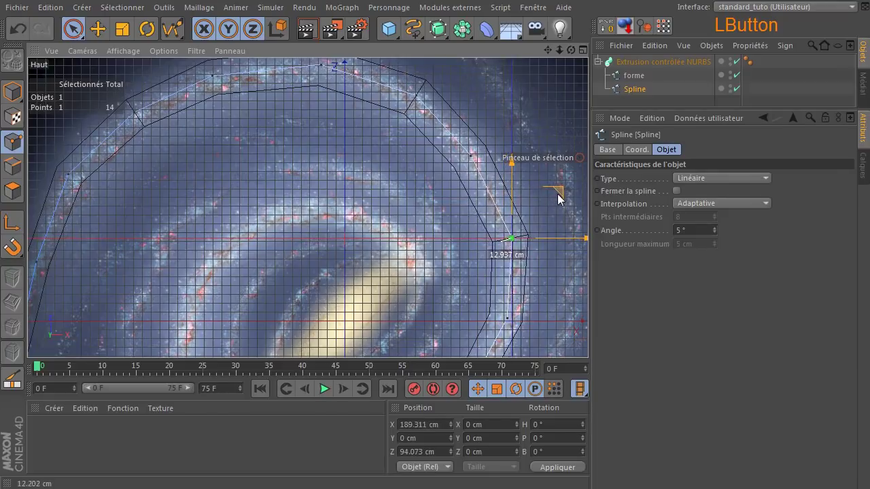
- Drag several spline points inward onto the galaxy arm, then clear the selection
left_click(512, 319)
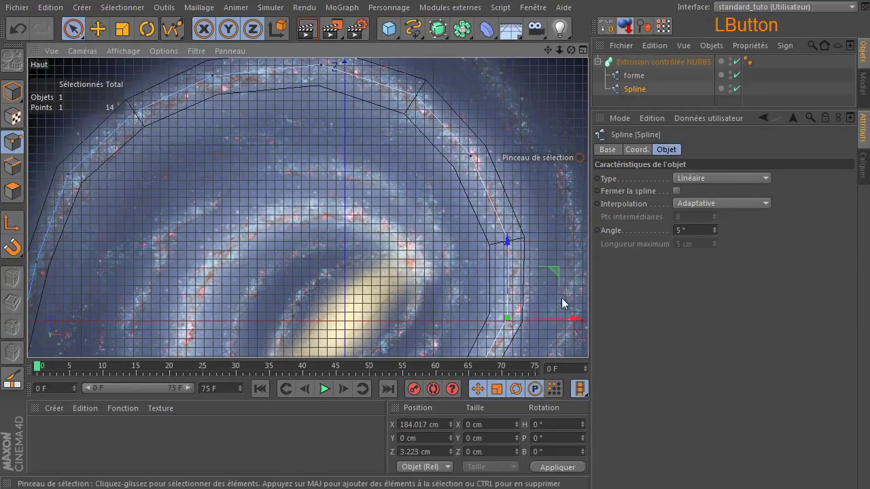
left_click(560, 275)
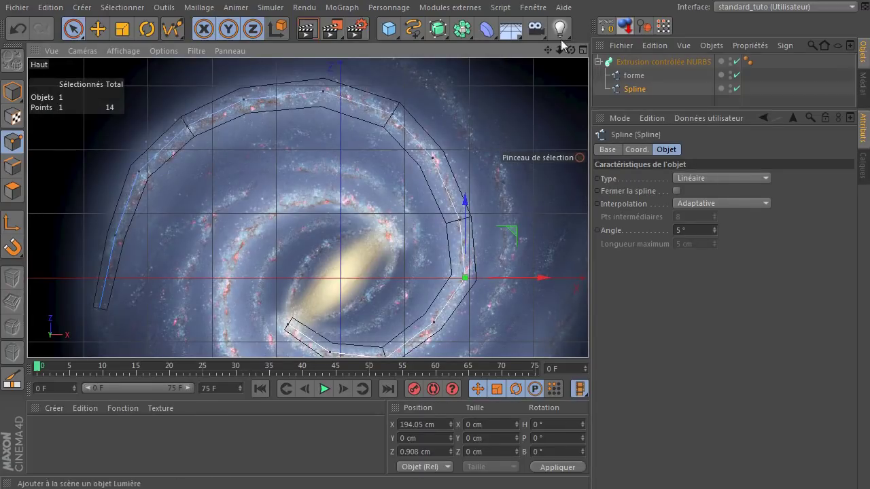
left_click(550, 56)
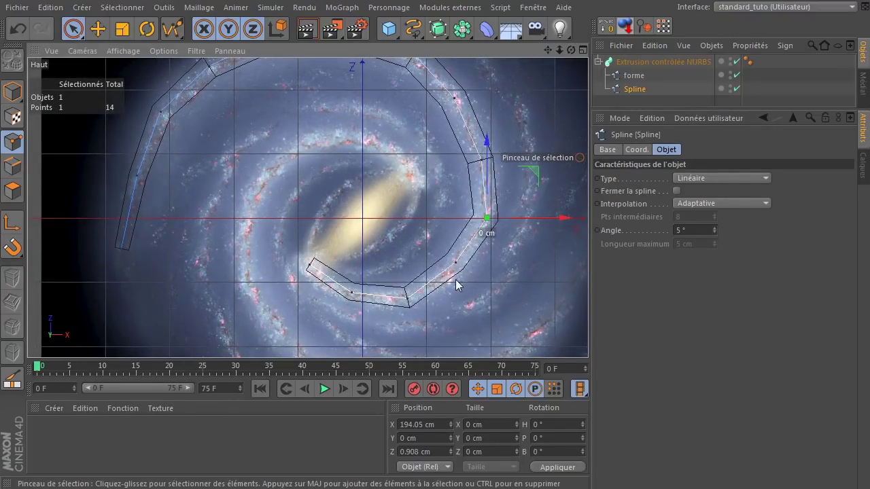
left_click(462, 269)
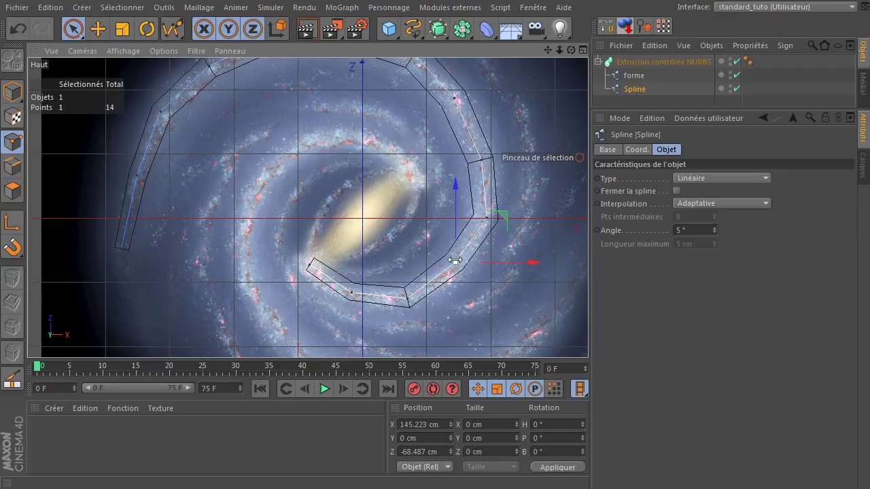
left_click(505, 220)
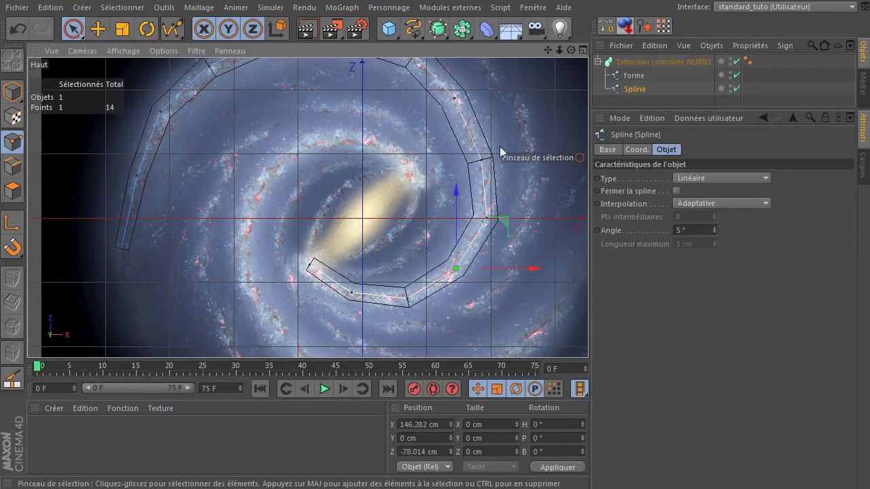
left_click(379, 144)
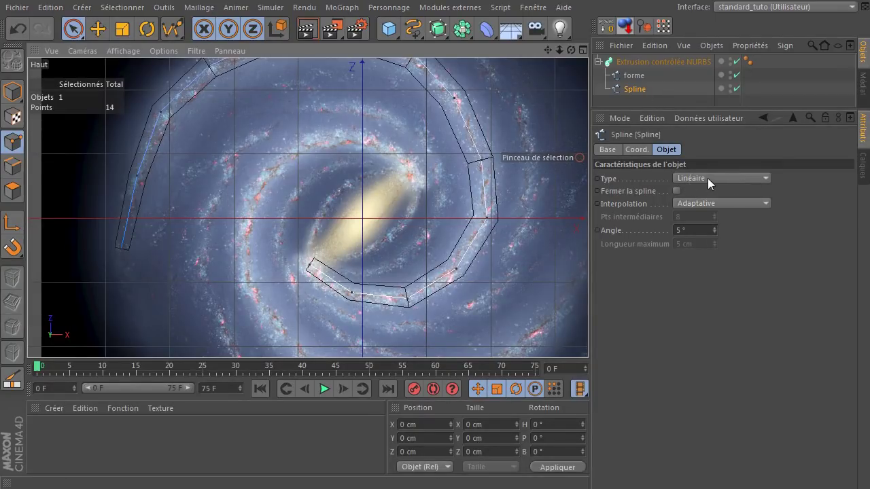
- Set the spline to Bézier type, Uniforme interpolation and 2 intermediate points
left_click(632, 96)
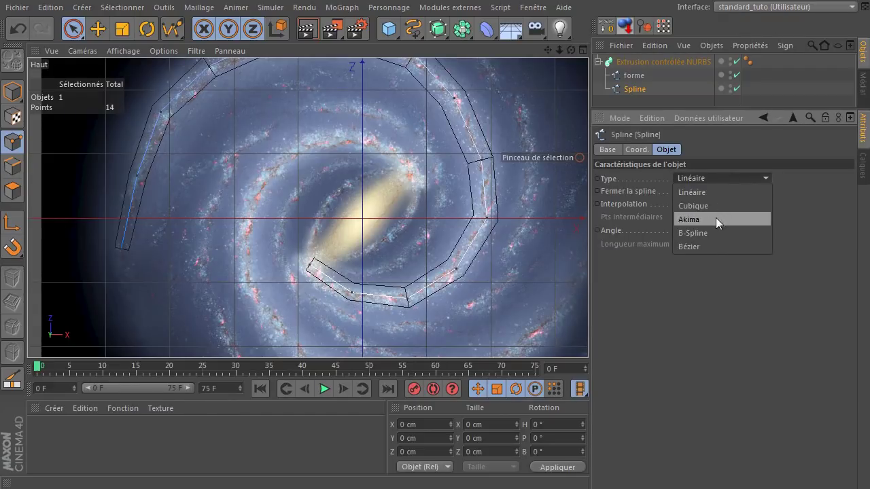
left_click(714, 256)
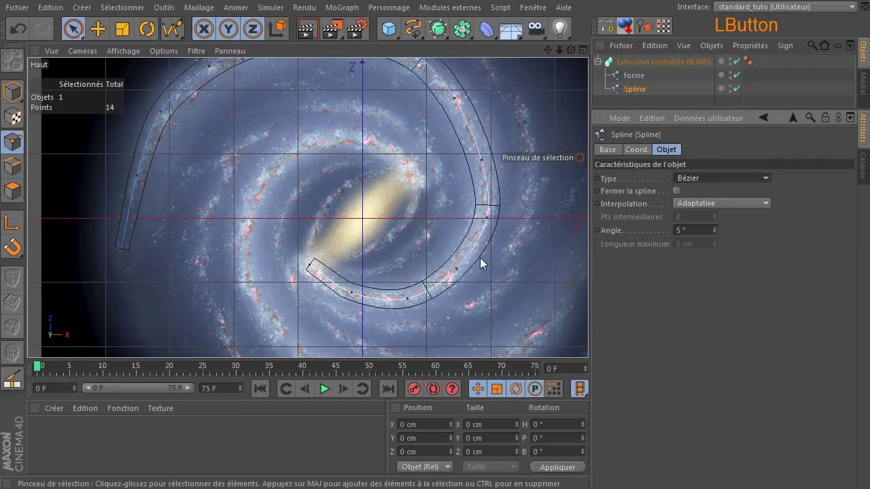
left_click(554, 53)
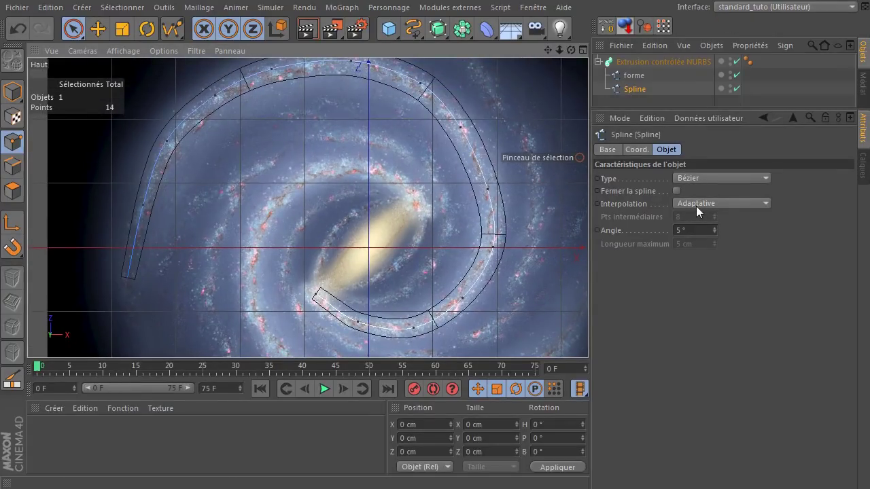
left_click(703, 210)
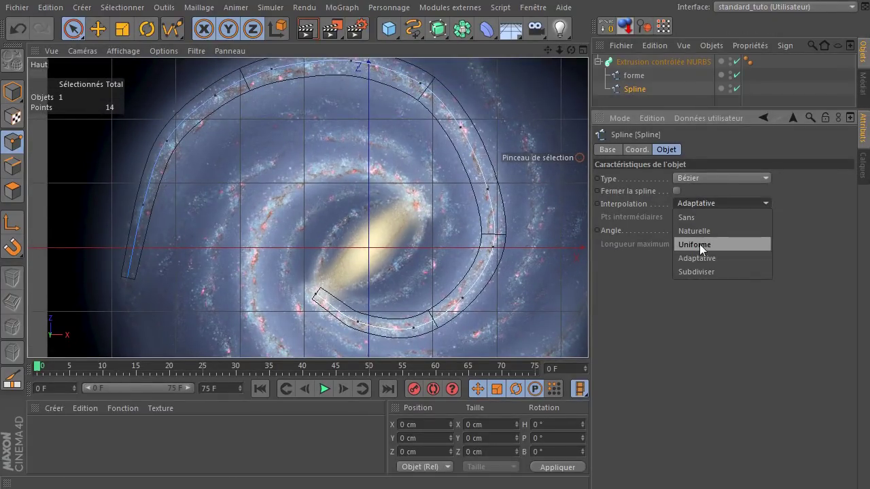
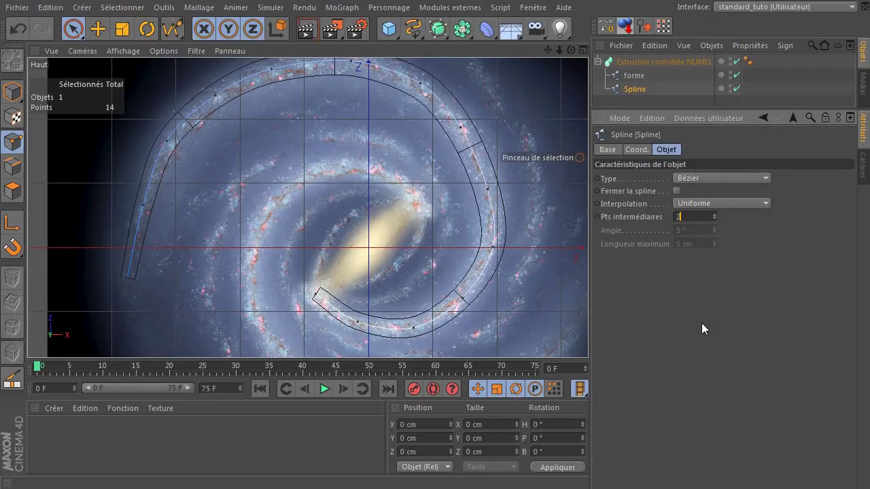
left_click(701, 328)
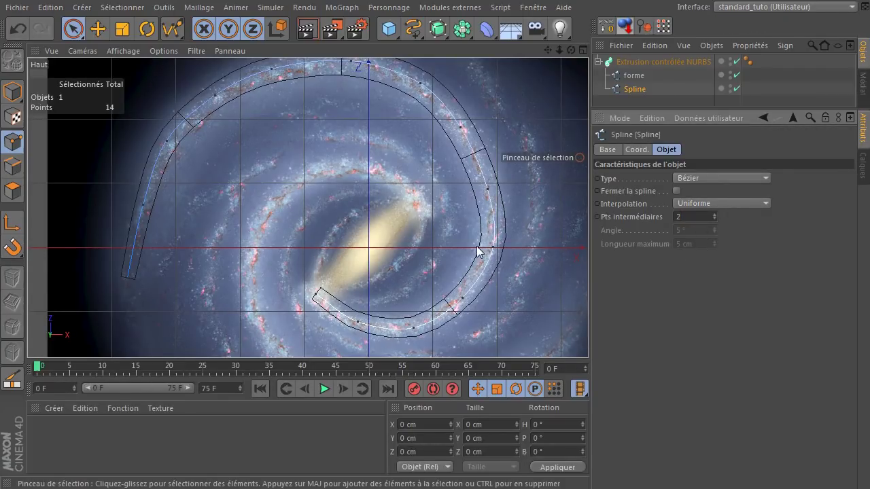
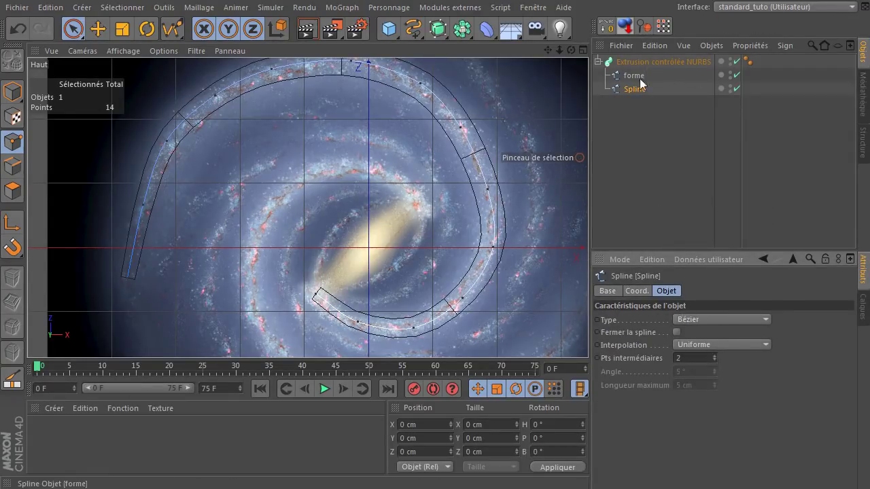
- Pan the Top view down over the lower part of the galaxy reference image
left_click(626, 134)
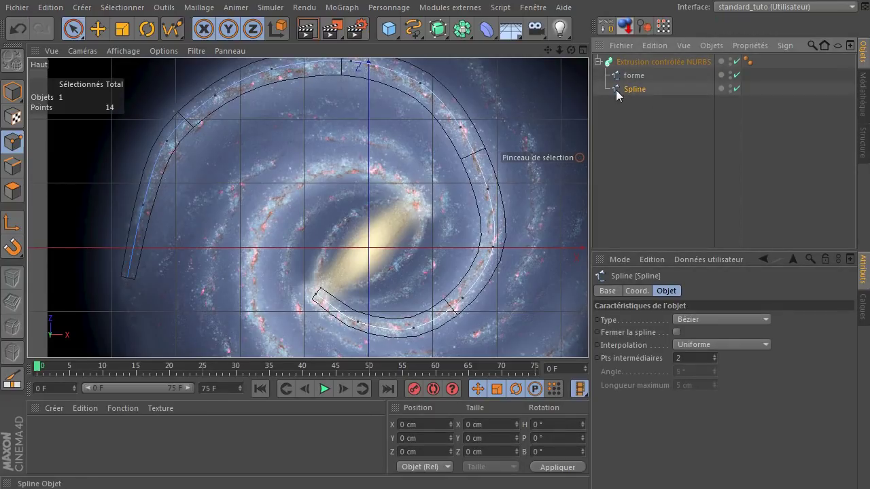
left_click(637, 84)
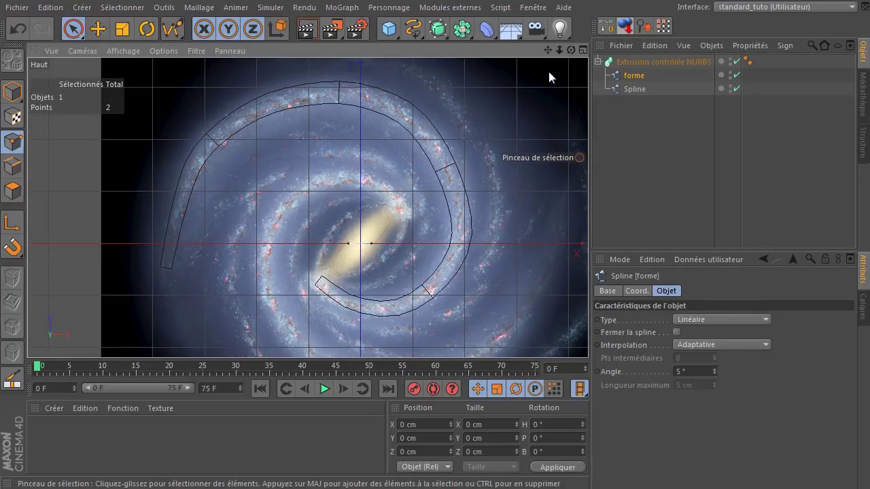
left_click(548, 57)
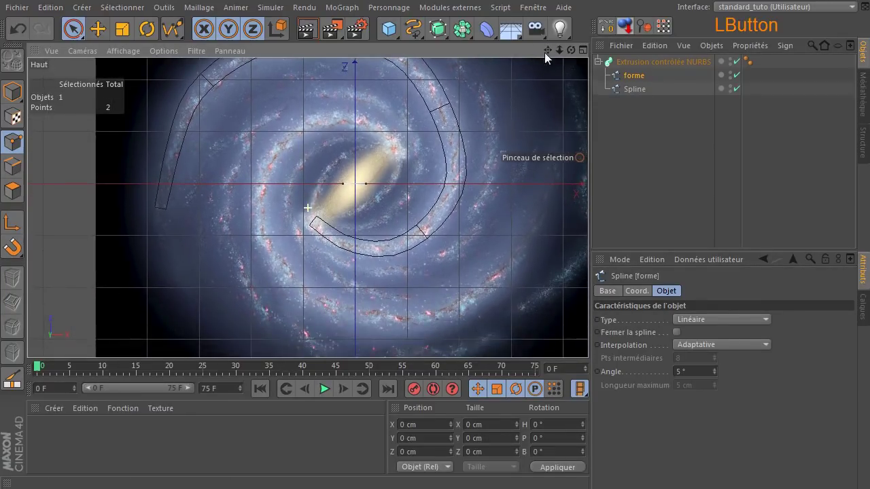
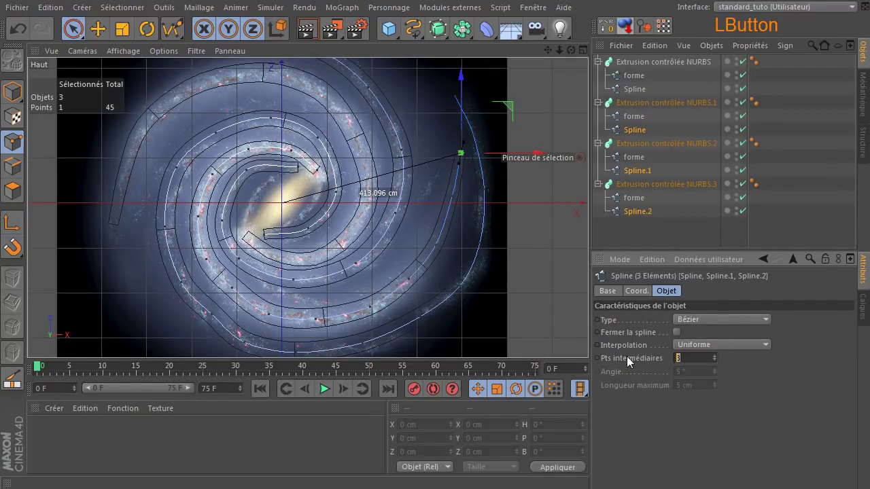
- Set 2 intermediate points and copy the first arm extrusion's scale profile curve
left_click(736, 420)
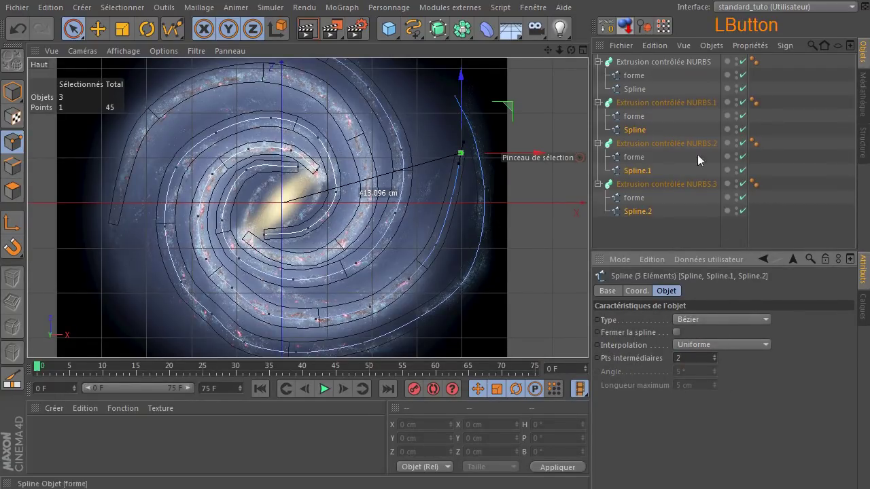
left_click(646, 63)
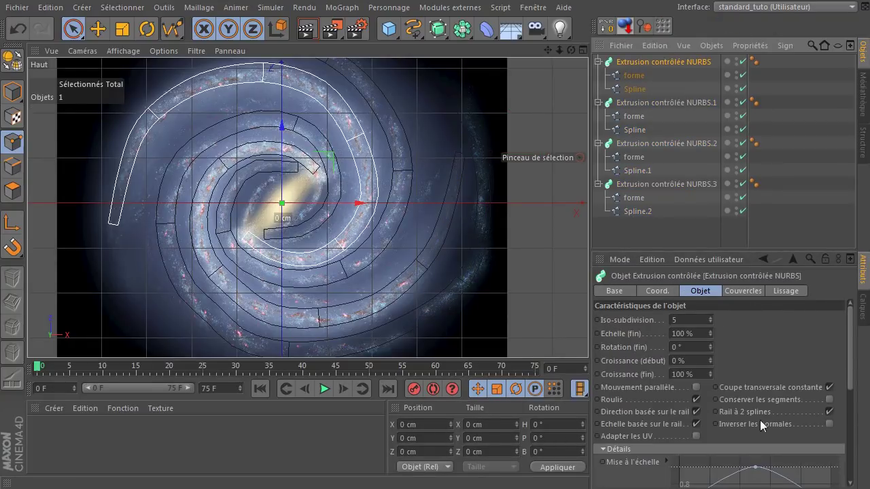
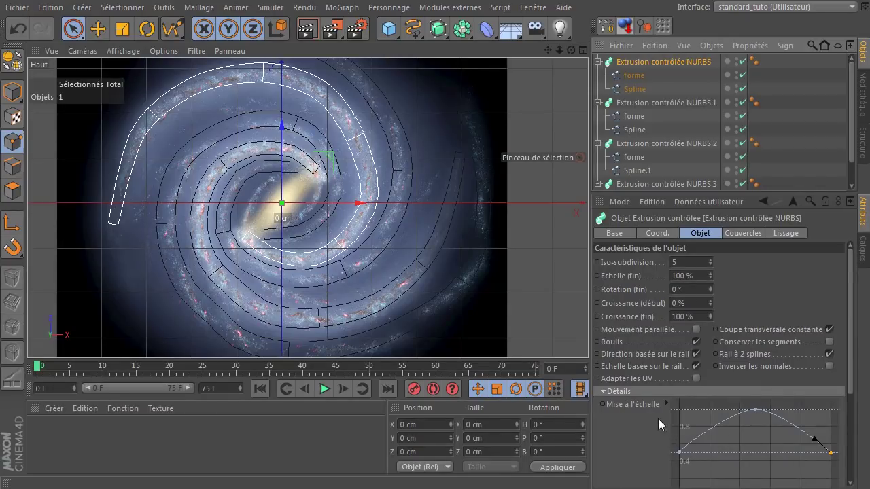
left_click(647, 408)
right_click(646, 410)
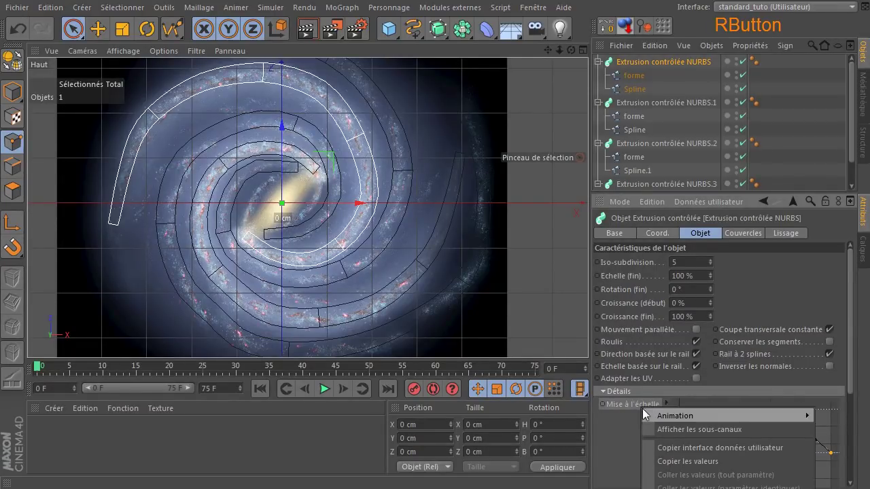
left_click(675, 470)
- Paste the tapering scale profile onto the other three arm extrusions and reselect the first
left_click(623, 104)
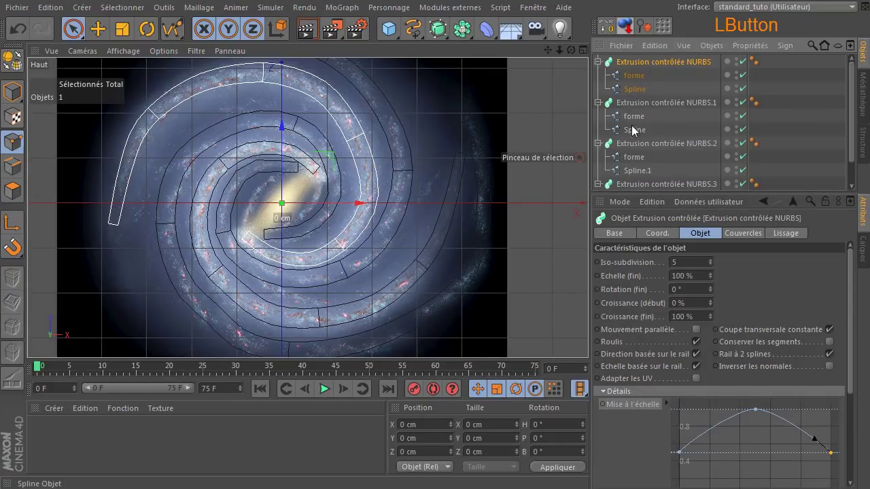
left_click(648, 111)
left_click(677, 151)
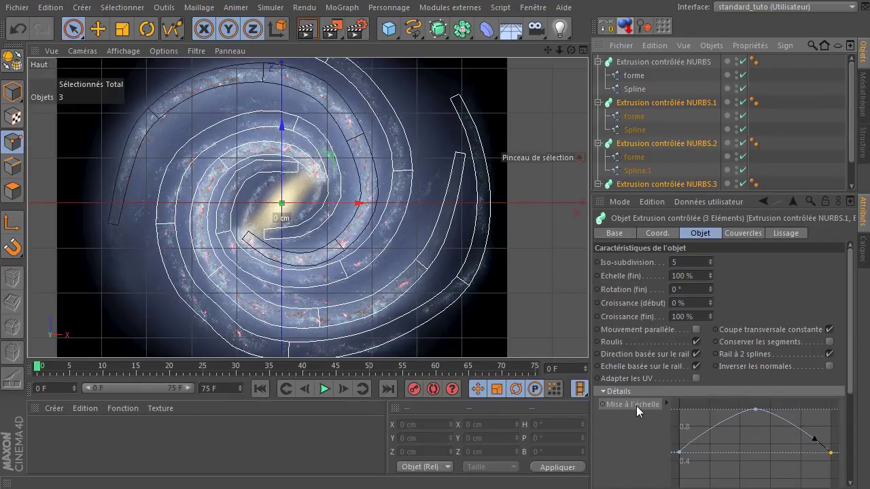
right_click(640, 408)
left_click(633, 448)
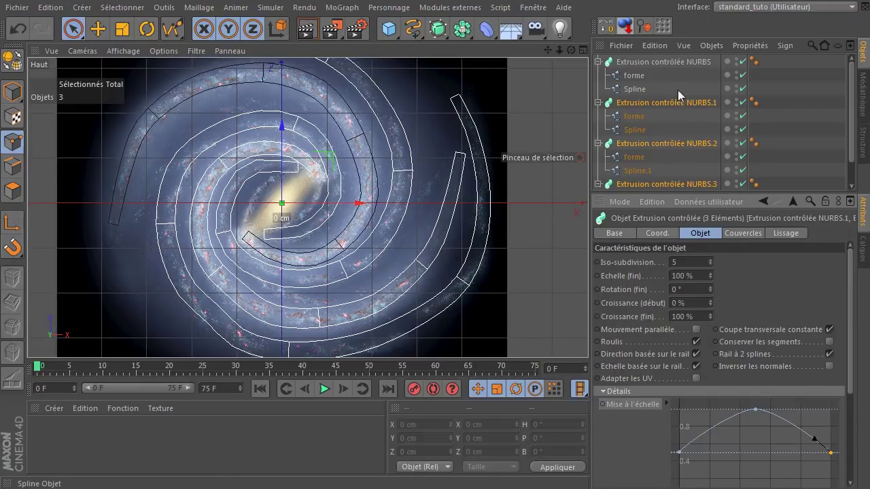
left_click(680, 61)
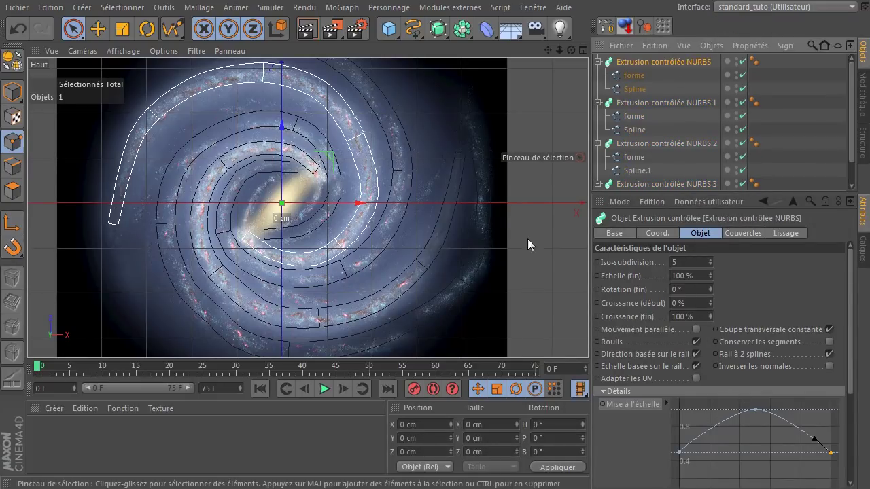
left_click(531, 199)
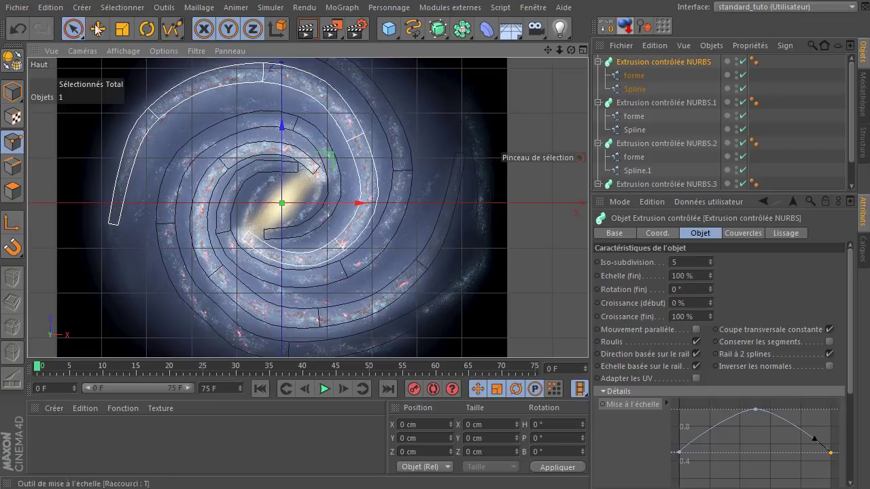
- Maximize the Perspective view with line display and zoom in on the four arm strips
left_click(77, 28)
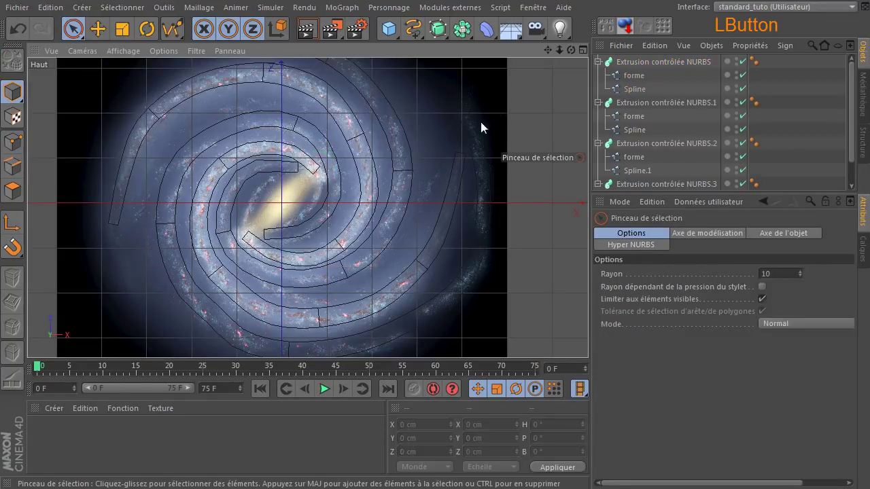
middle_click(392, 234)
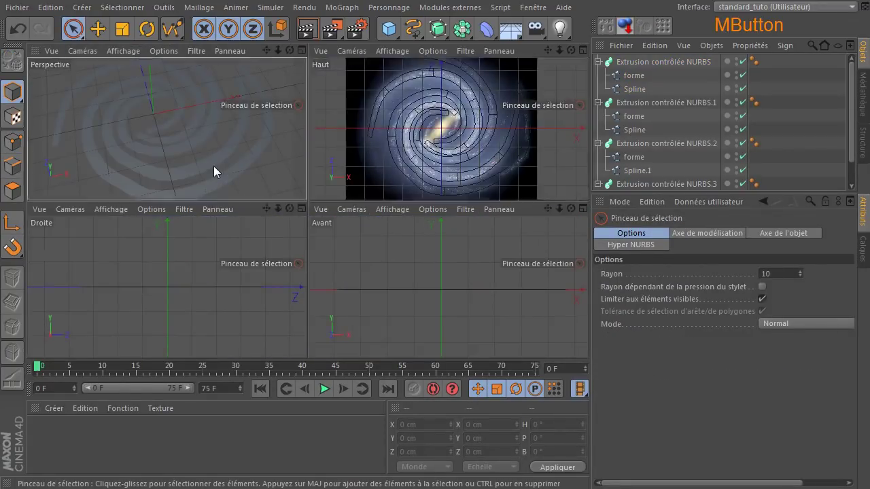
left_click(564, 58)
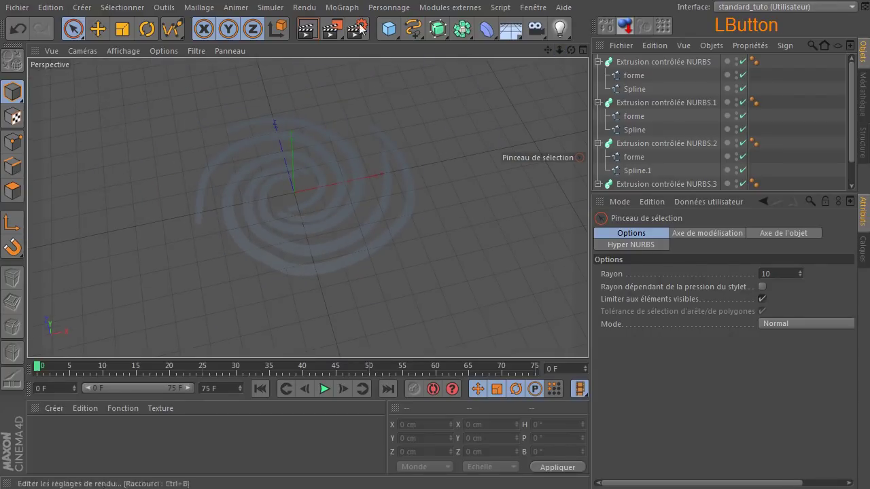
left_click(138, 59)
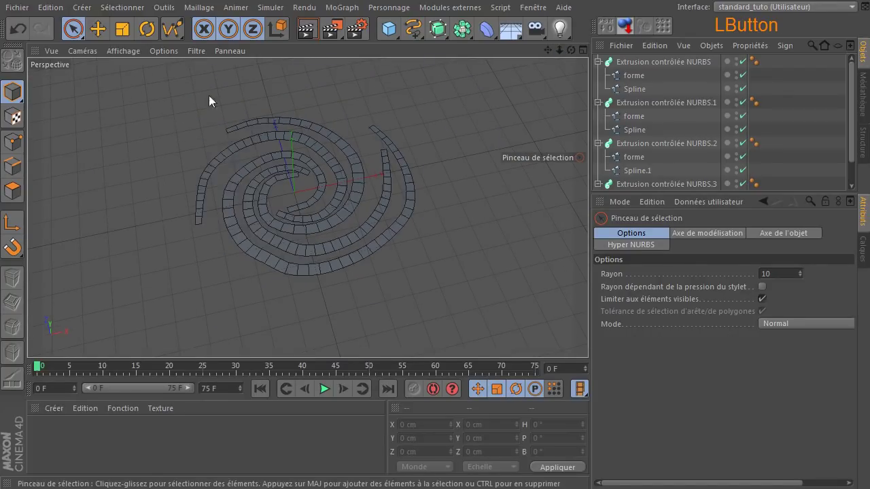
left_click(576, 56)
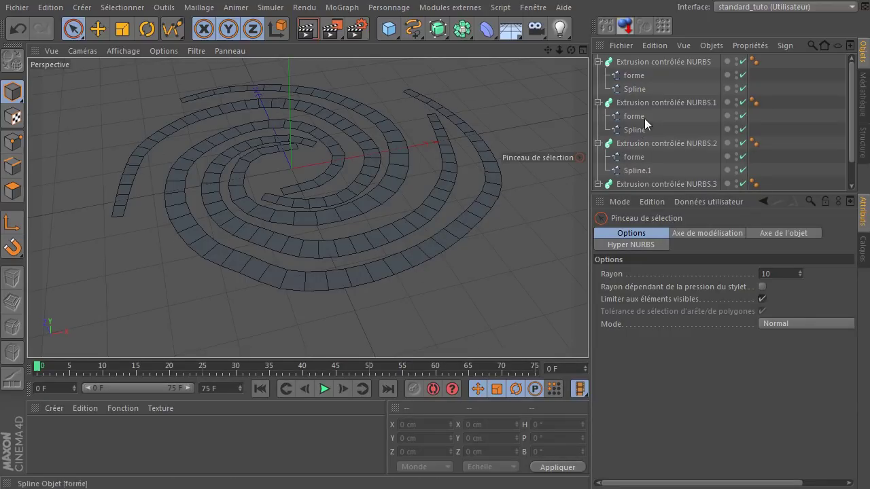
left_click(659, 61)
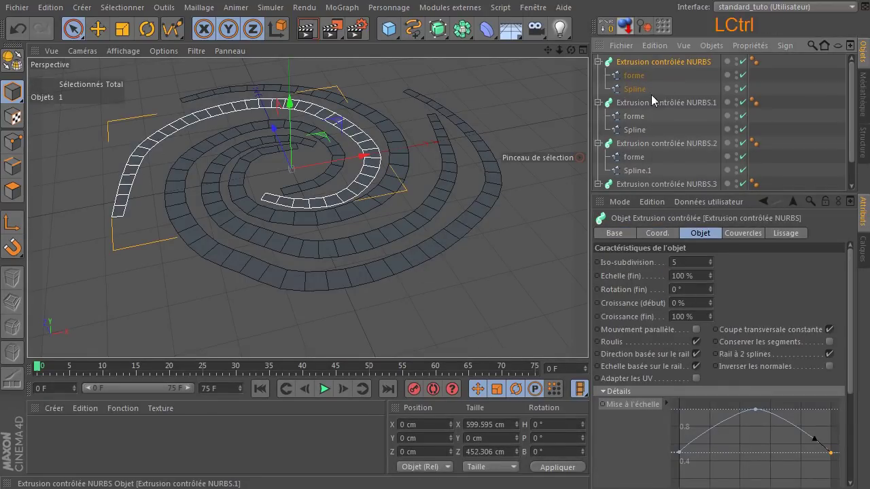
left_click(649, 93)
left_click(638, 133)
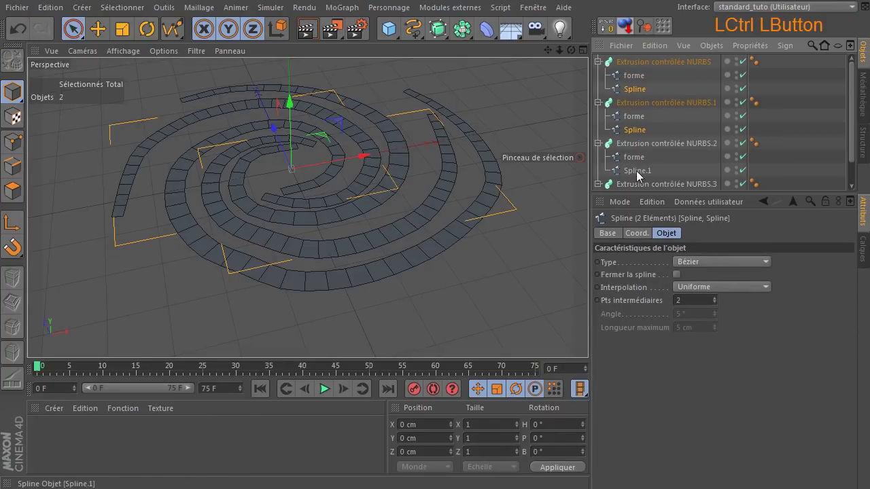
left_click(643, 185)
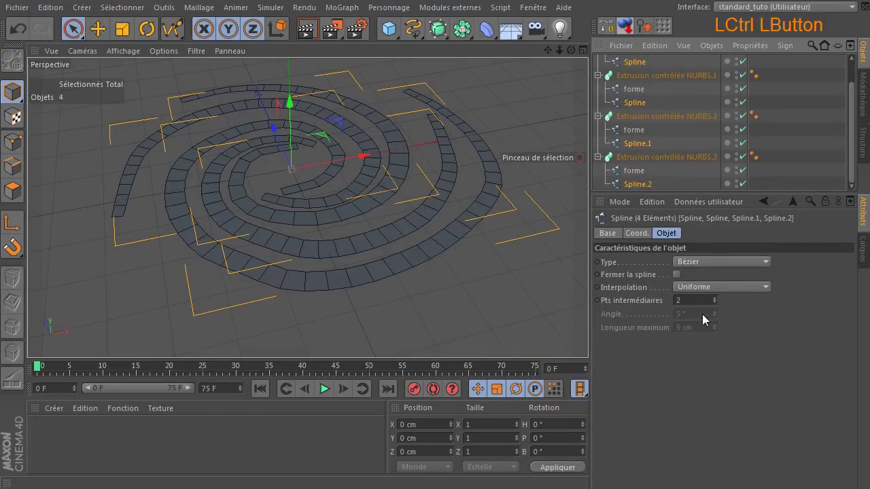
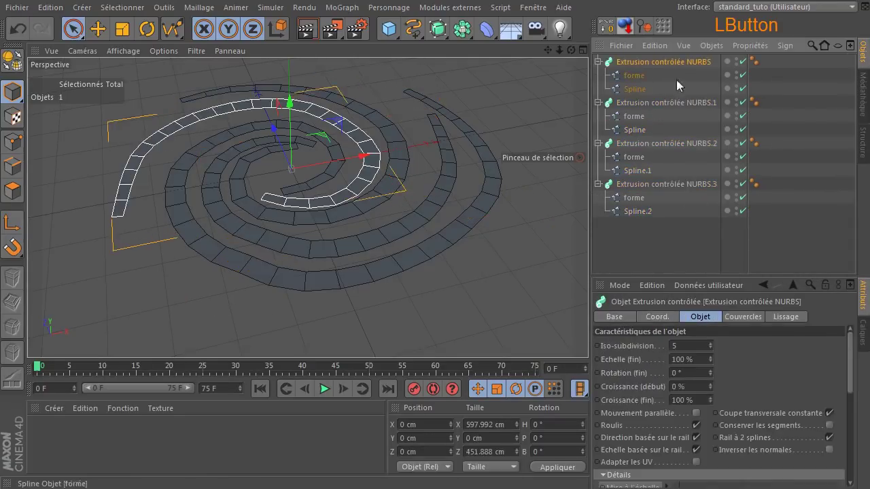
left_click(680, 104)
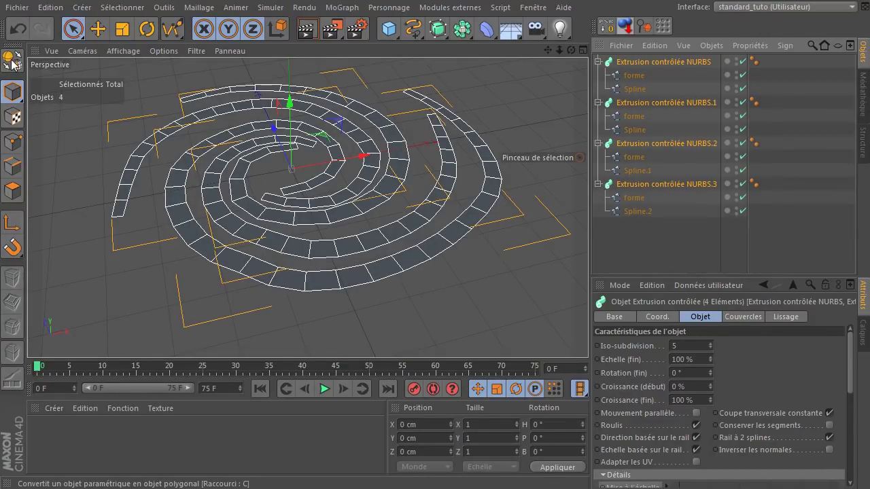
left_click(11, 62)
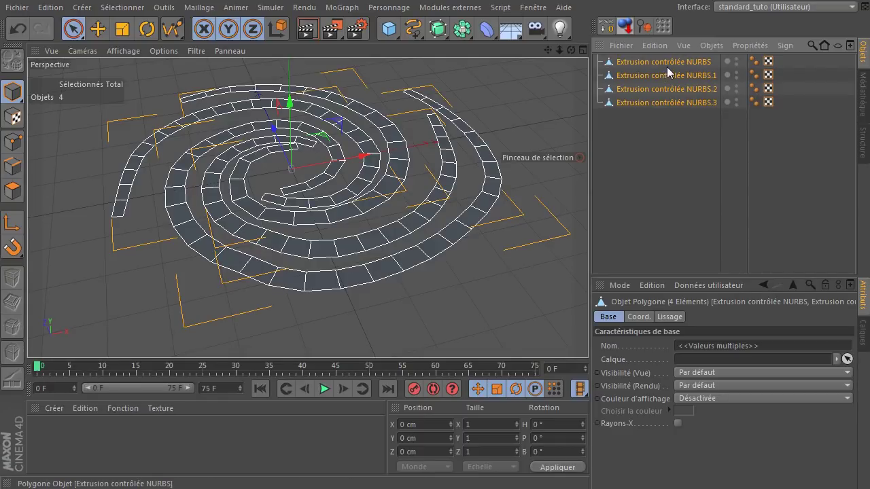
left_click(672, 167)
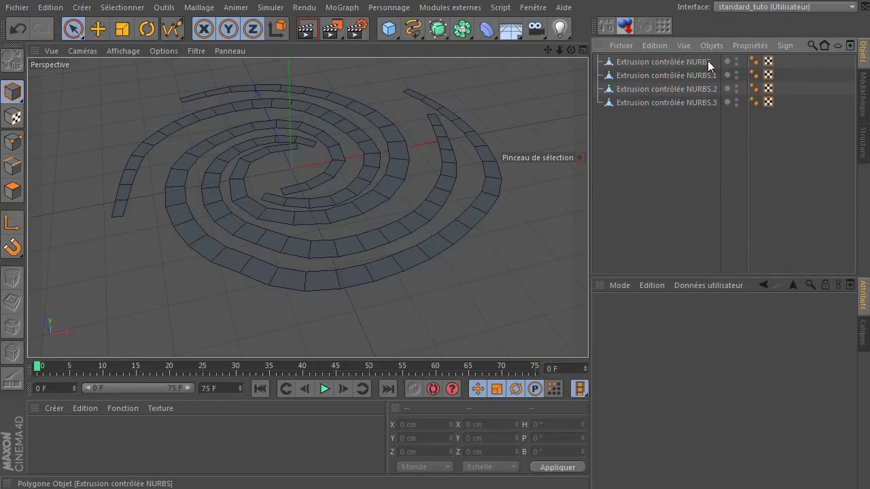
left_click(695, 68)
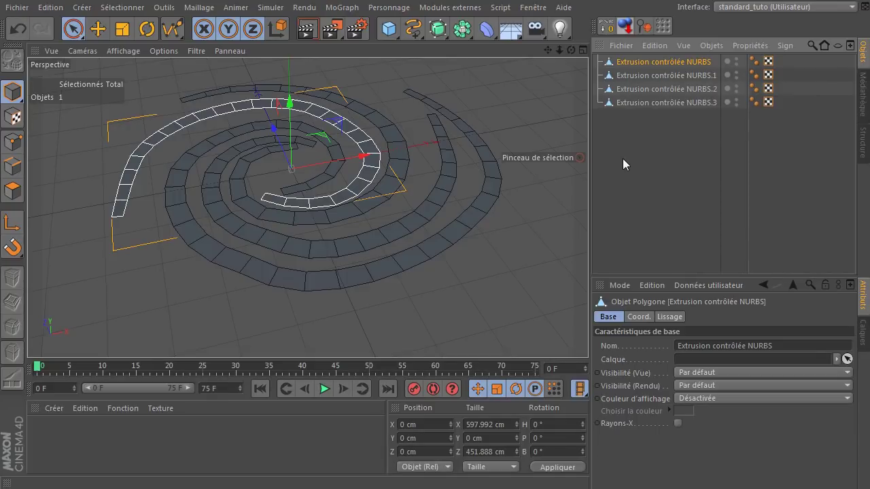
left_click(627, 164)
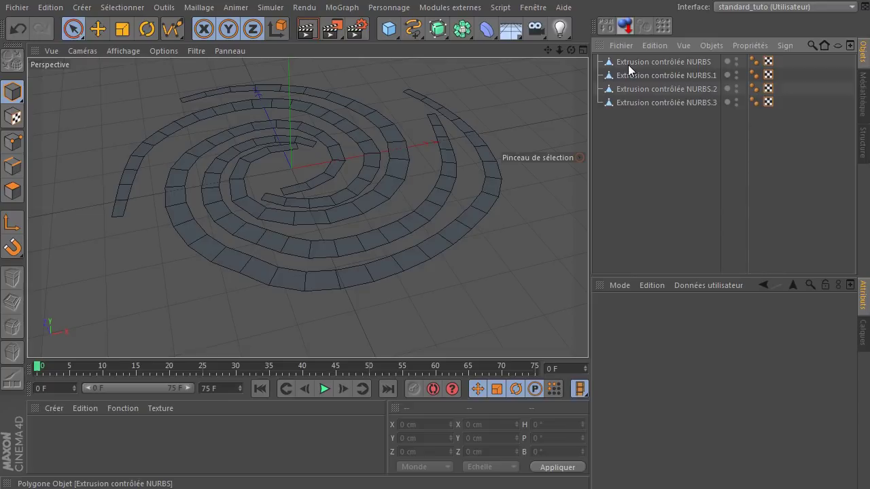
left_click(675, 143)
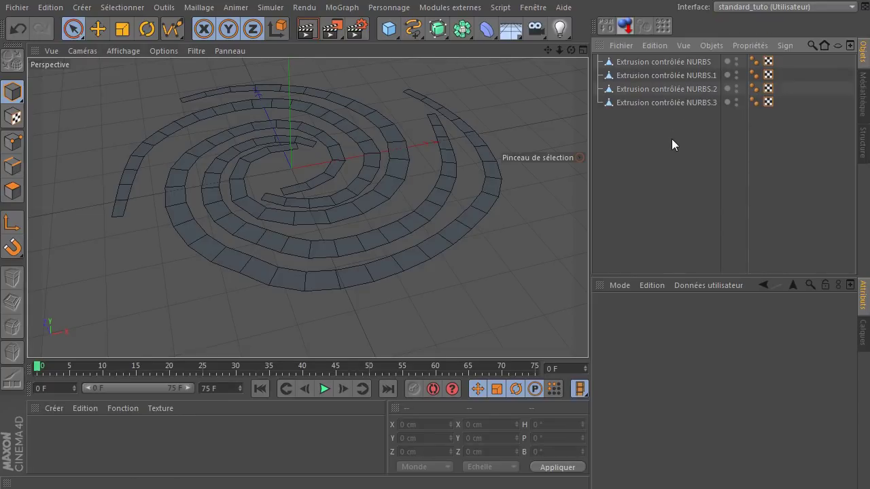
- Add a sphere at the spiral centre with 5 cm radius and 12 segments
left_click(391, 32)
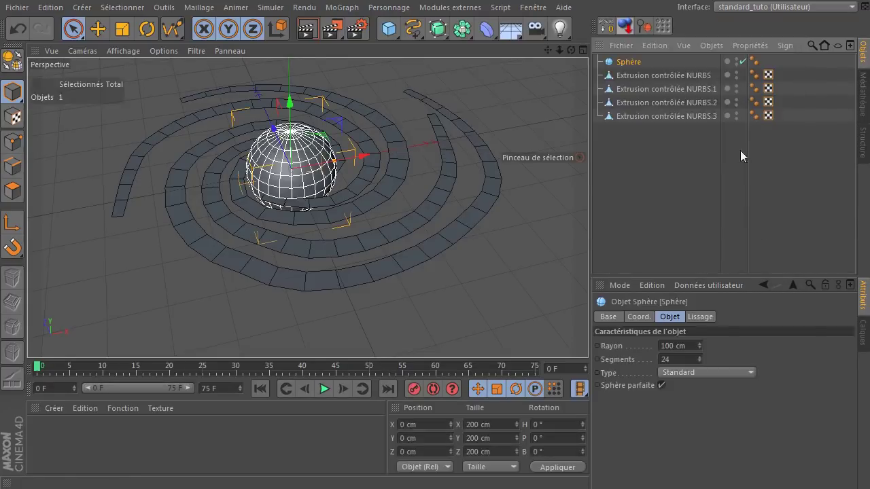
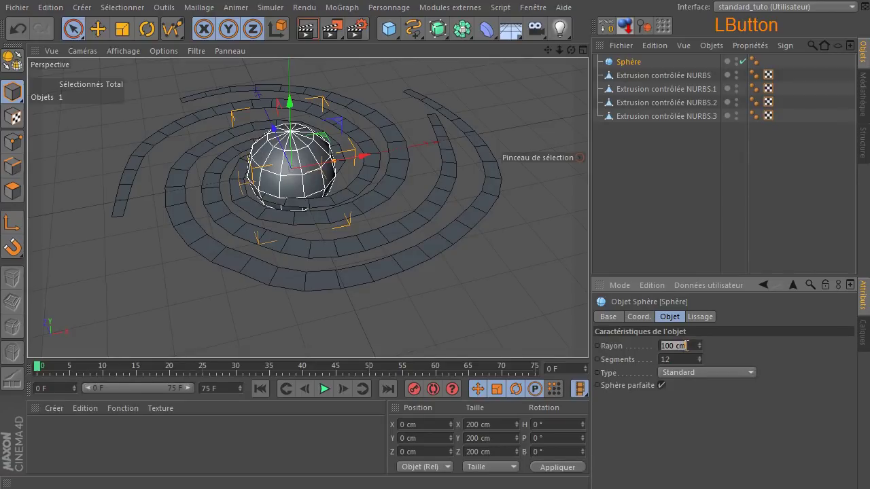
left_click(772, 380)
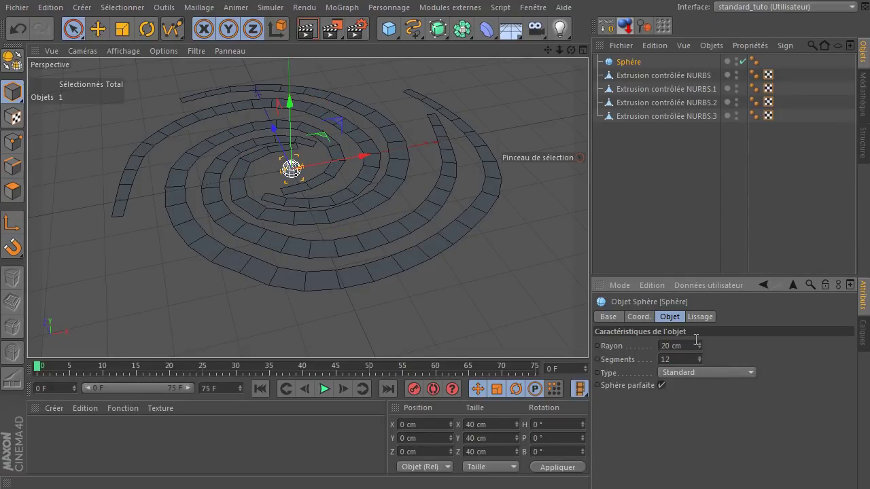
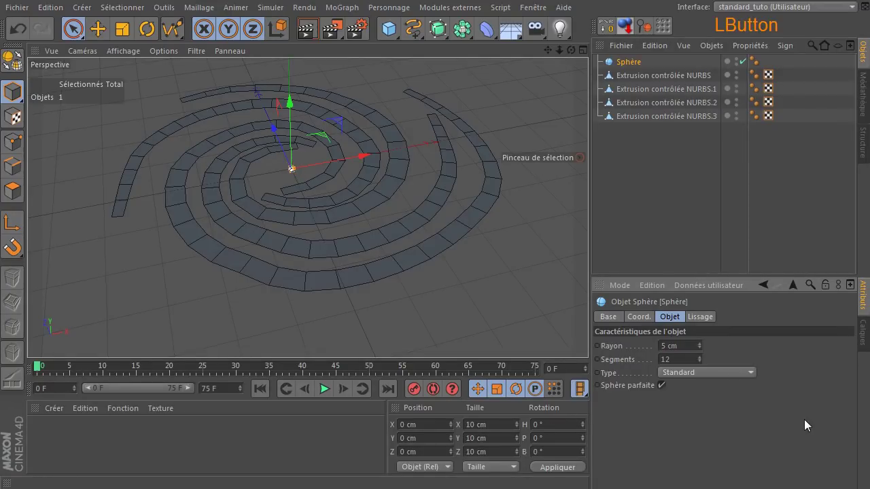
left_click(640, 187)
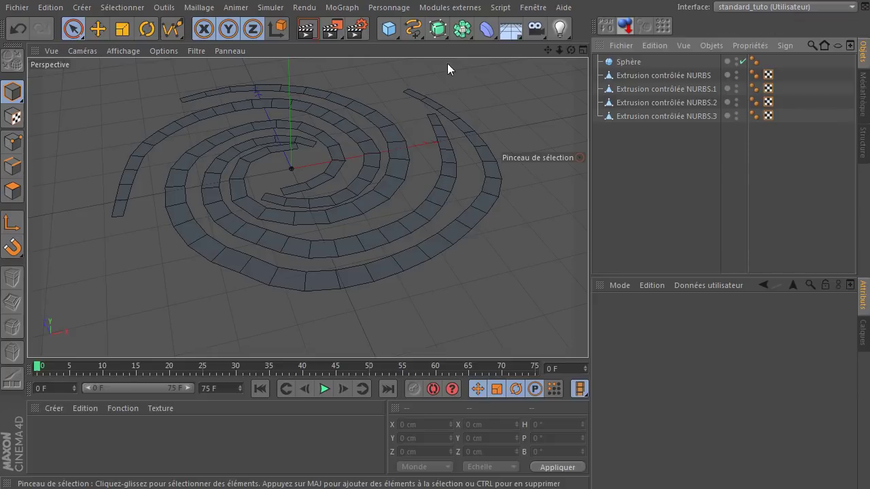
- Set the sphere to hexahedron type and place it inside a new MoGraph Cloneur
left_click(626, 64)
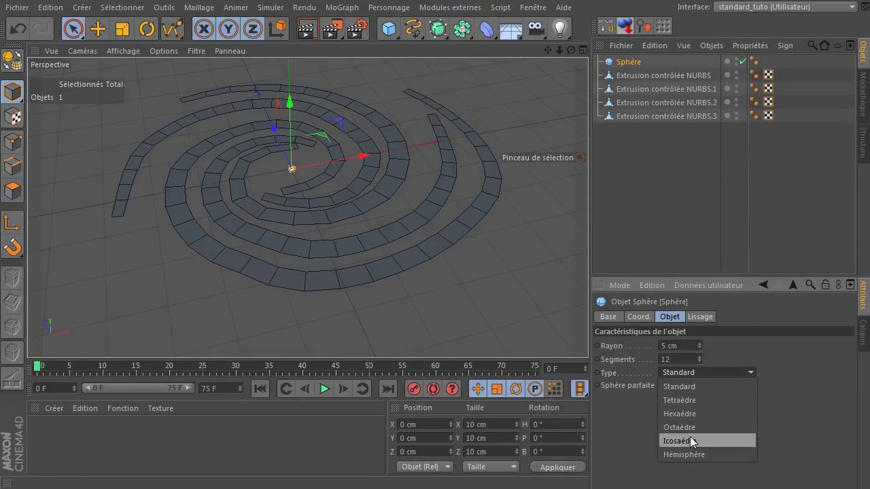
left_click(693, 422)
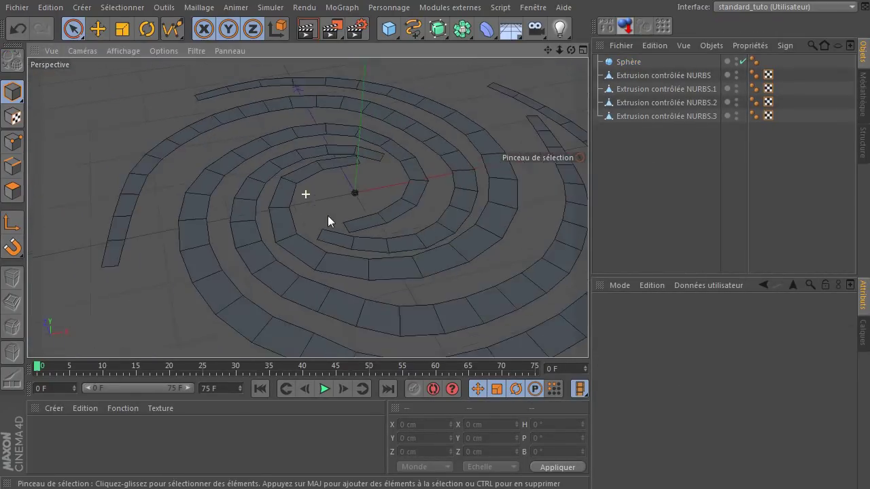
left_click(350, 10)
left_click(359, 109)
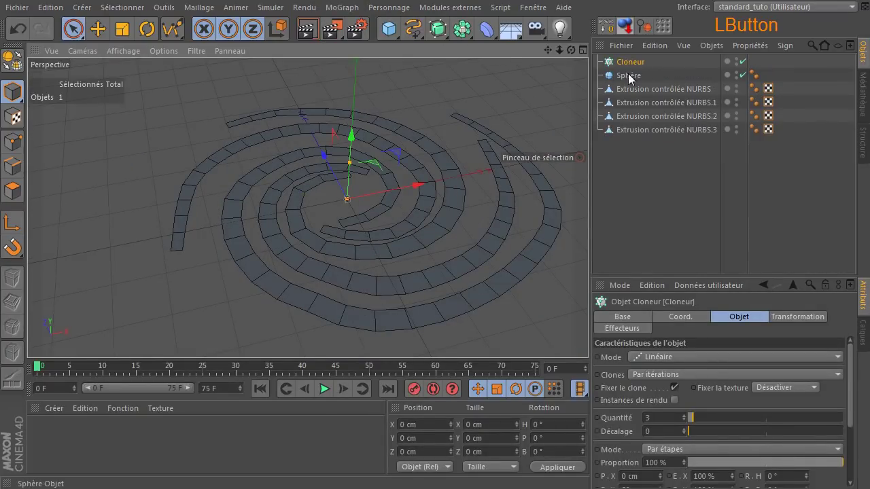
left_click(632, 77)
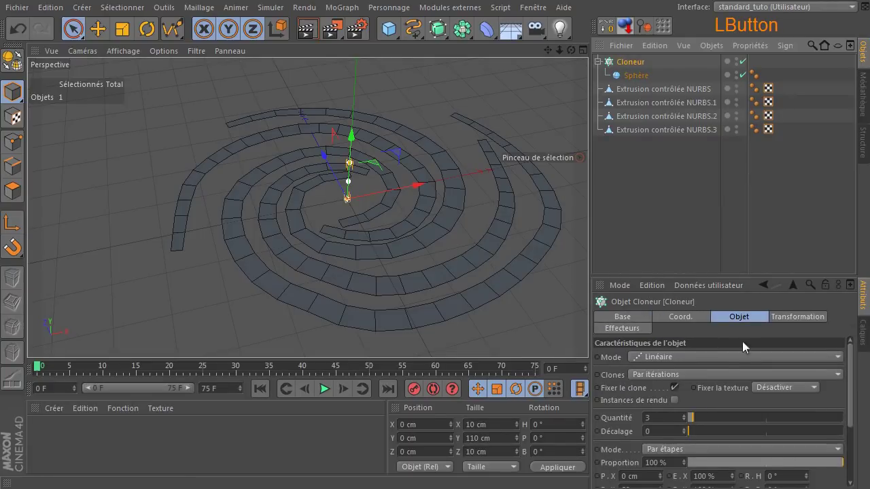
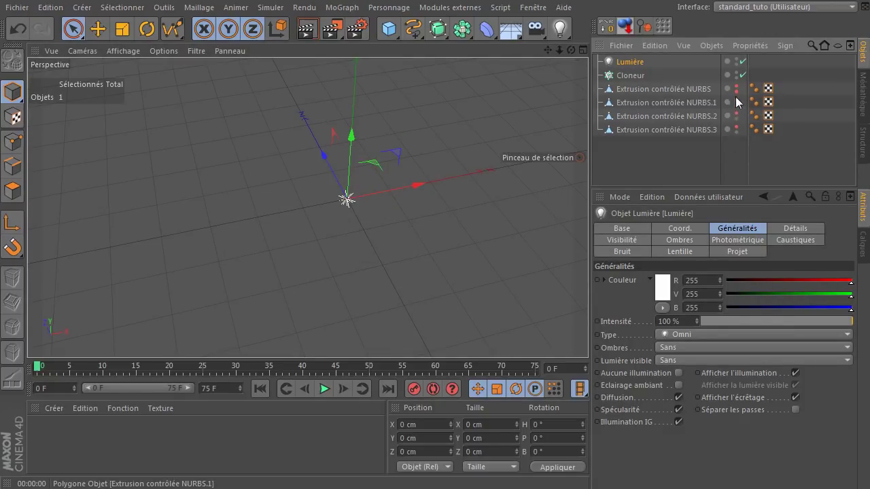
- Hide the spiral extrusions in the editor and preview a render of the scene
left_click(738, 102)
left_click(741, 109)
left_click(742, 109)
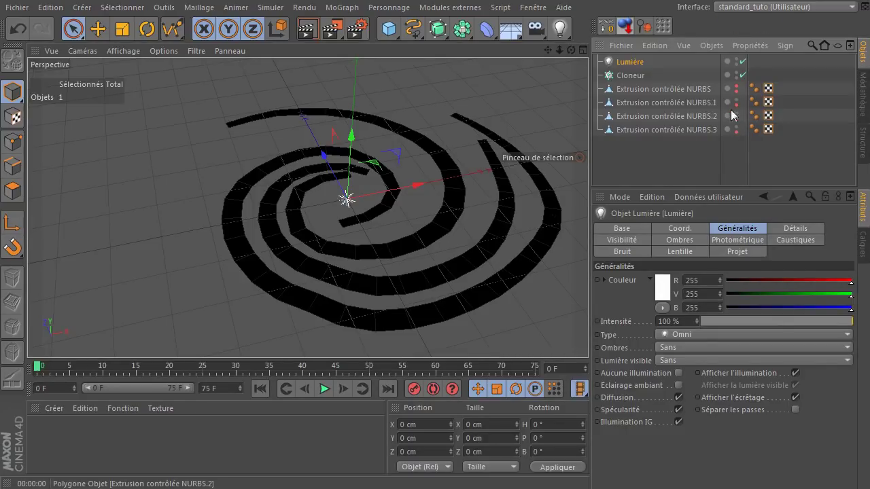
left_click(310, 36)
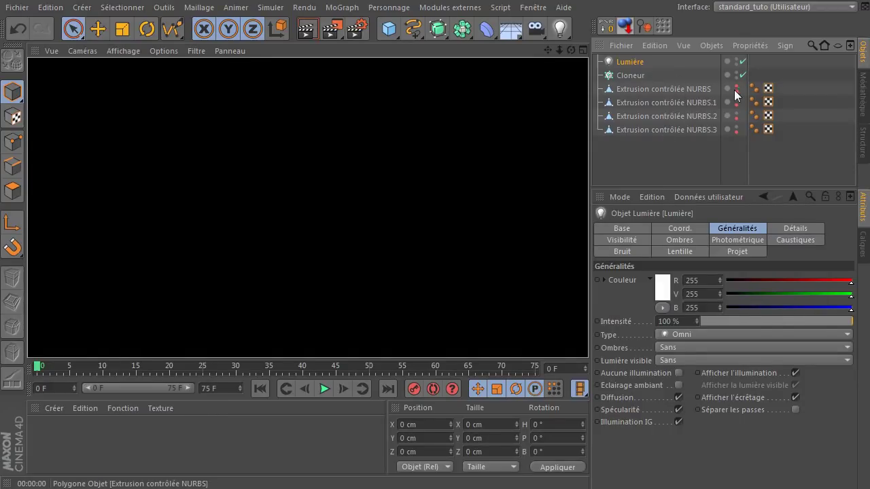
left_click(737, 90)
left_click(663, 157)
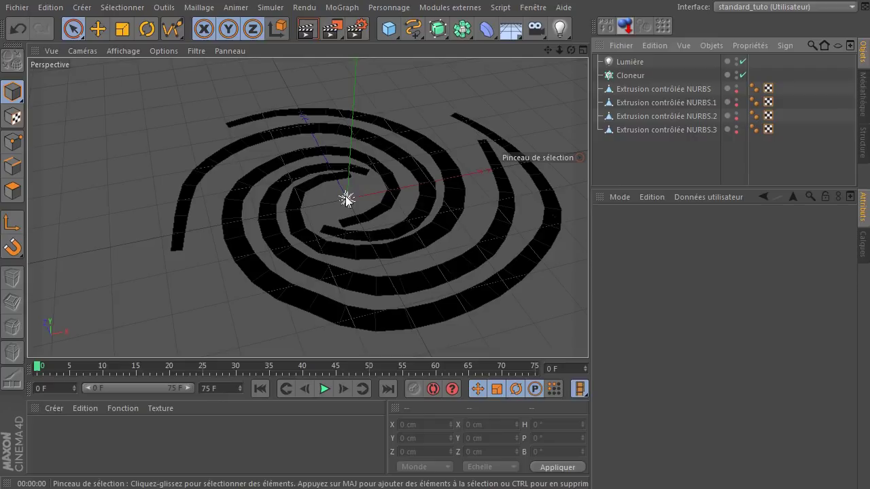
- Stop the Lumière from illuminating objects, test it raised above the spiral, then set it back at height 0
left_click(615, 65)
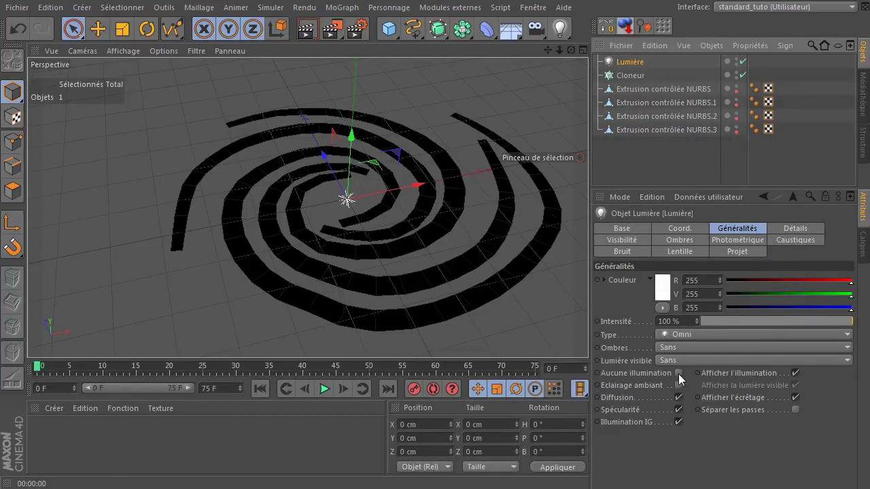
left_click(681, 377)
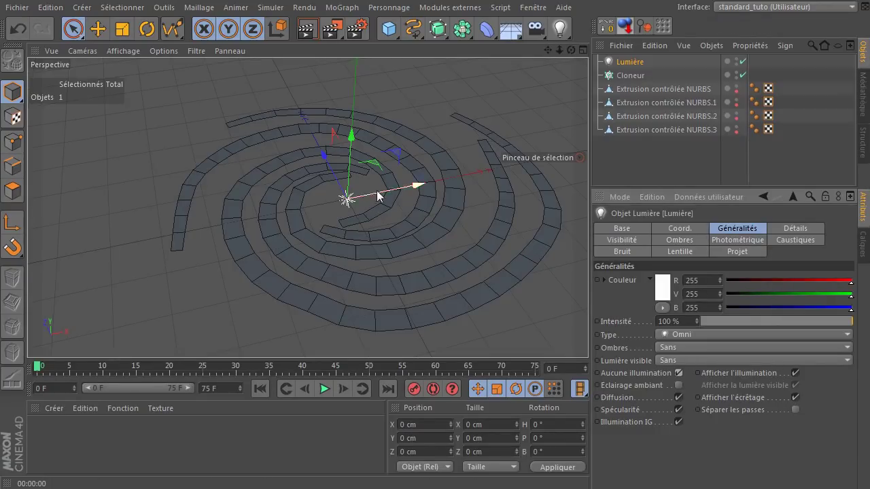
left_click(353, 144)
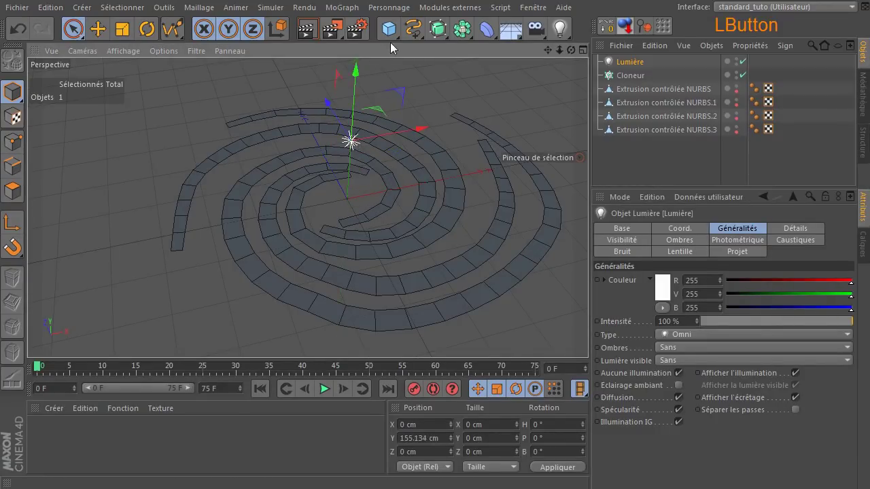
left_click(313, 32)
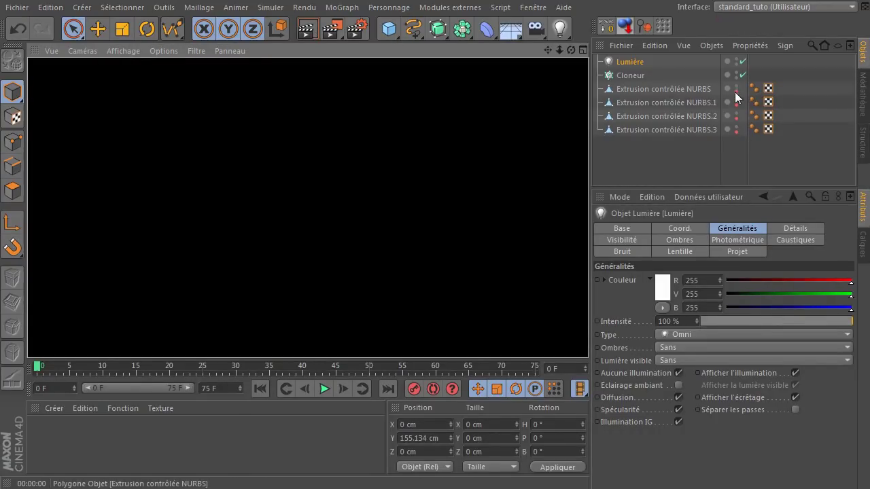
left_click(739, 97)
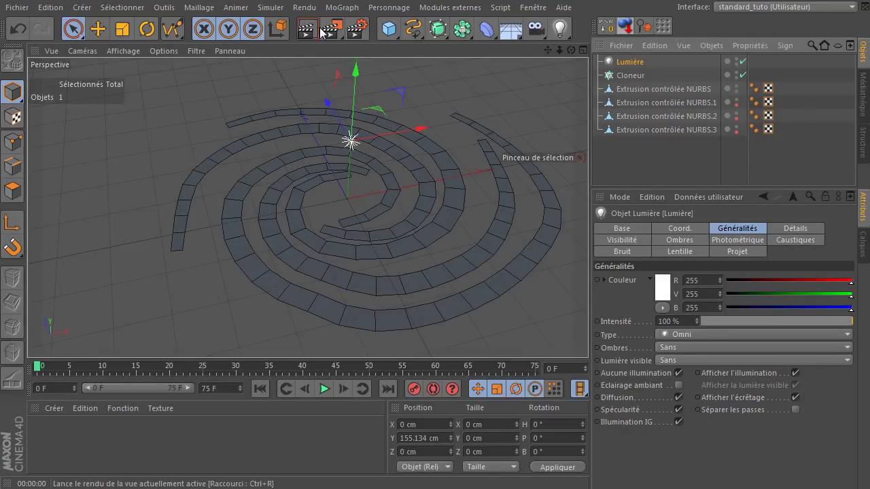
left_click(307, 27)
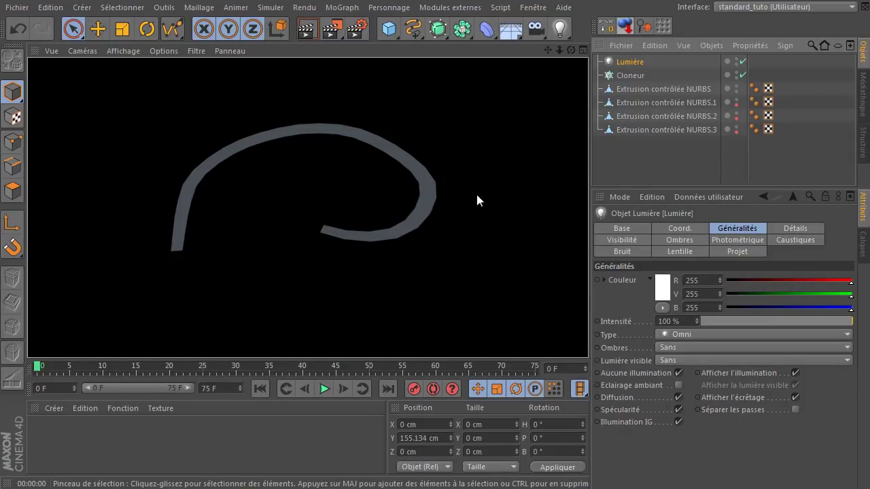
left_click(738, 98)
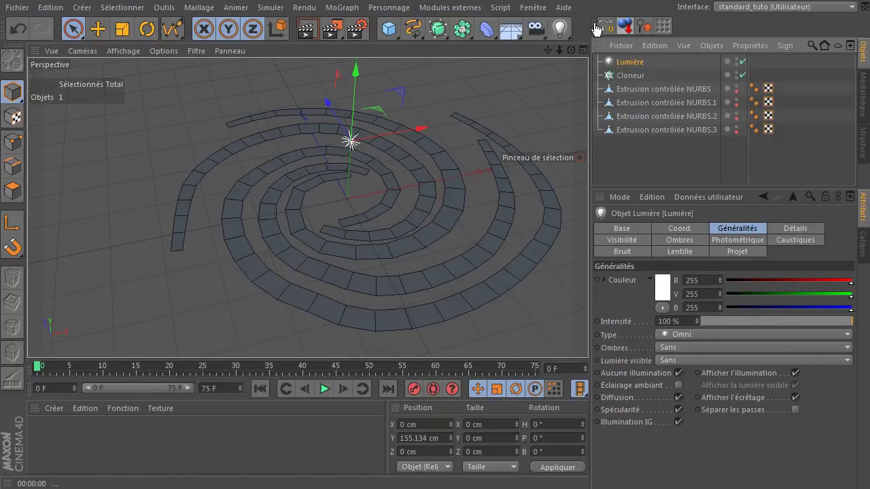
left_click(613, 24)
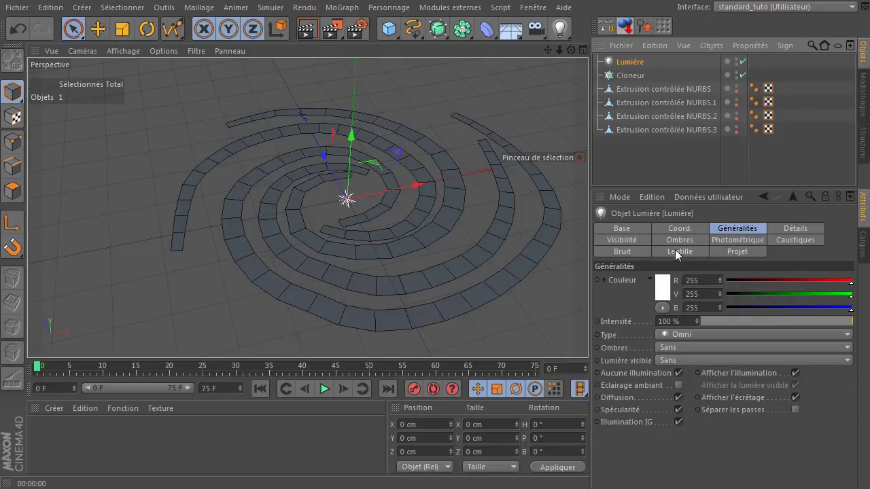
- In the light's Lentille settings set Lueur to Personnalisée and step through glow presets up to Soleil 2
left_click(681, 256)
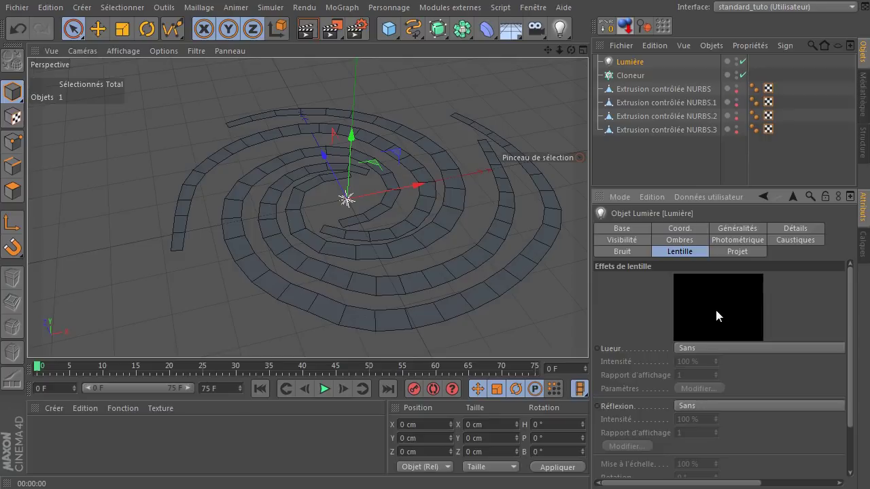
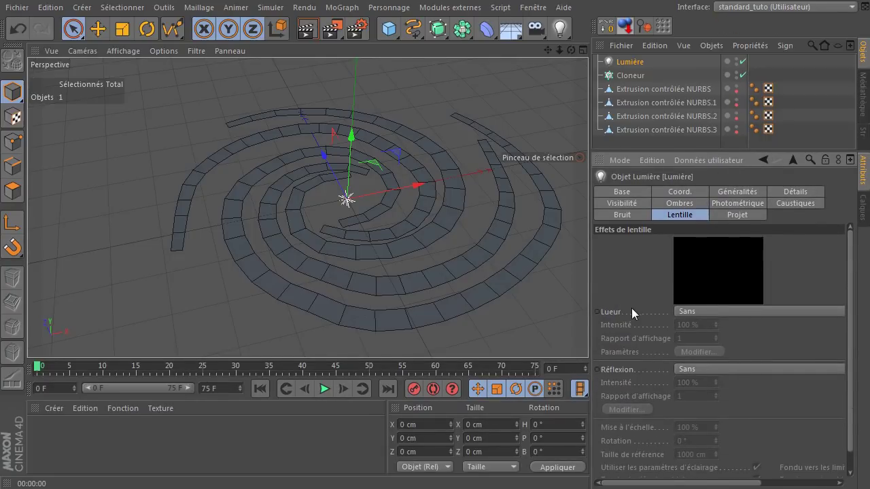
left_click(729, 316)
left_click(709, 342)
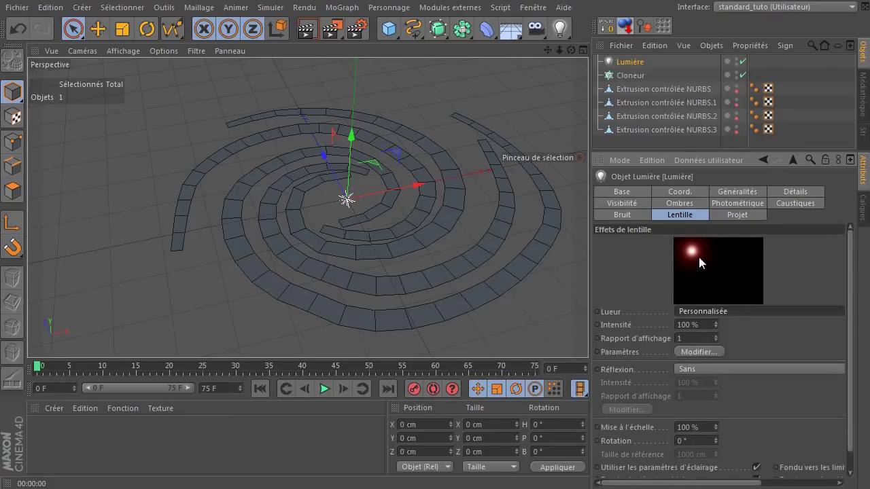
key("Down")
key("Down")
key("Down")
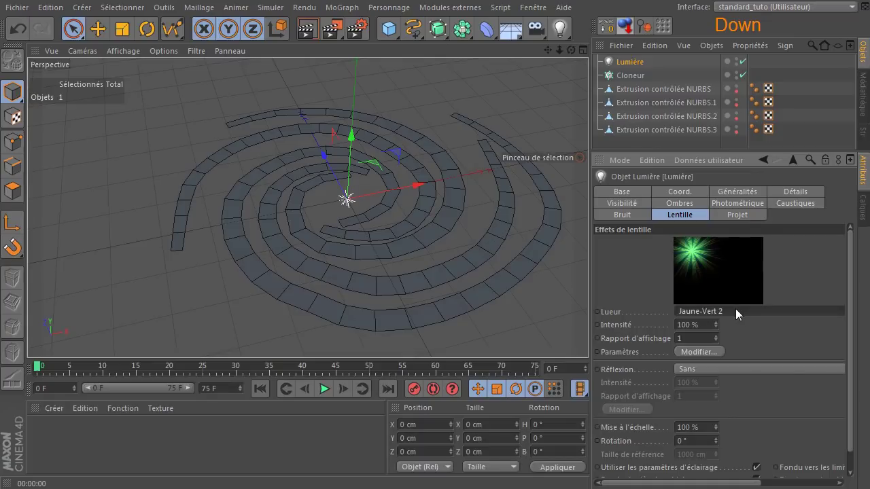
key("Up")
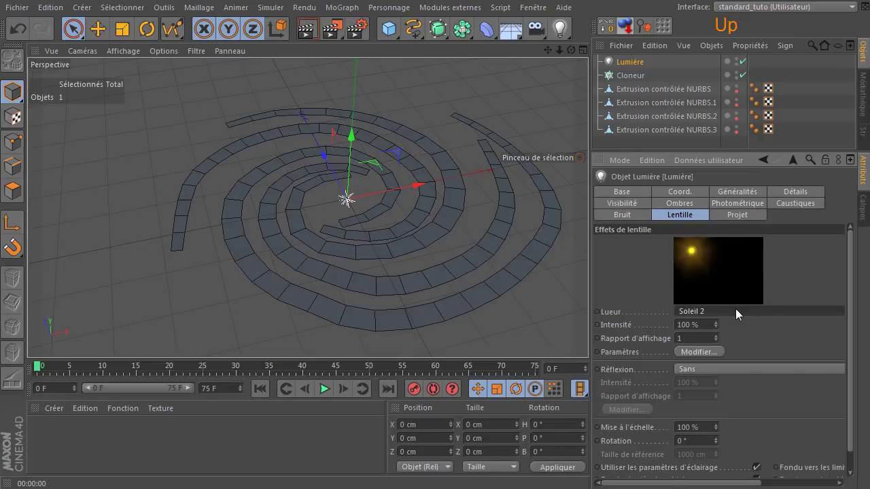
- Choose the Hi-8 glow preset for the light
left_click(733, 316)
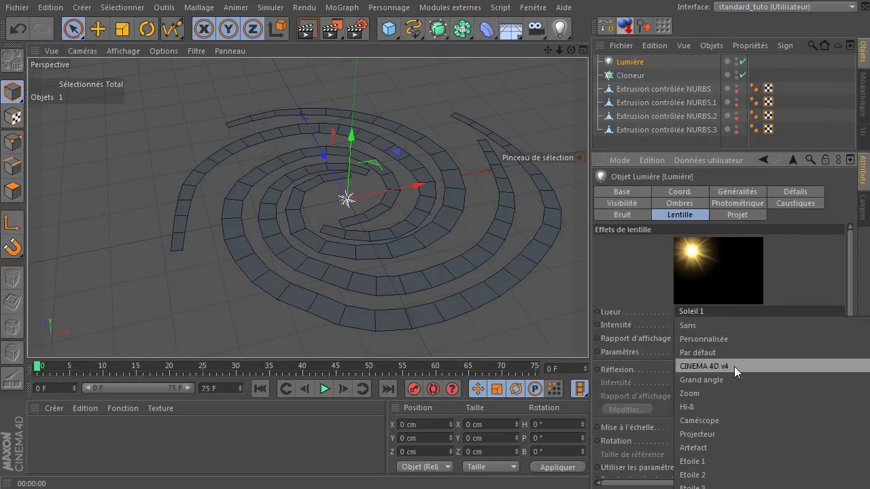
left_click(690, 410)
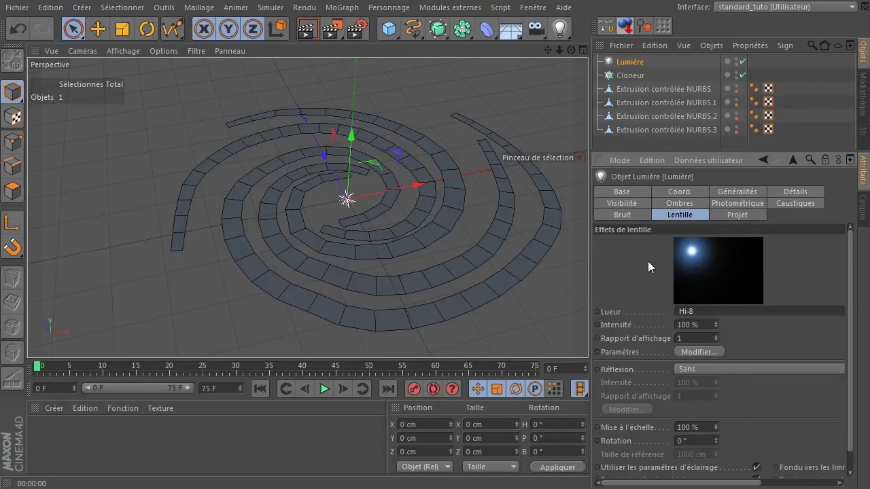
left_click(308, 29)
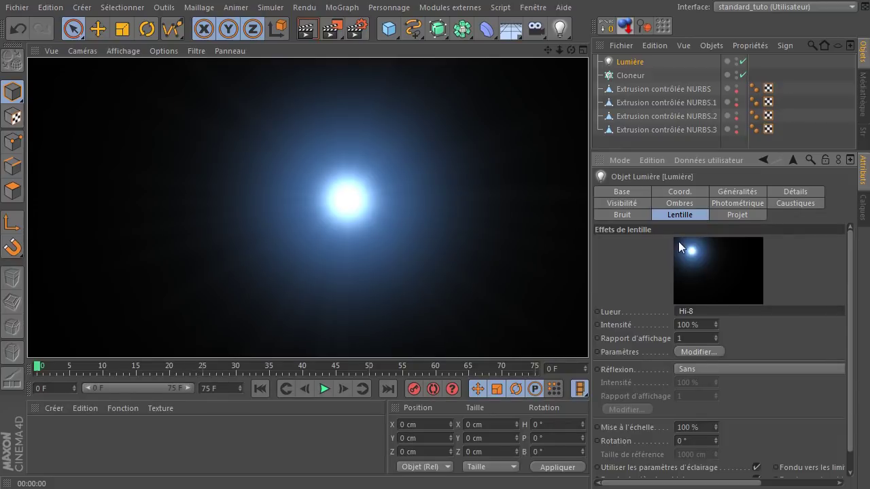
left_click(745, 317)
left_click(761, 428)
key("Up")
key("Down")
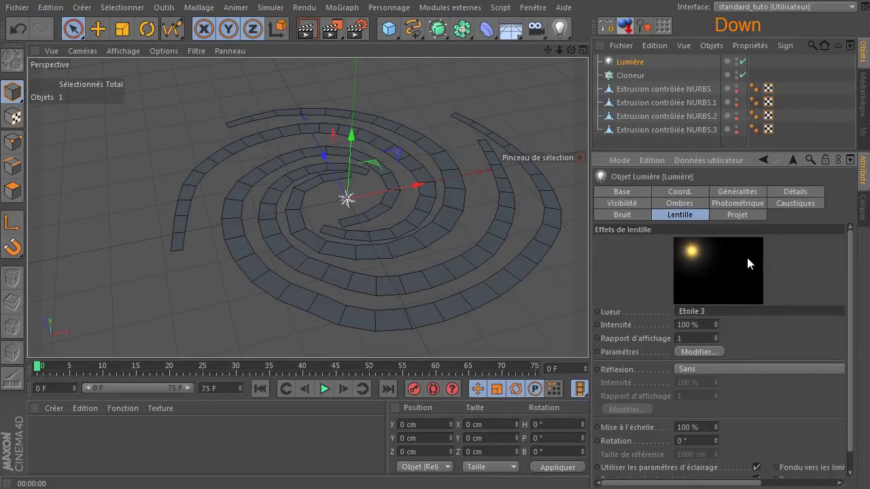
key("Up")
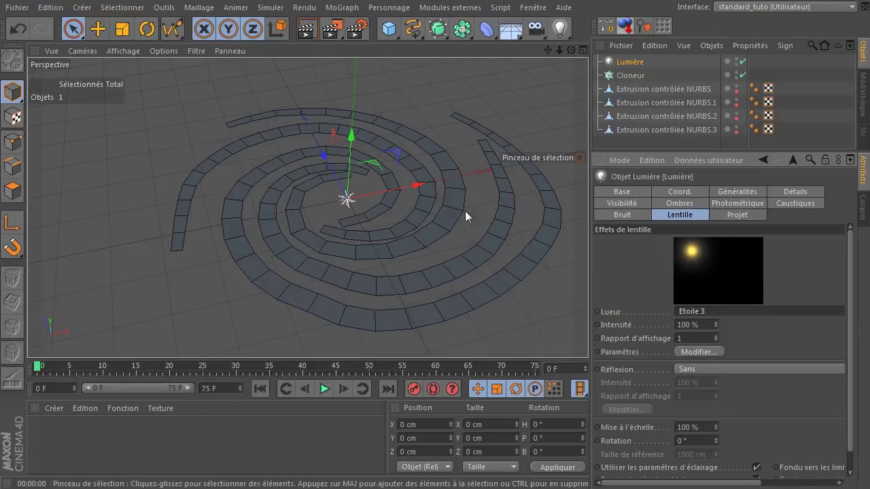
left_click(310, 30)
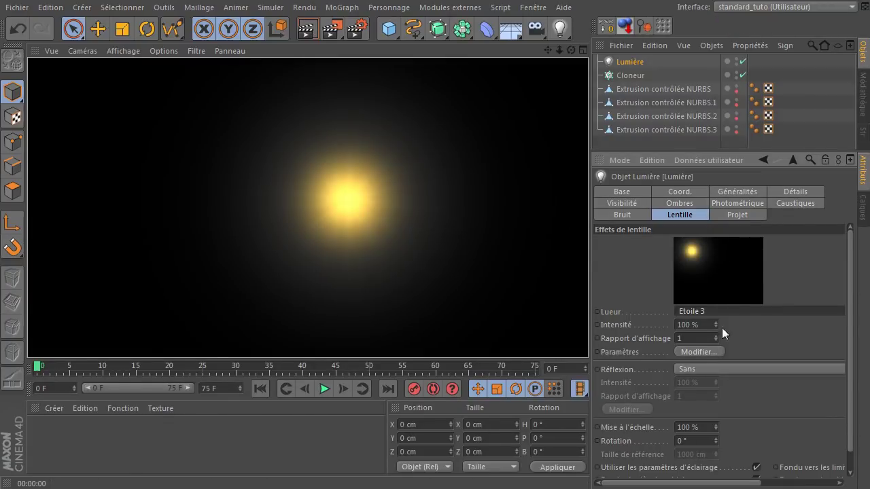
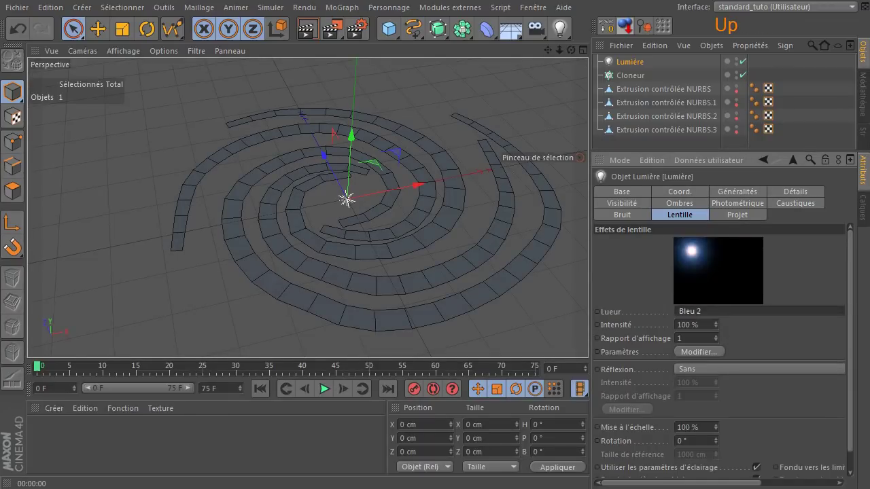
key("Down")
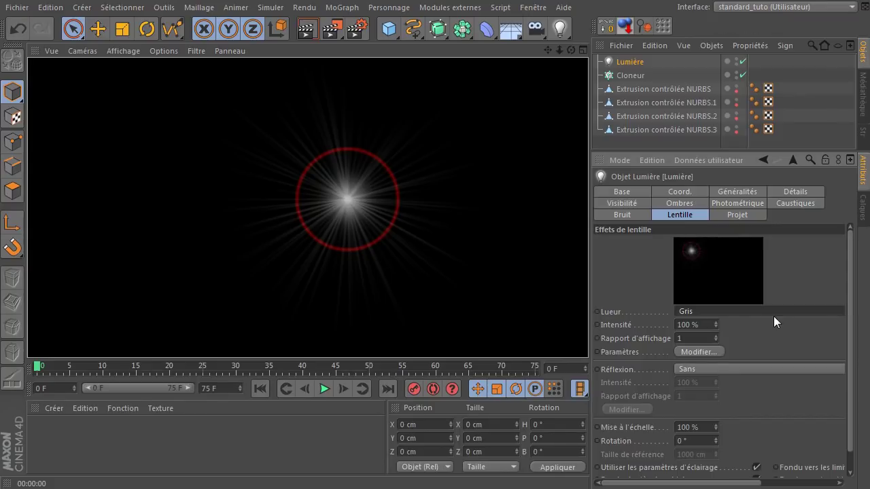
left_click(782, 314)
left_click(817, 314)
key("Up")
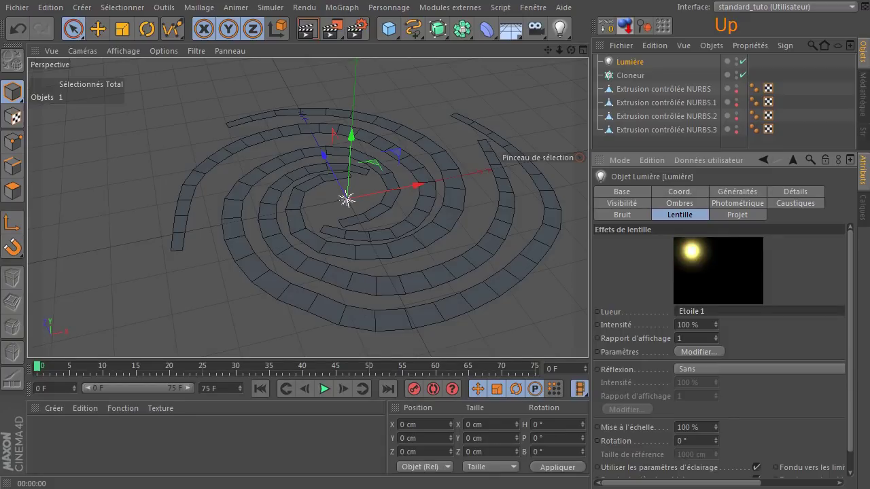
key("Down")
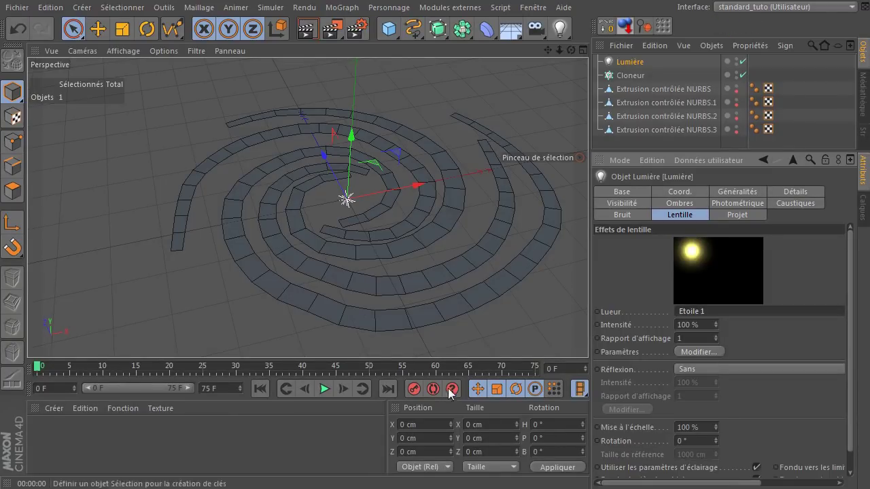
left_click(310, 32)
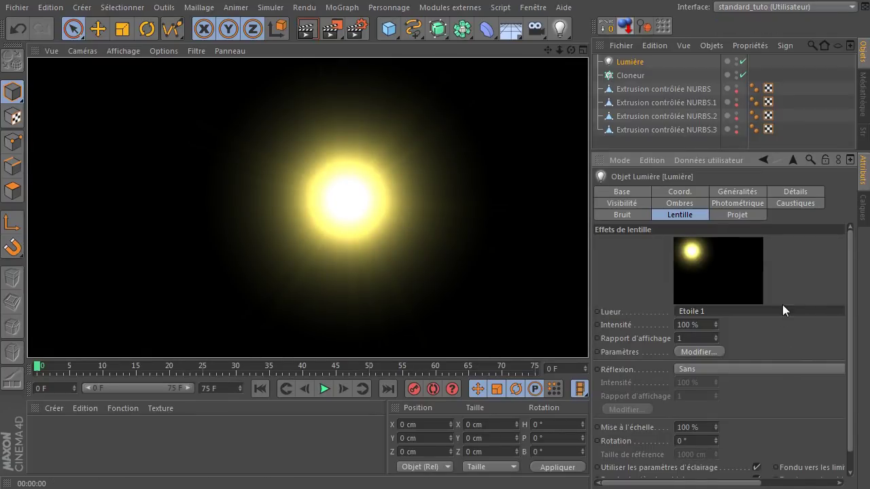
left_click(781, 311)
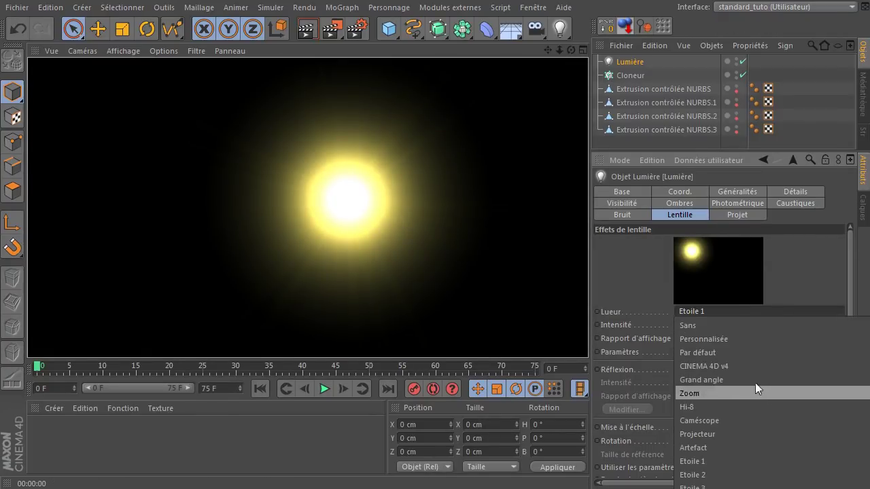
left_click(746, 408)
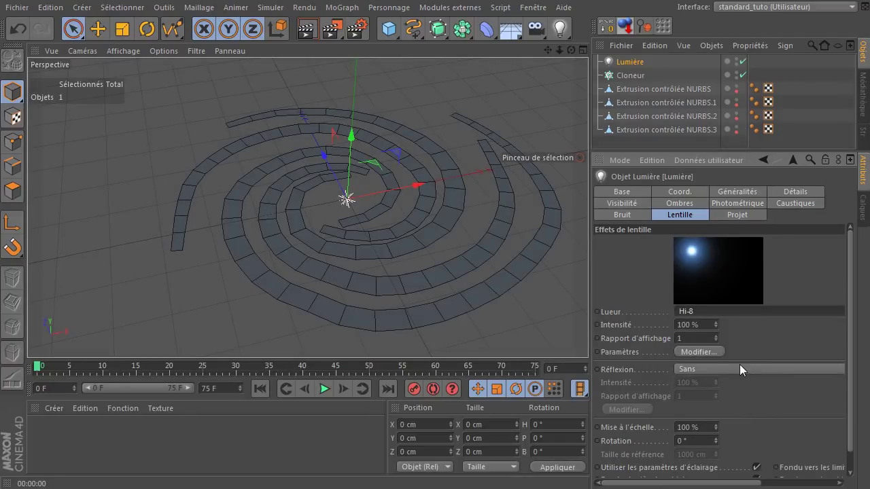
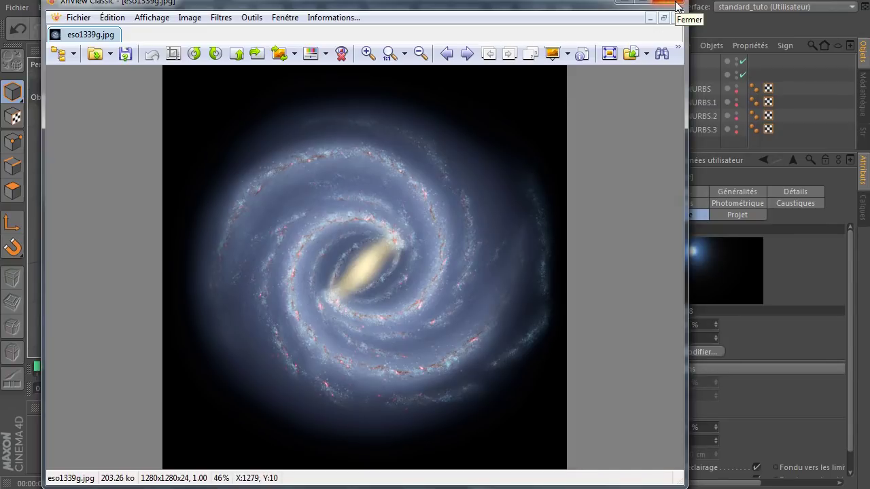
left_click(681, 5)
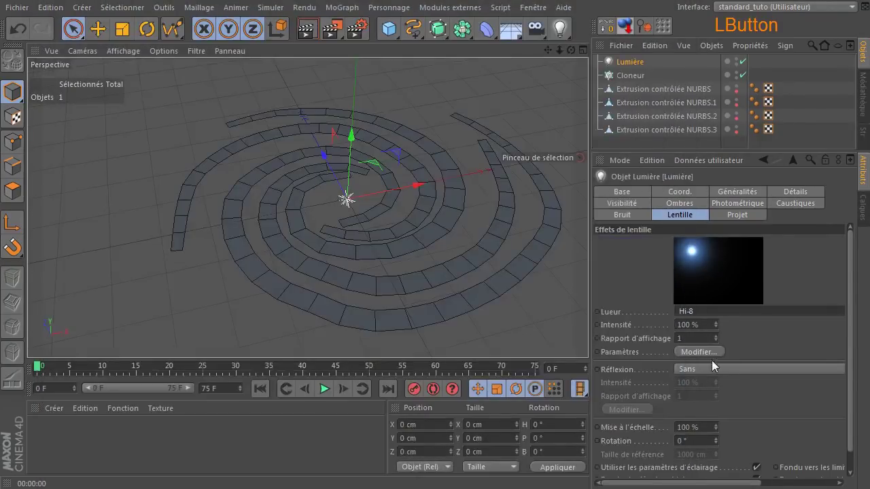
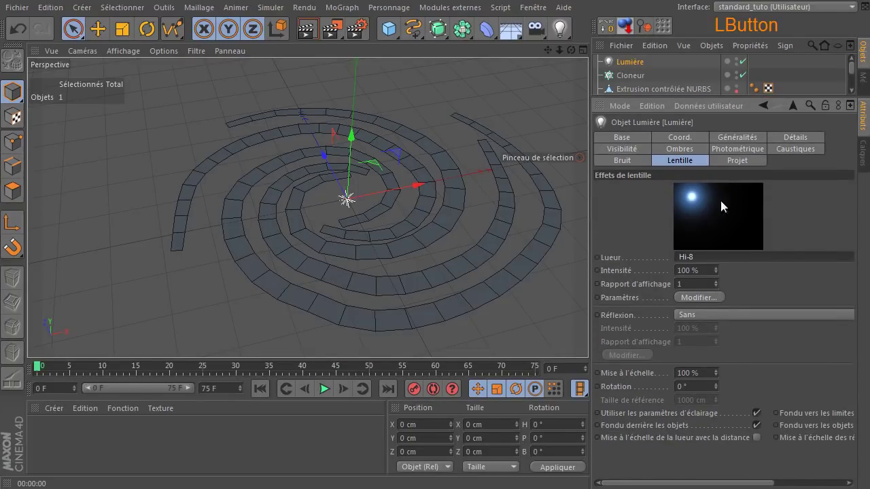
- In the glow editor recolour element 1 pale blue, adjust elements 2 to 4, and confirm the custom glow
left_click(686, 299)
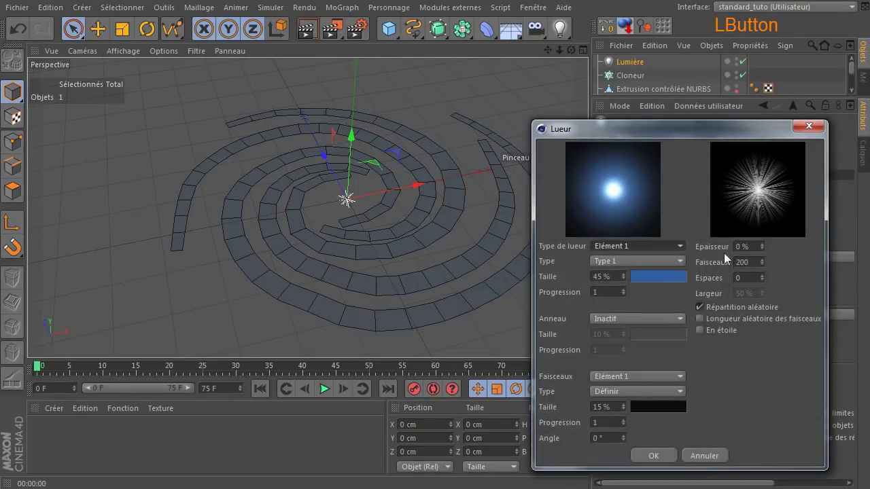
left_click(708, 139)
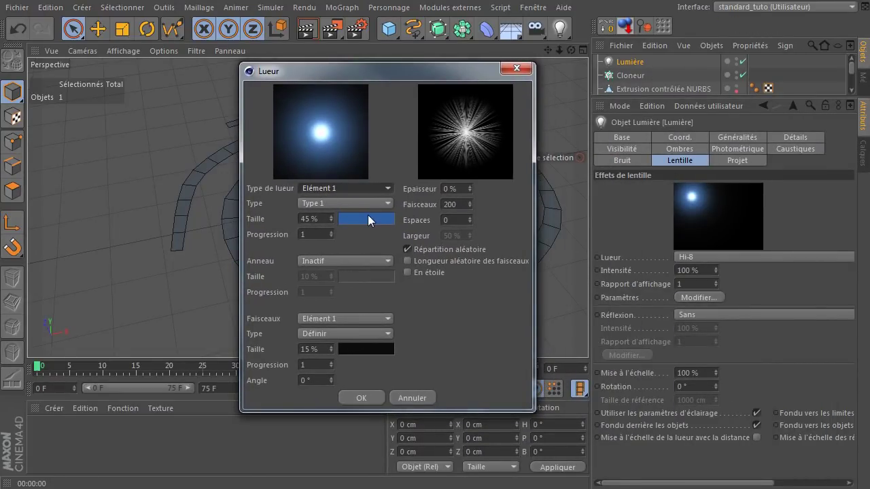
left_click(371, 223)
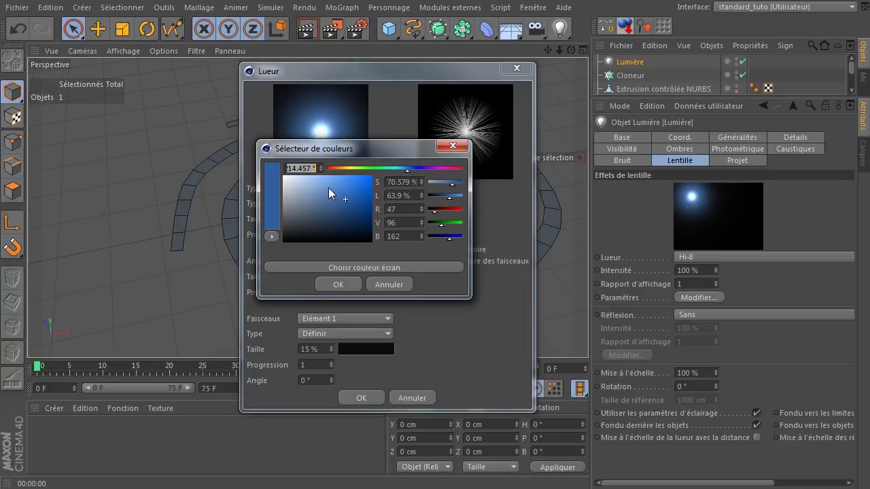
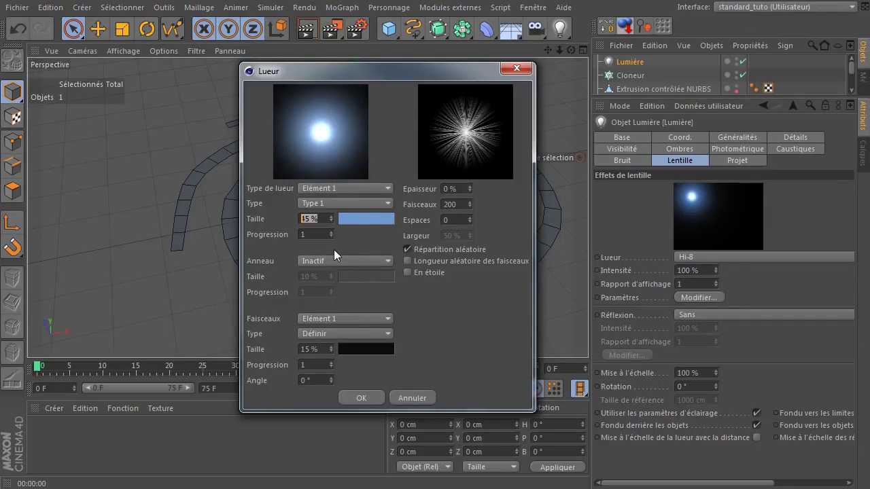
left_click(378, 161)
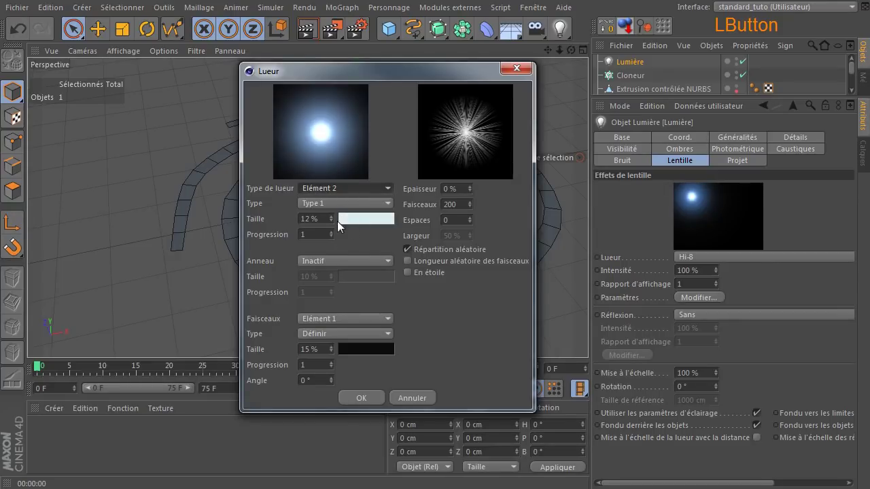
left_click(342, 193)
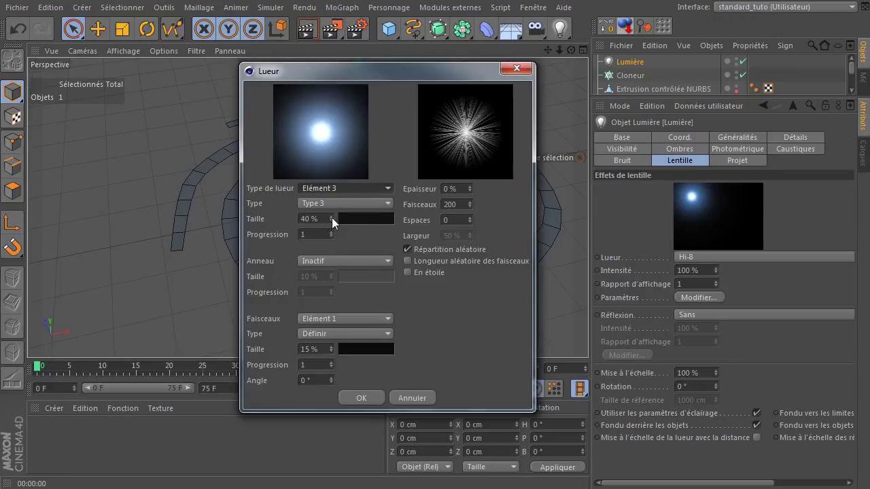
left_click(371, 189)
left_click(343, 242)
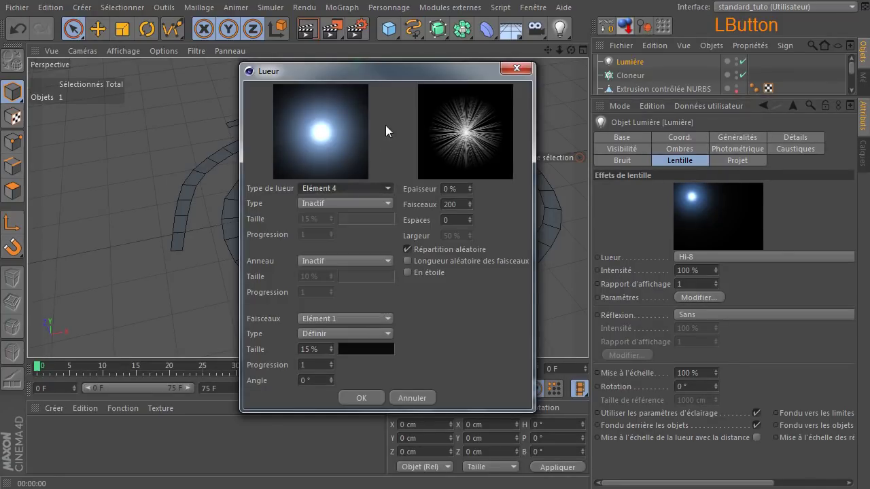
left_click(373, 400)
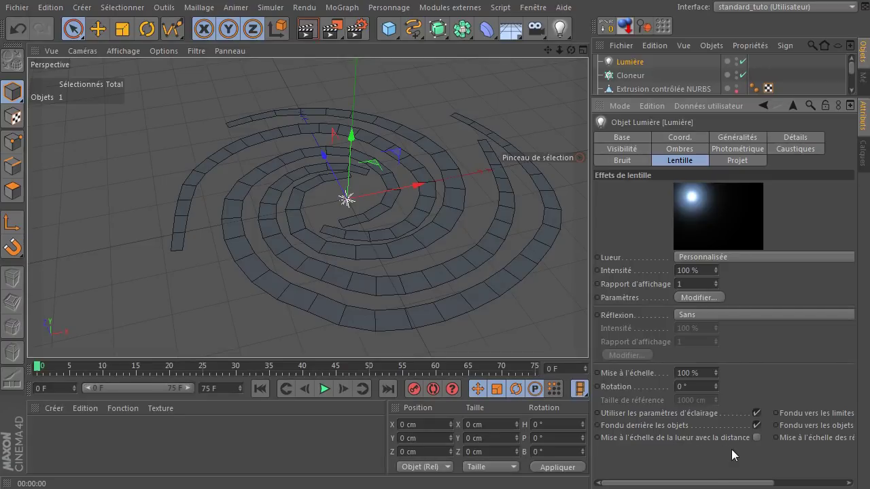
- Enable glow scaling with distance and test-render the spiral from far and near
left_click(761, 443)
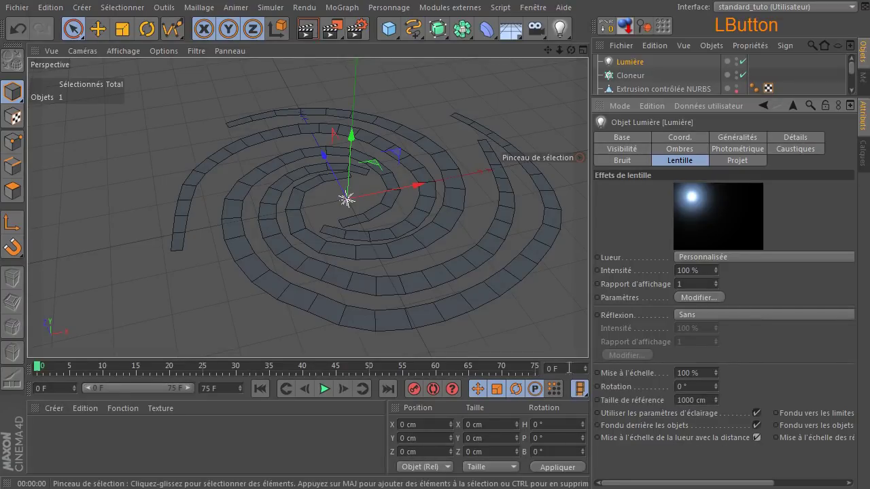
left_click(311, 36)
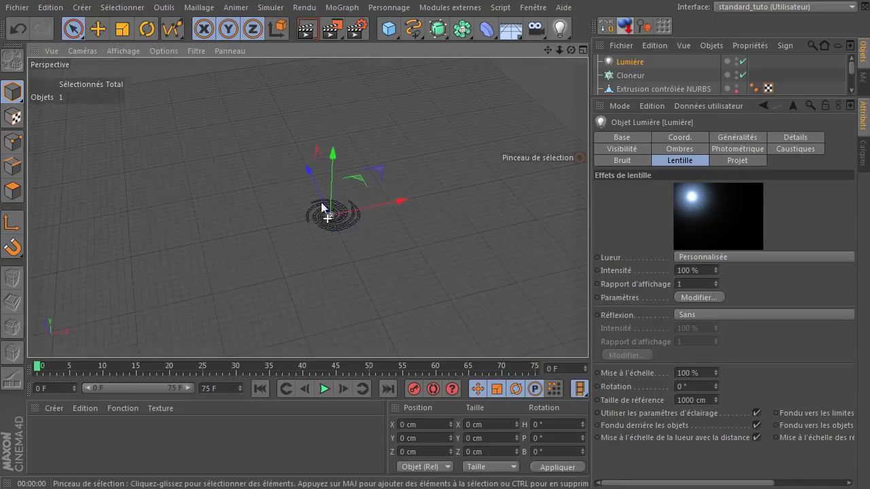
left_click(308, 32)
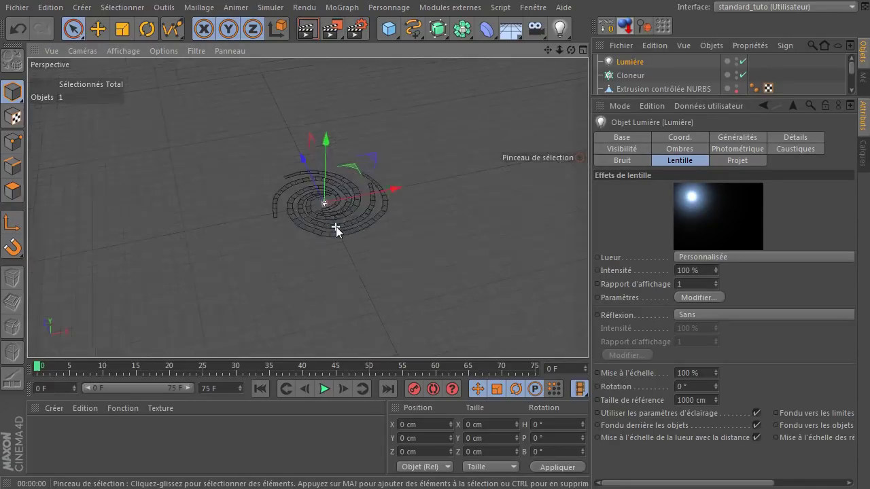
left_click(313, 27)
- Compare a render with distance scaling off, then turn it back on and recentre the view
left_click(763, 445)
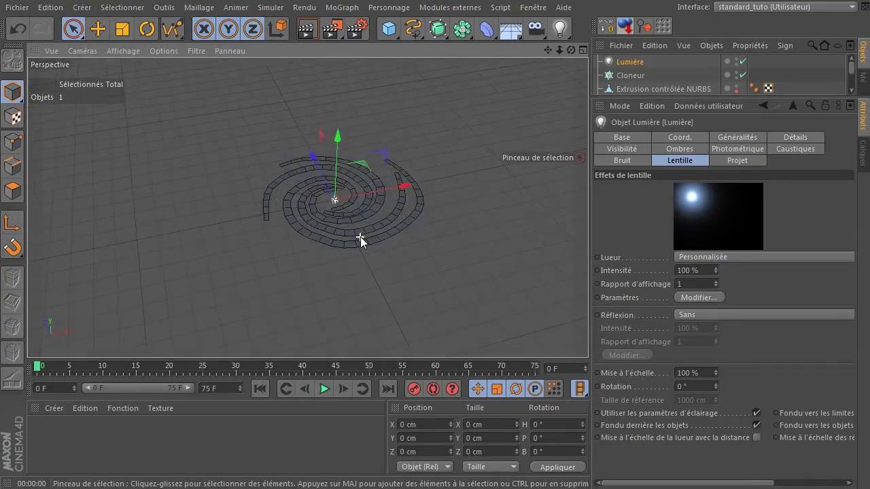
left_click(314, 32)
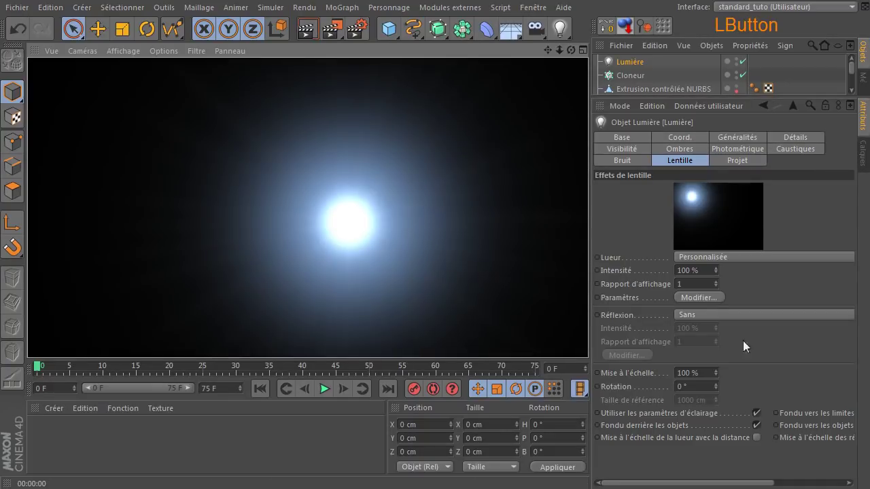
left_click(763, 443)
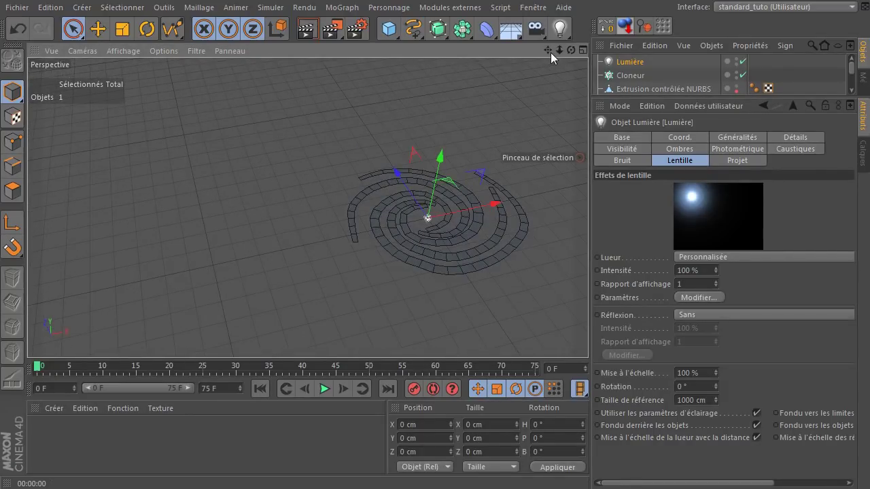
left_click(554, 56)
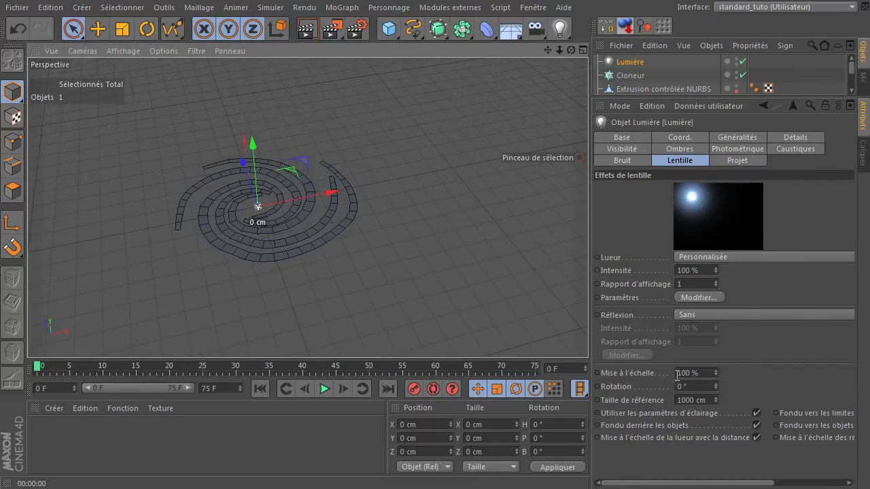
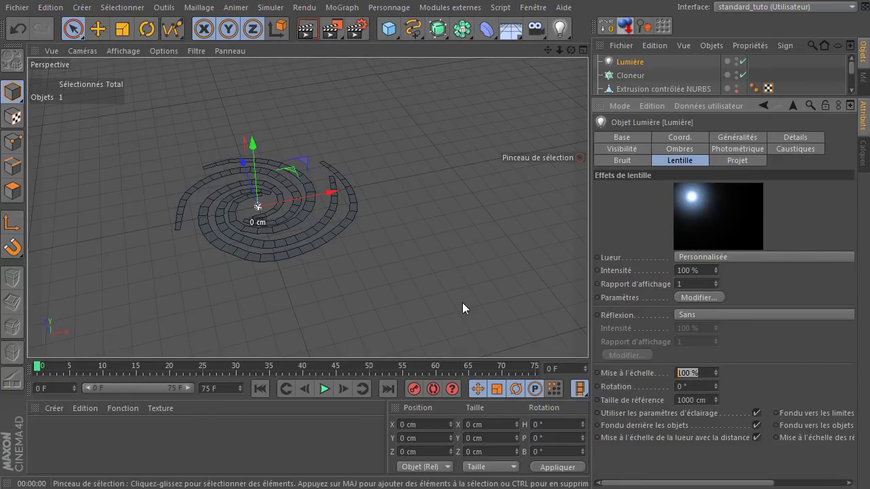
- Test-render the glow at 50% scale, then shrink it to 5% so it renders as a tiny point
left_click(823, 359)
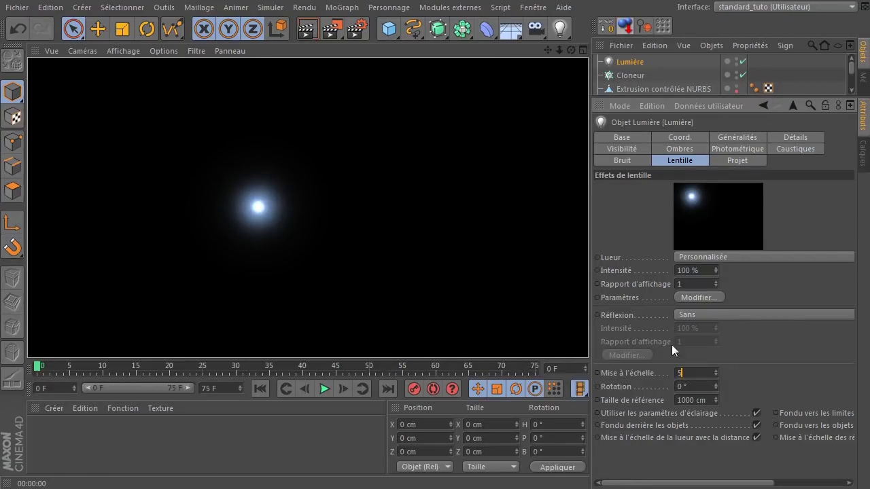
left_click(745, 346)
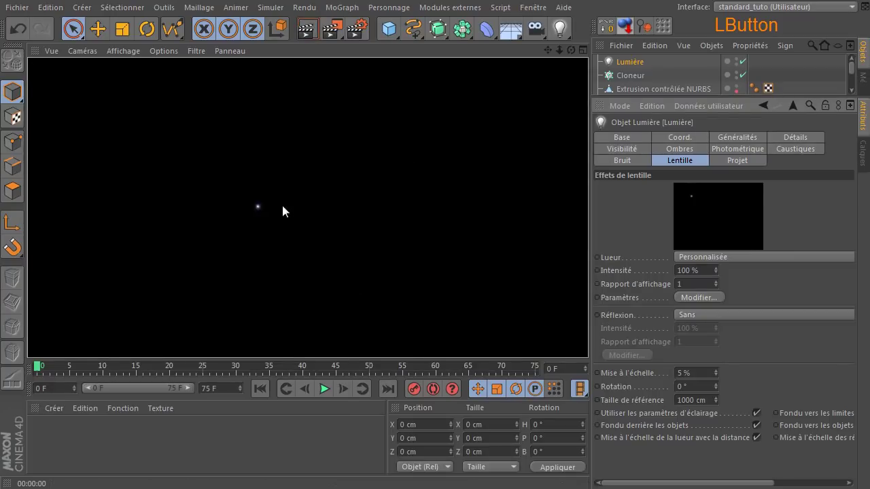
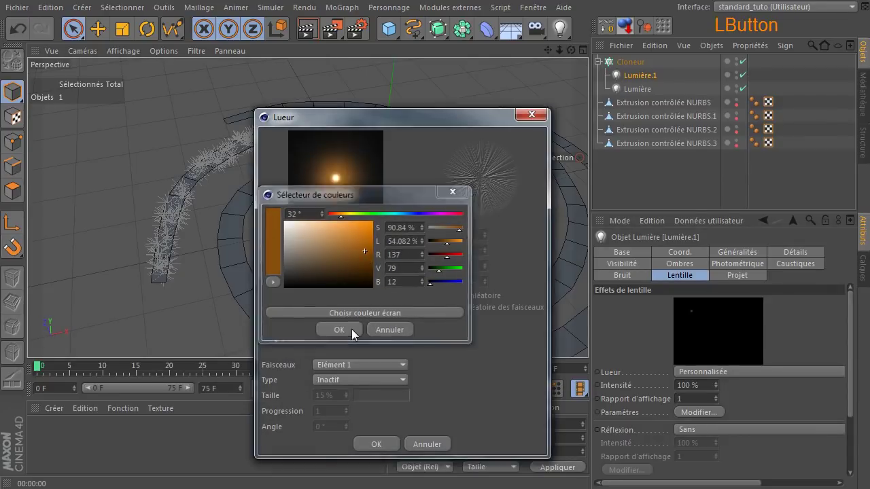
- Confirm the orange glow colour for the duplicated light
left_click(370, 447)
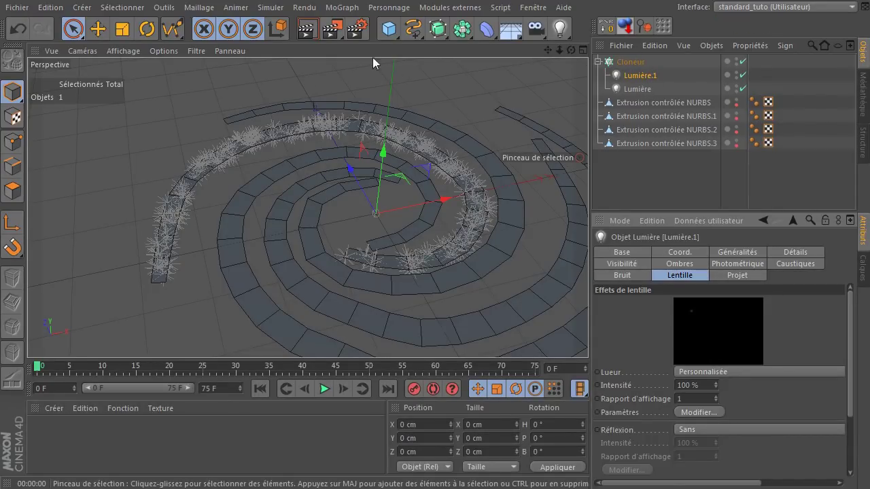
- Render the blue and orange stars, then give Lumière.2 a pale blue-white glow colour
left_click(311, 31)
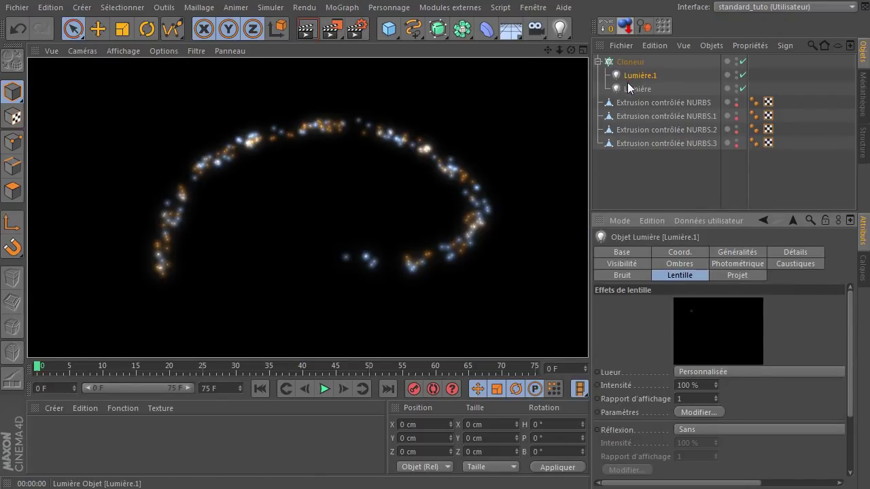
left_click(630, 91)
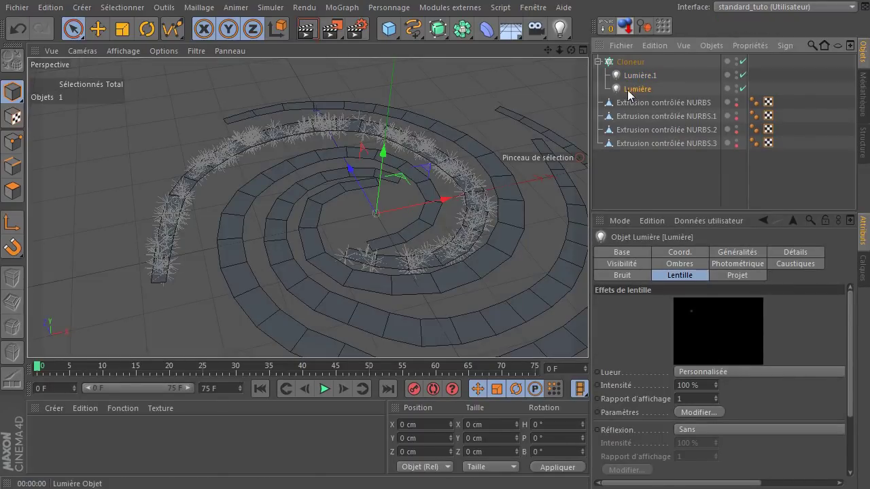
left_click(635, 92)
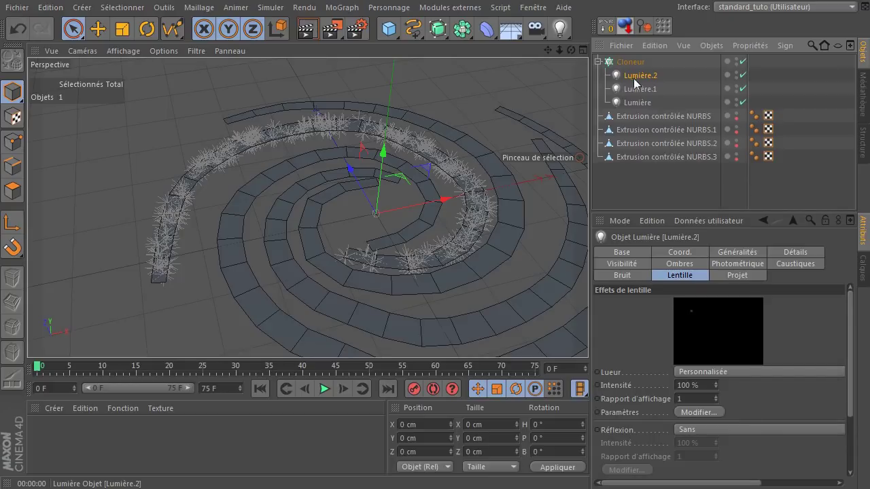
left_click(690, 415)
left_click(653, 253)
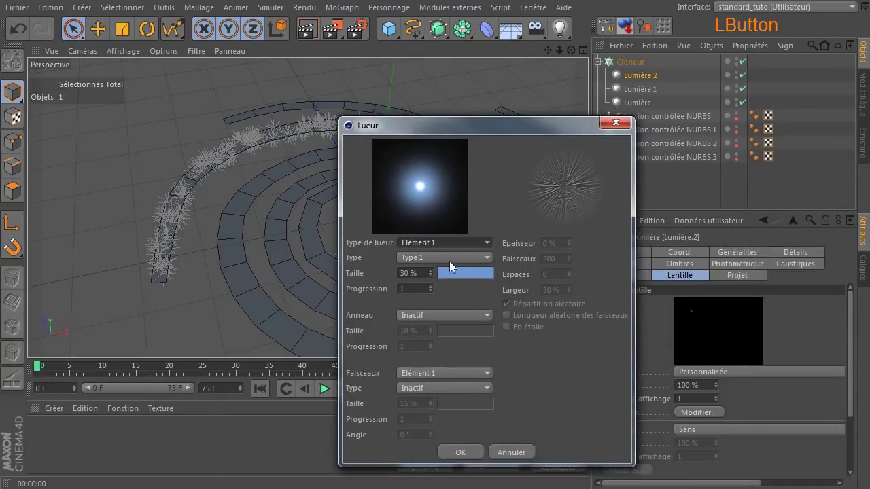
left_click(458, 275)
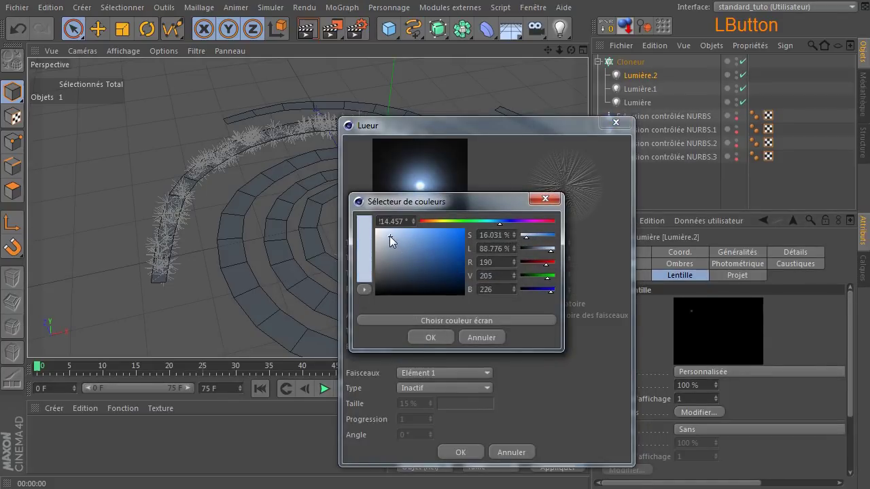
left_click(432, 338)
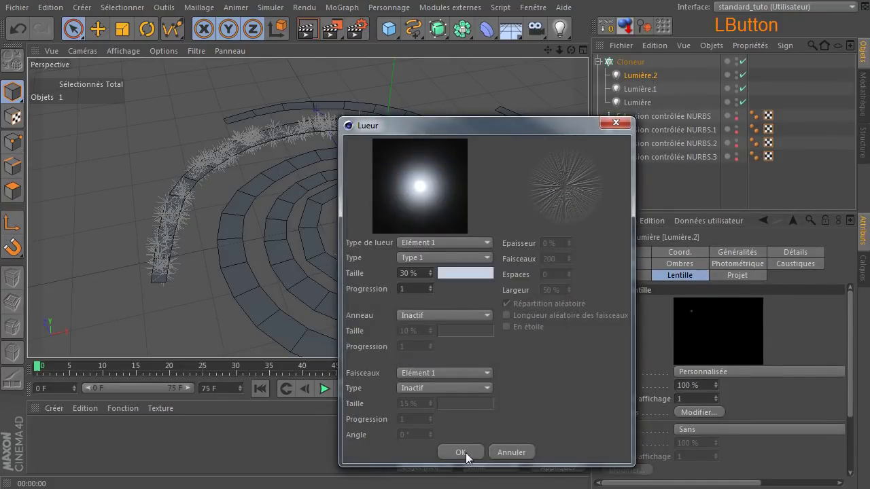
left_click(652, 81)
- Duplicate the light twice inside the cloner, making five lights
left_click(645, 121)
left_click(643, 124)
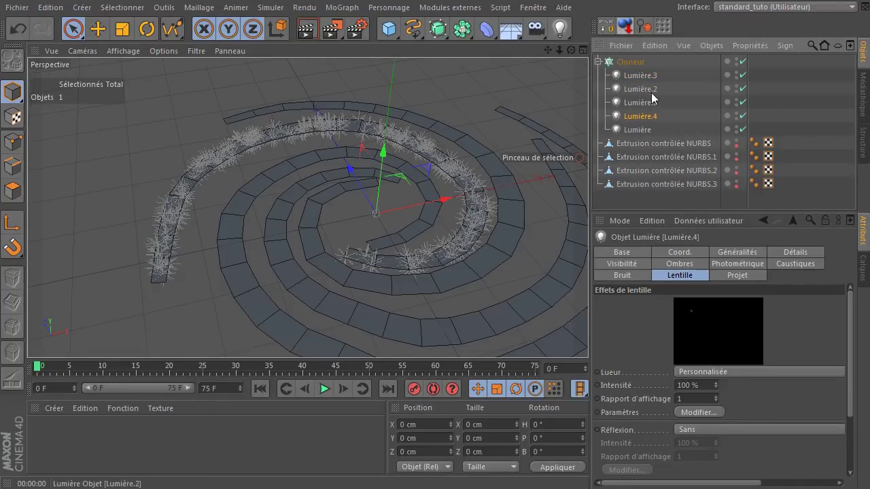
- Zoom in on the spiral, select Lumière.1 and check its orange glow settings
left_click(538, 86)
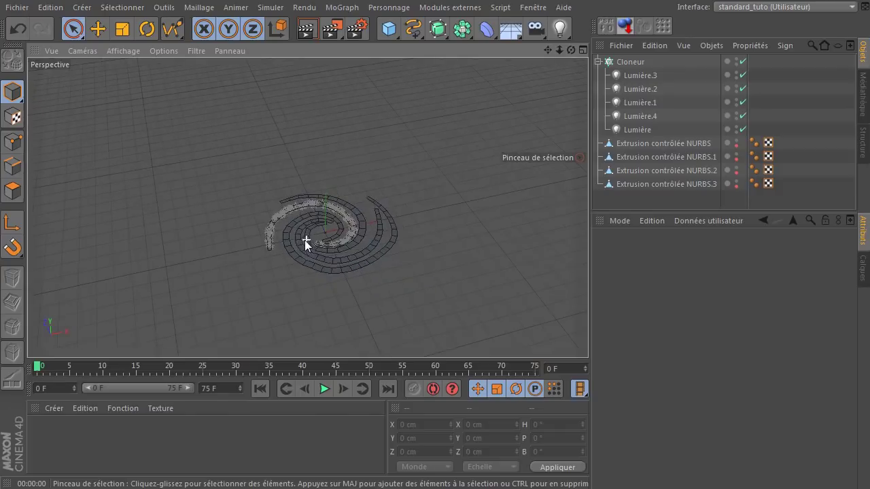
left_click(310, 28)
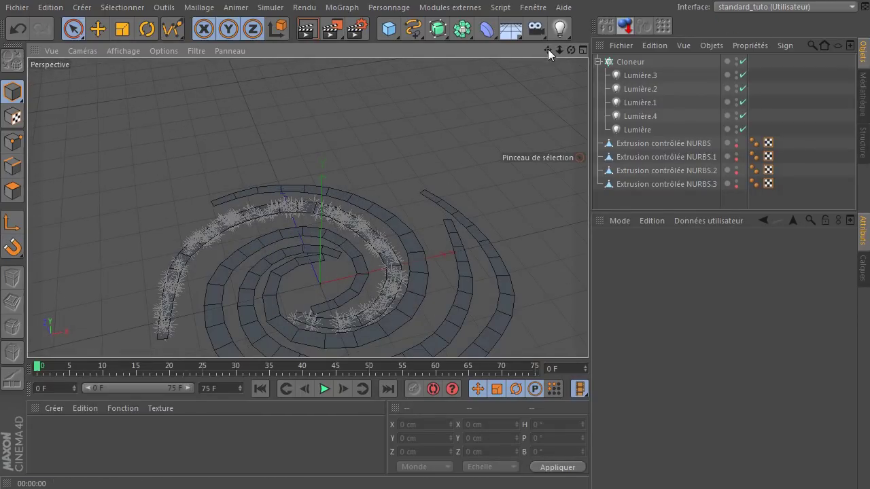
left_click(553, 53)
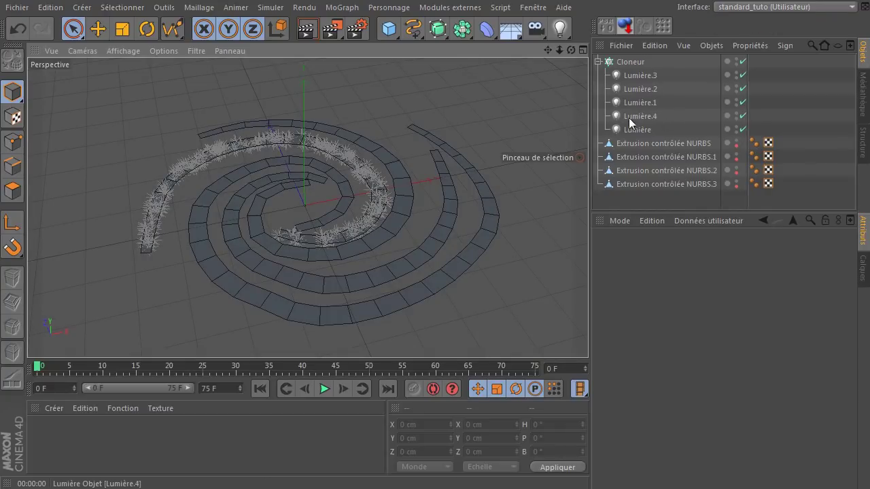
left_click(637, 131)
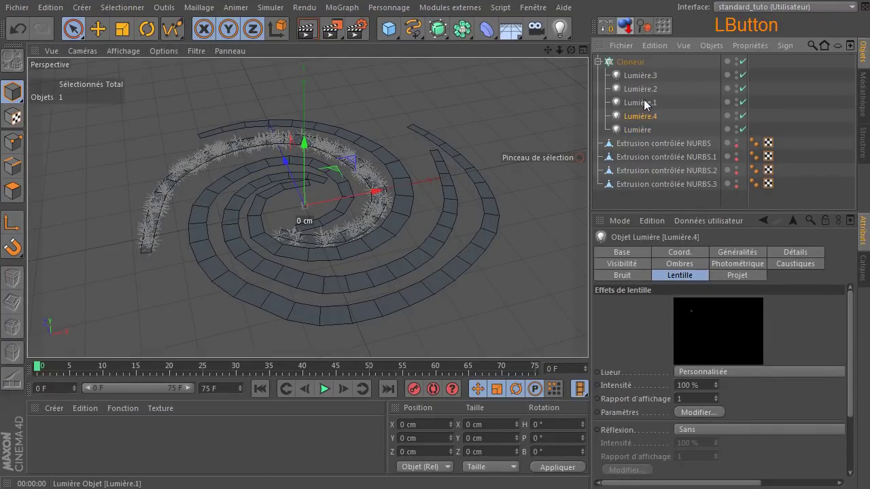
left_click(650, 105)
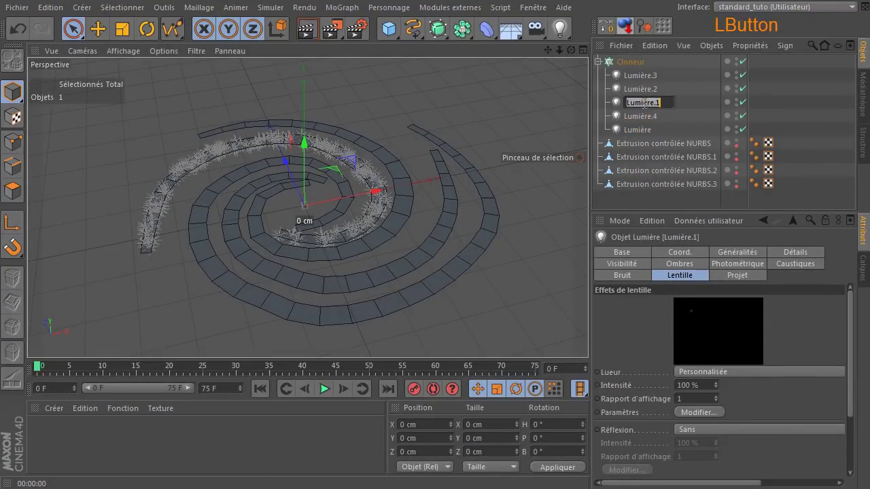
left_click(690, 417)
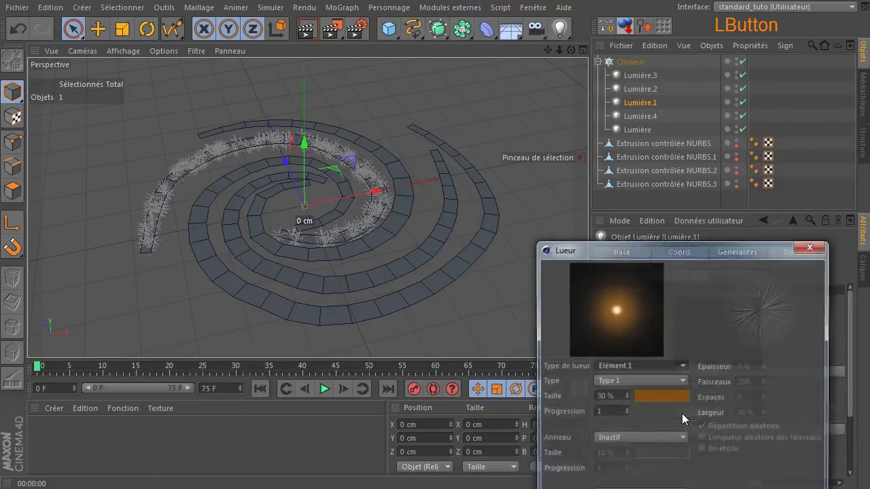
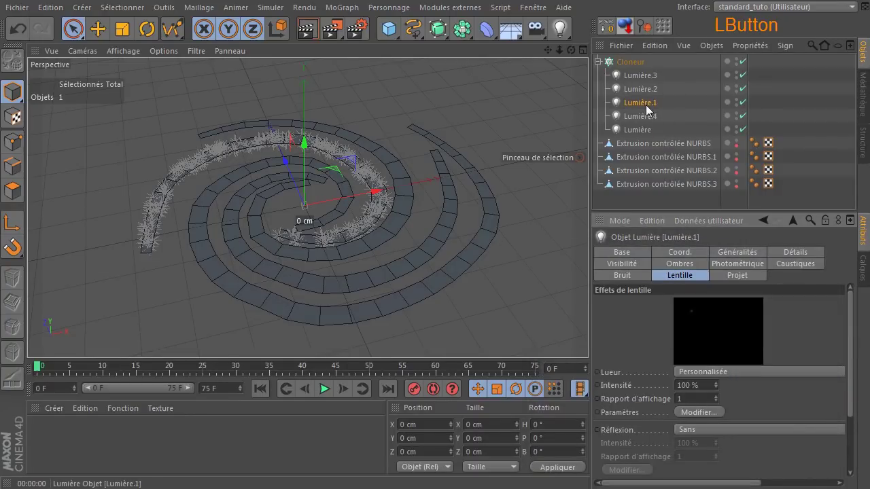
- Rename Lumière.1 to 'Lumière rouge'
key("End")
key("BackSpace")
key("space")
key("e")
key("Return")
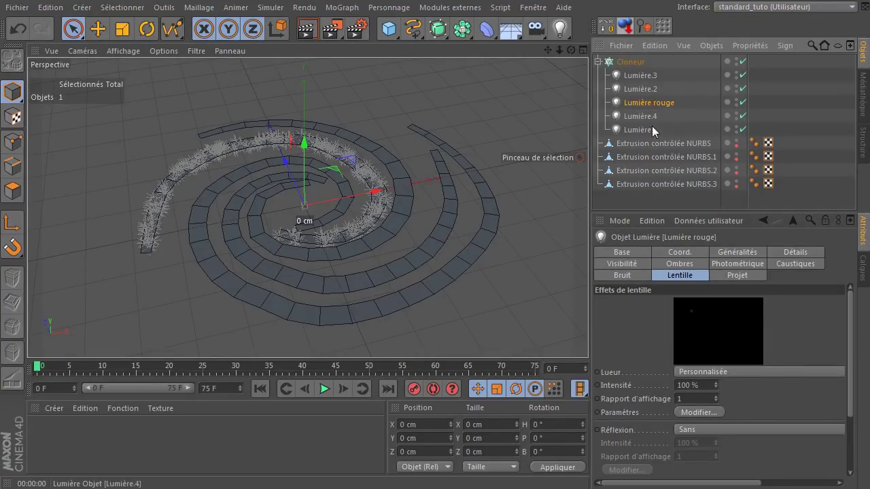
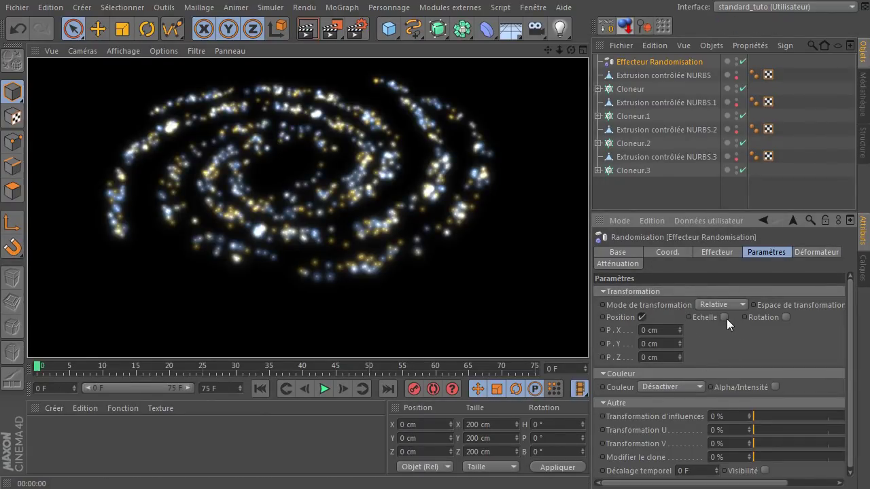
- Enable uniform random scaling at amount 1 on the effector, render, and view the galaxy edge-on
left_click(730, 322)
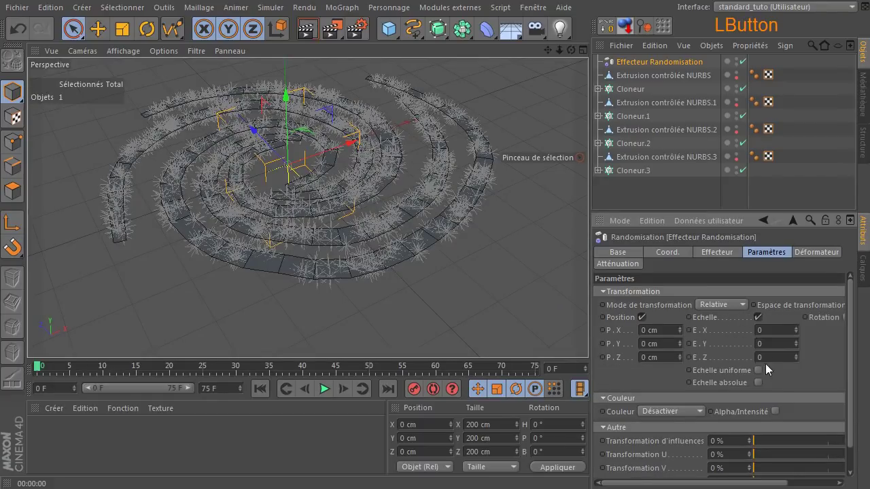
left_click(765, 374)
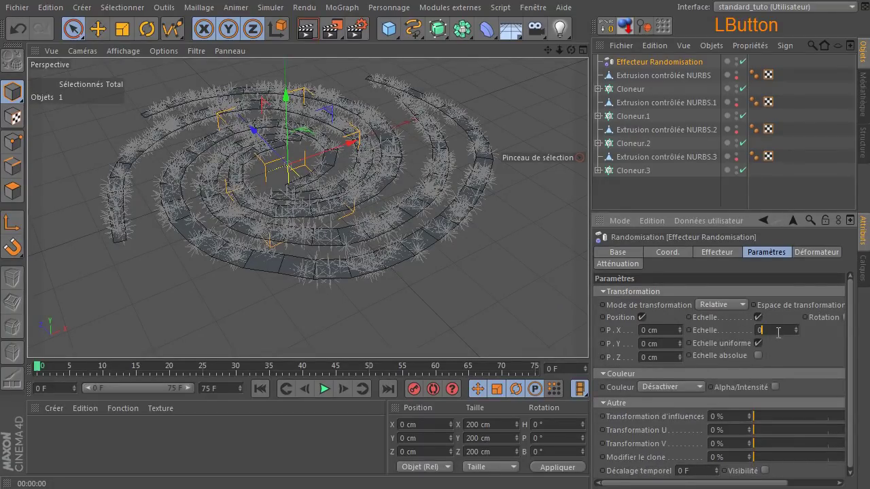
left_click(800, 361)
left_click(306, 33)
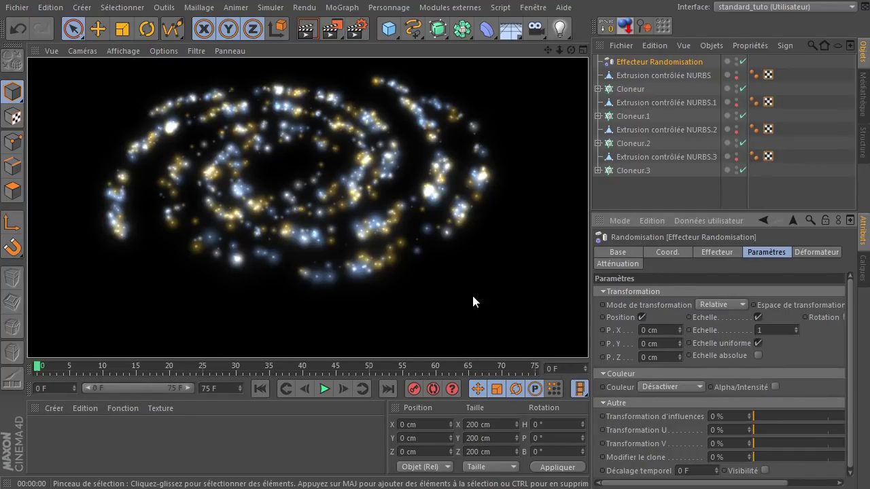
left_click(578, 53)
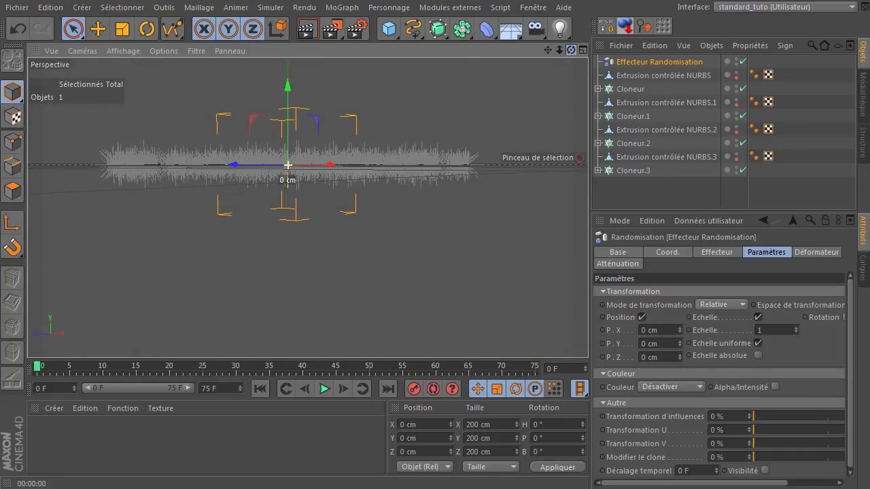
left_click(311, 27)
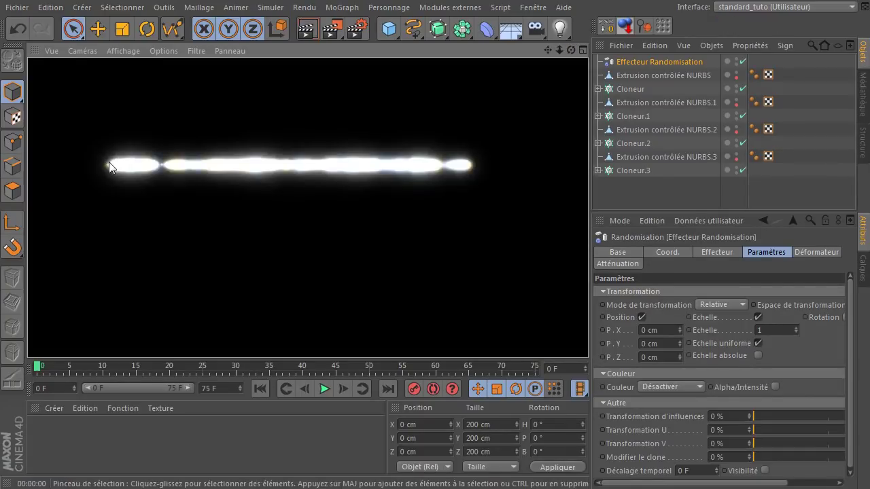
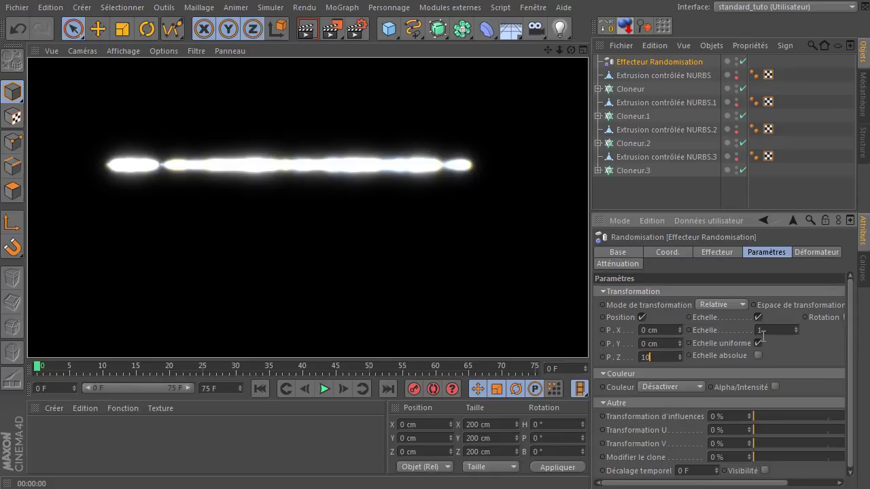
left_click(790, 355)
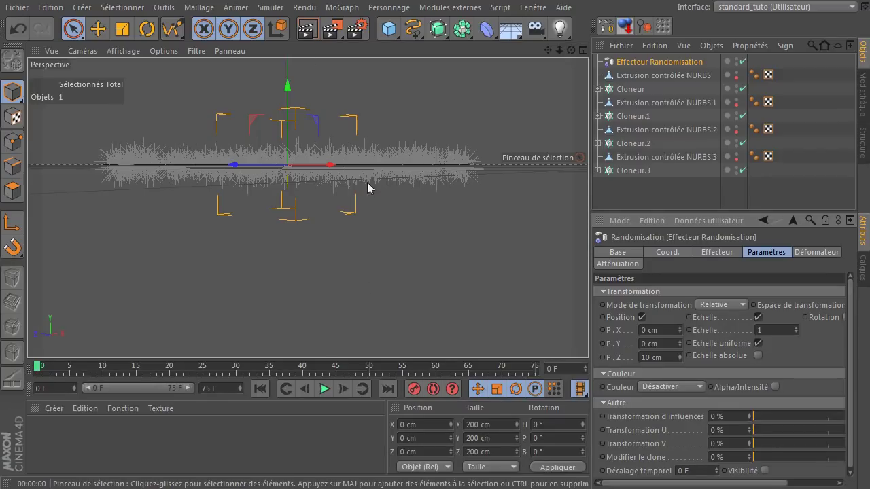
left_click(309, 26)
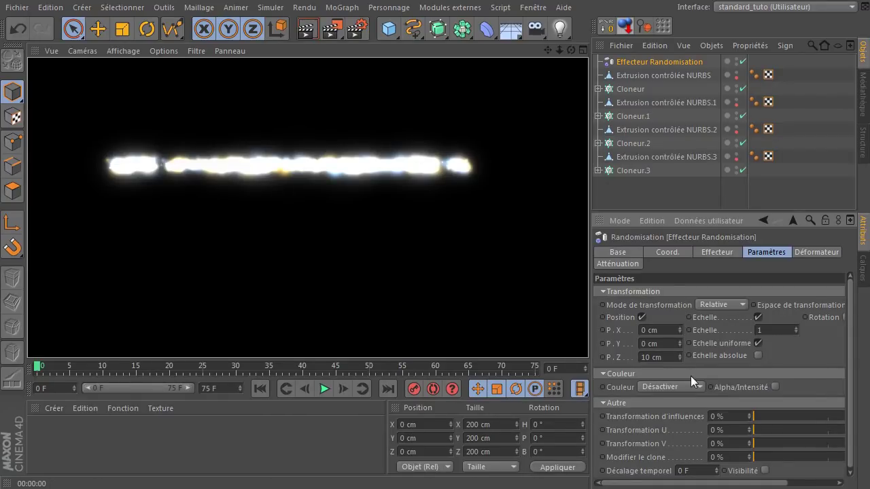
left_click(661, 368)
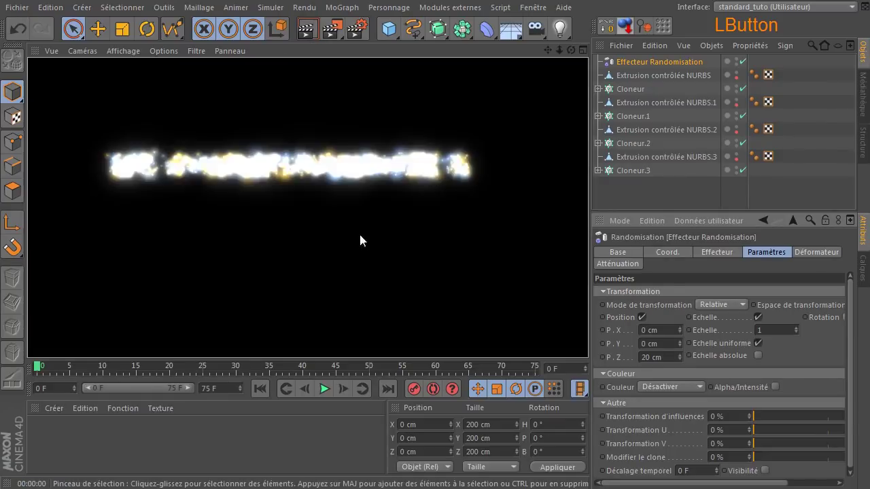
left_click(575, 54)
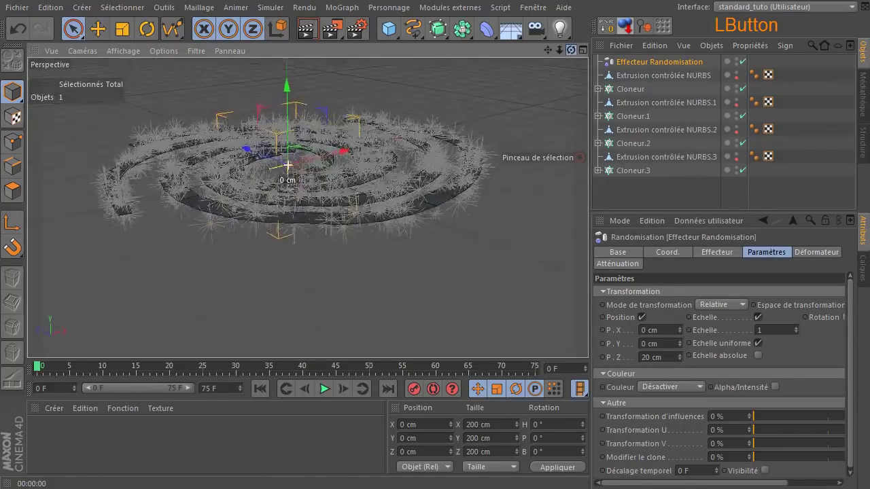
left_click(310, 36)
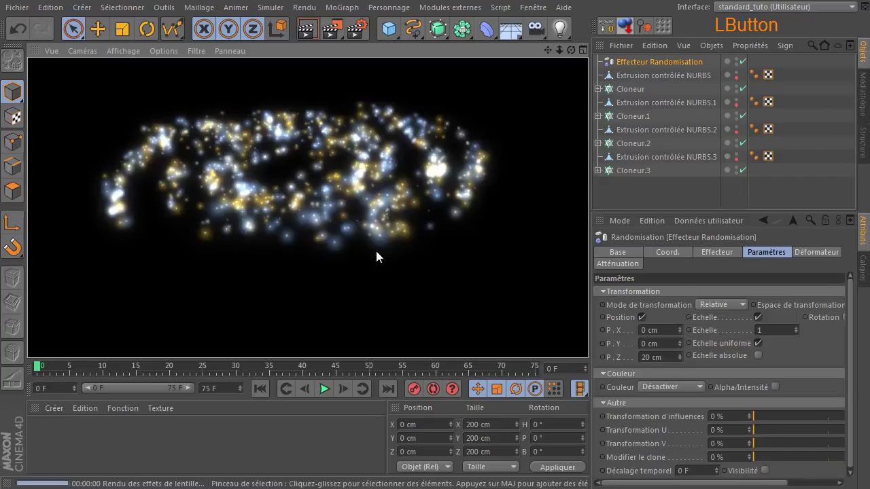
left_click(575, 56)
left_click(311, 35)
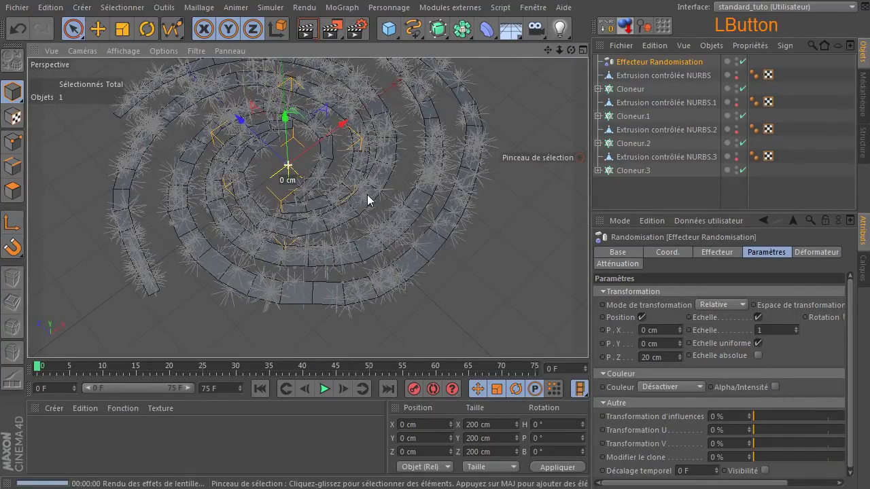
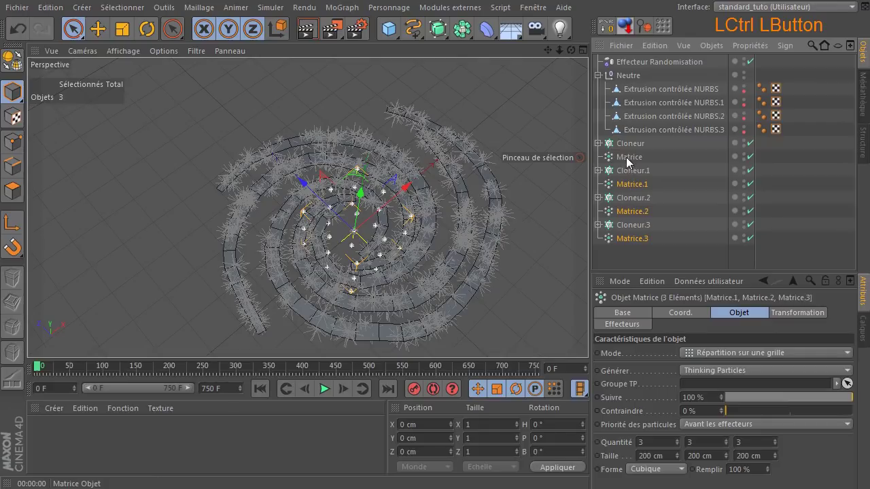
- Set all four matrices' Mode to Objet and check which extrusion the first cloner uses
left_click(742, 359)
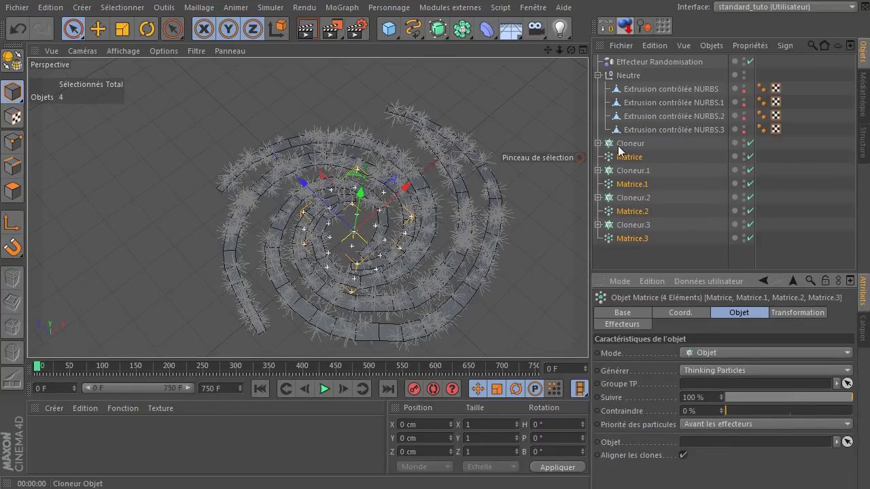
left_click(624, 148)
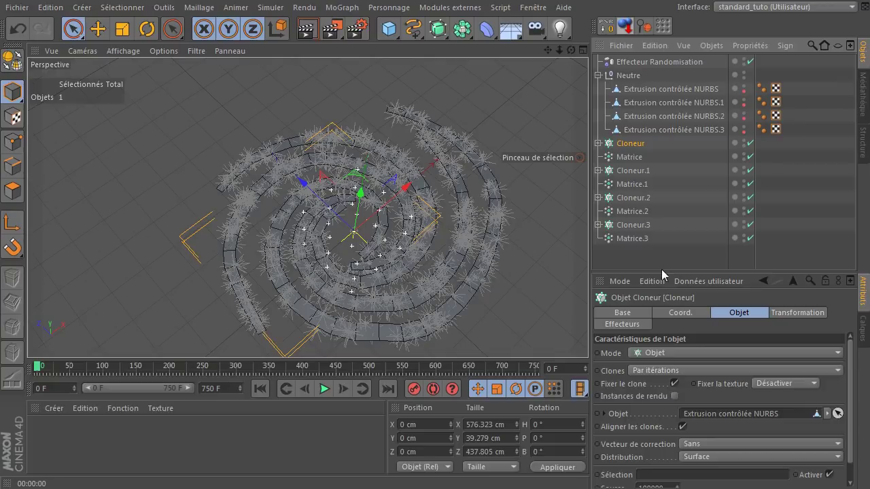
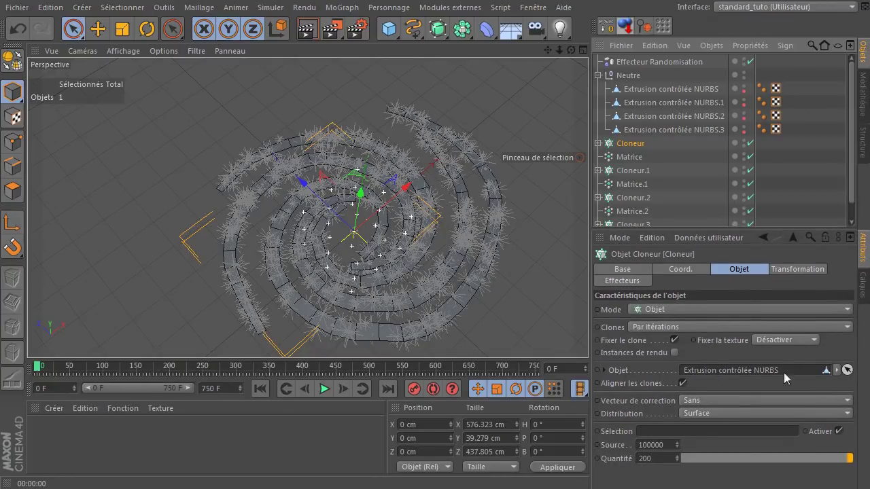
left_click(726, 235)
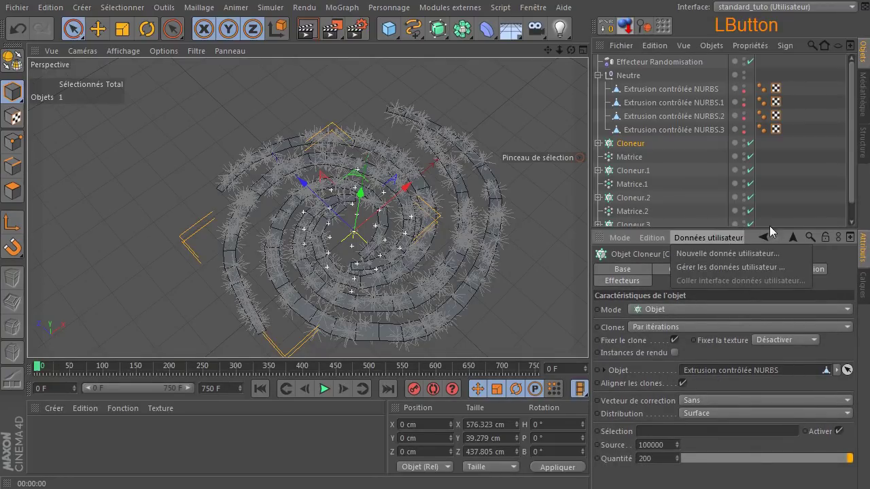
left_click(543, 249)
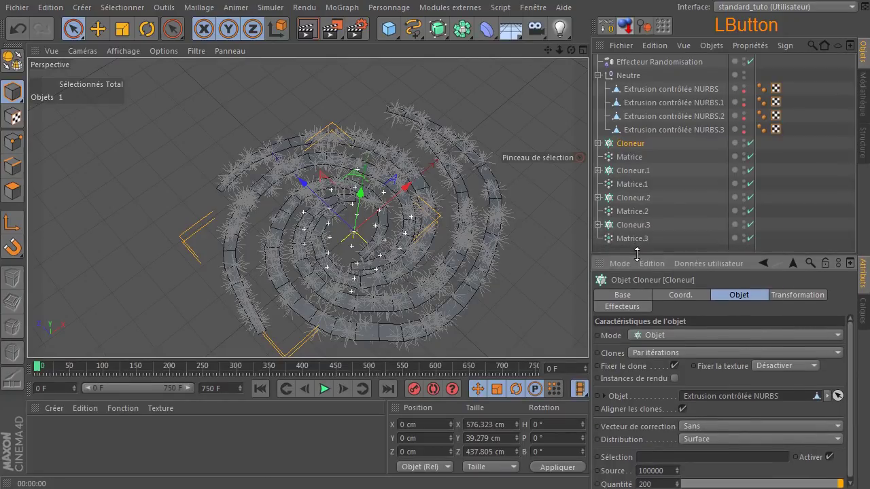
- Link Matrice to Extrusion contrôlée NURBS and Matrice.1 to Extrusion contrôlée NURBS.1
left_click(643, 161)
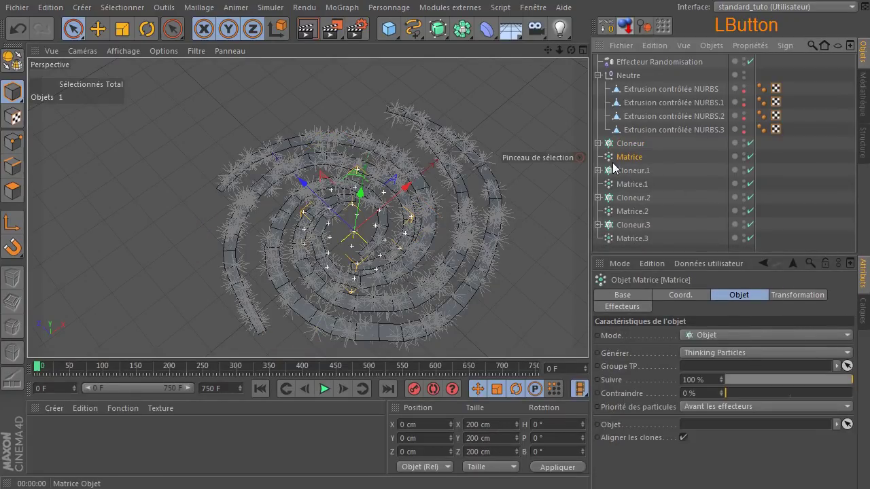
left_click(665, 96)
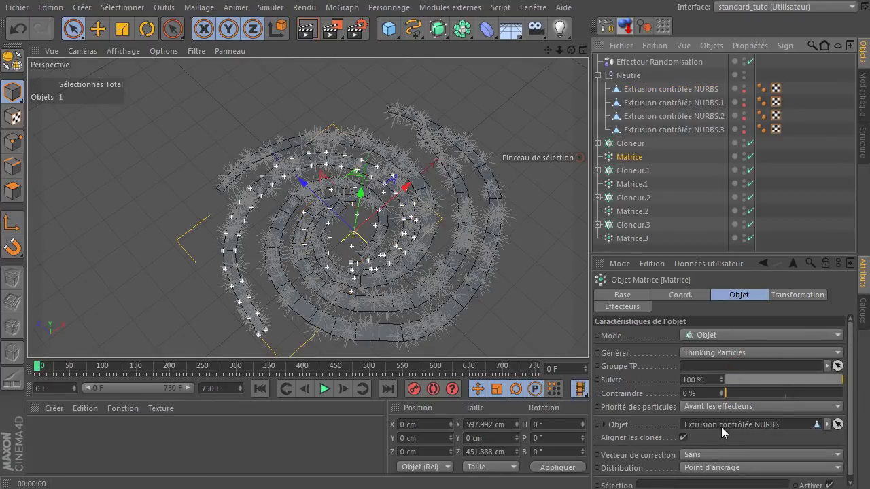
left_click(626, 189)
left_click(689, 109)
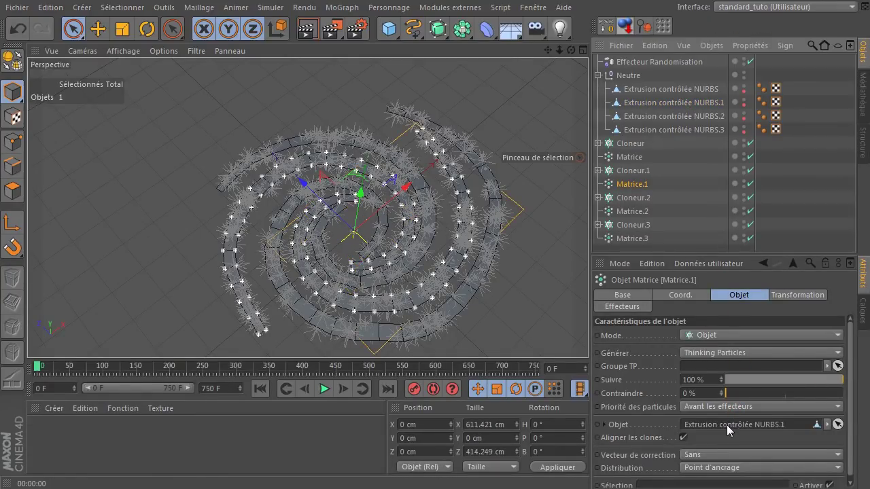
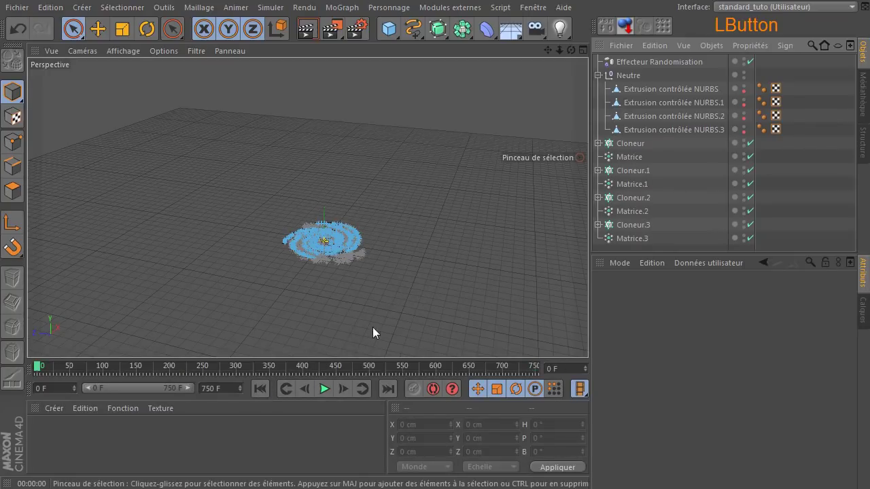
left_click(314, 34)
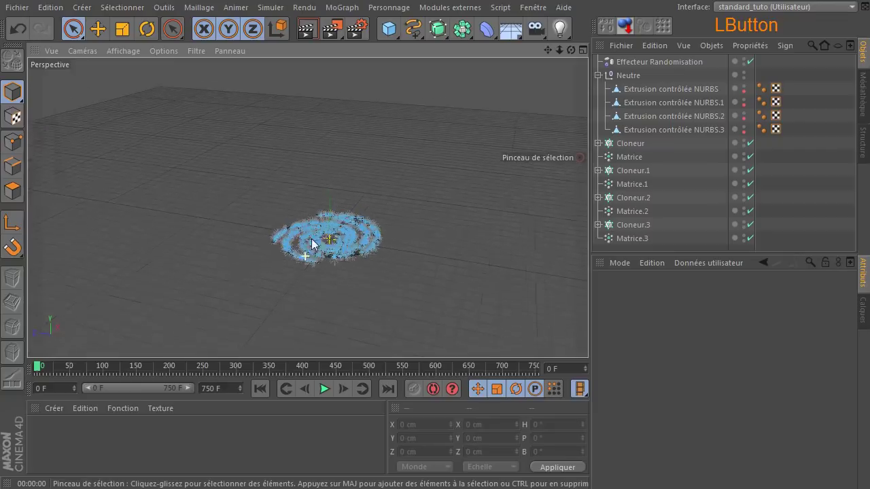
left_click(310, 27)
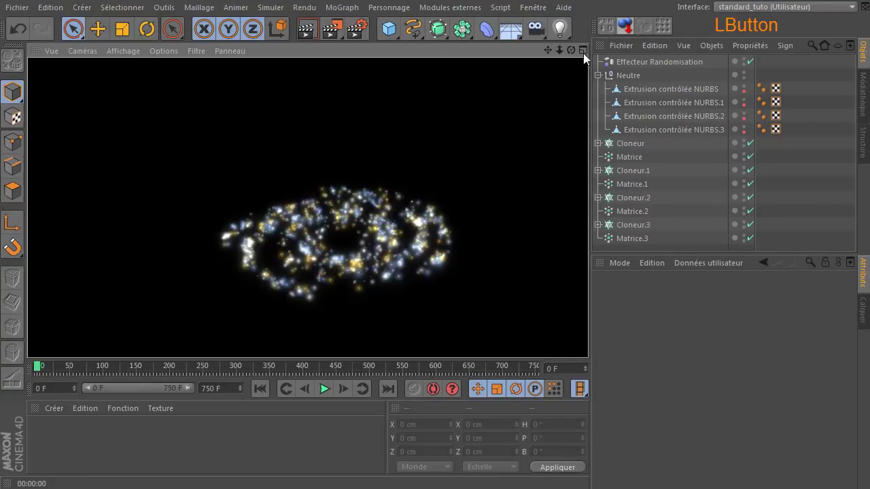
left_click(574, 56)
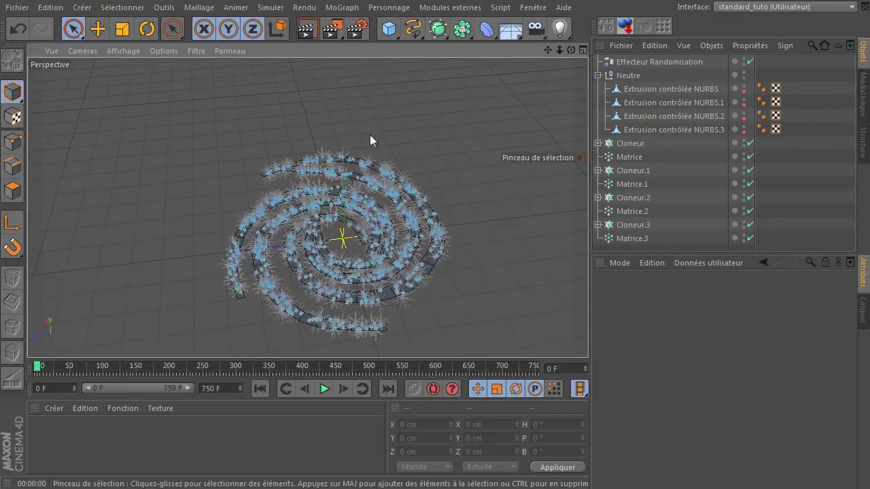
left_click(306, 29)
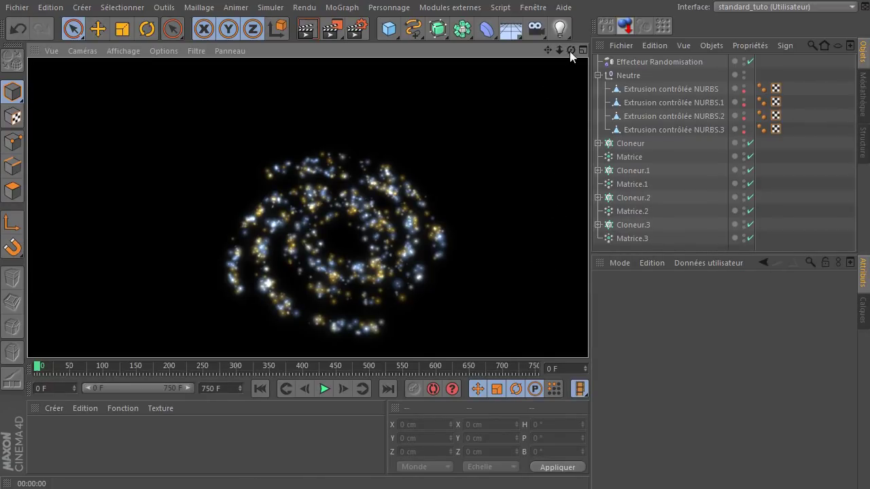
left_click(576, 55)
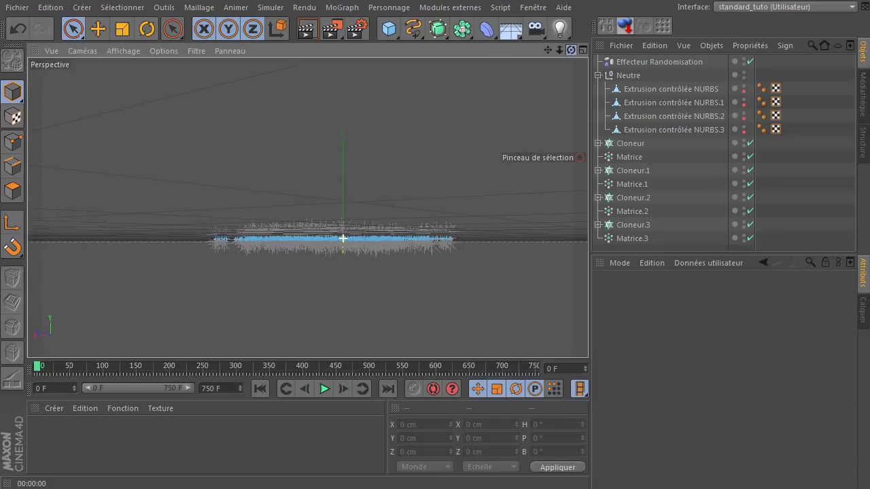
left_click(308, 36)
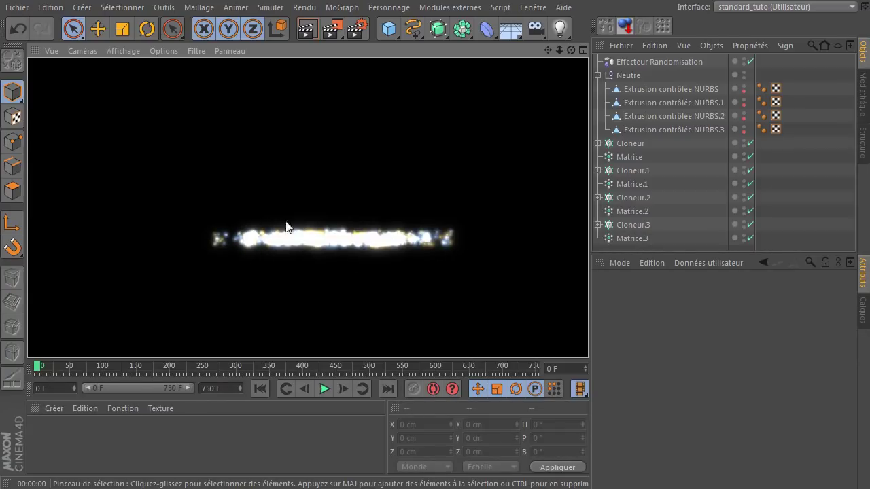
left_click(576, 54)
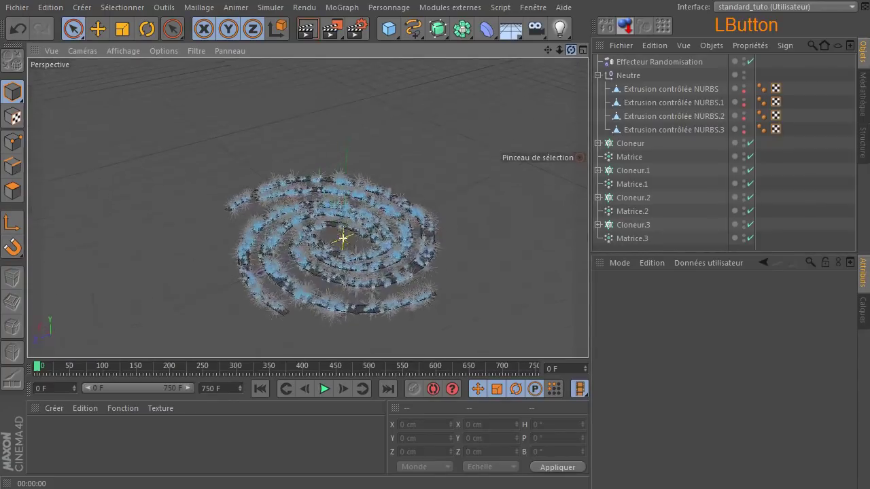
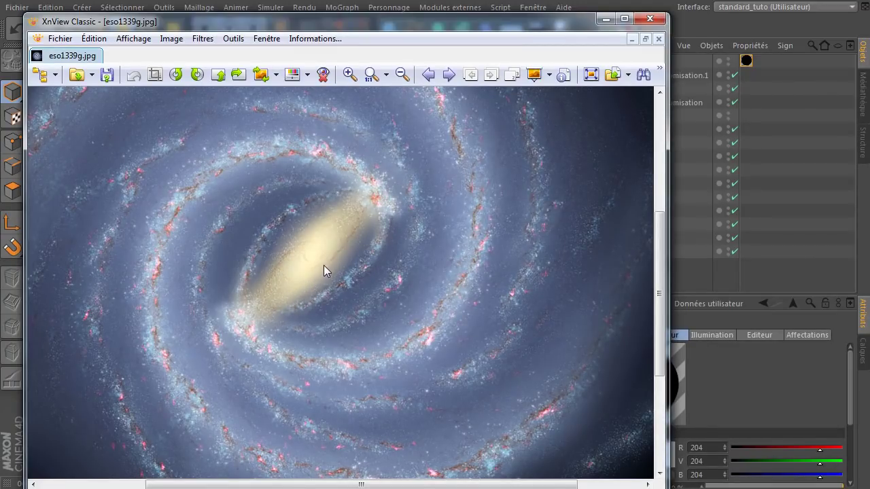
- Close the galaxy reference picture to return to the rendered star spiral
left_click(656, 21)
- Add a light, set its lens glow to Soleil 1 and bring up the glow editor
left_click(559, 24)
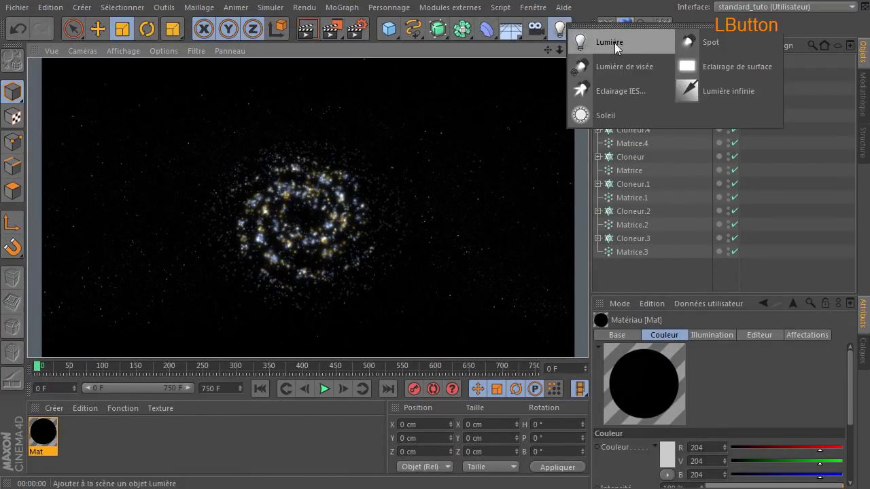
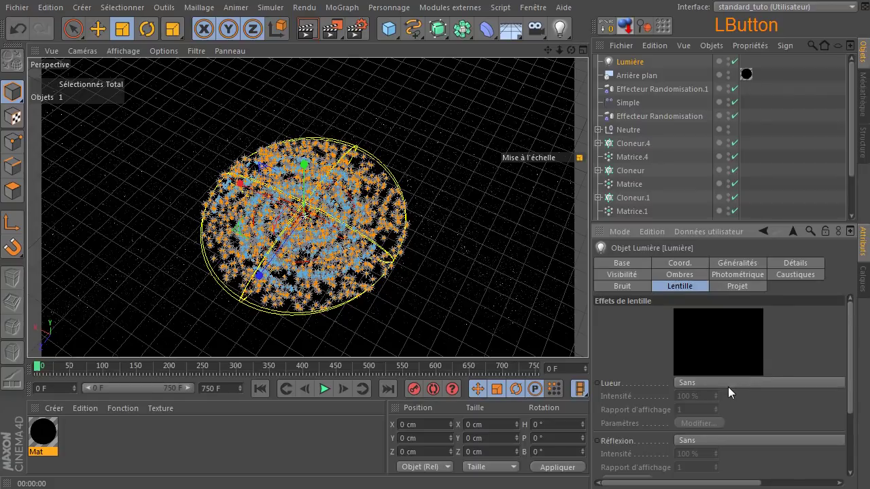
left_click(732, 79)
key("Down")
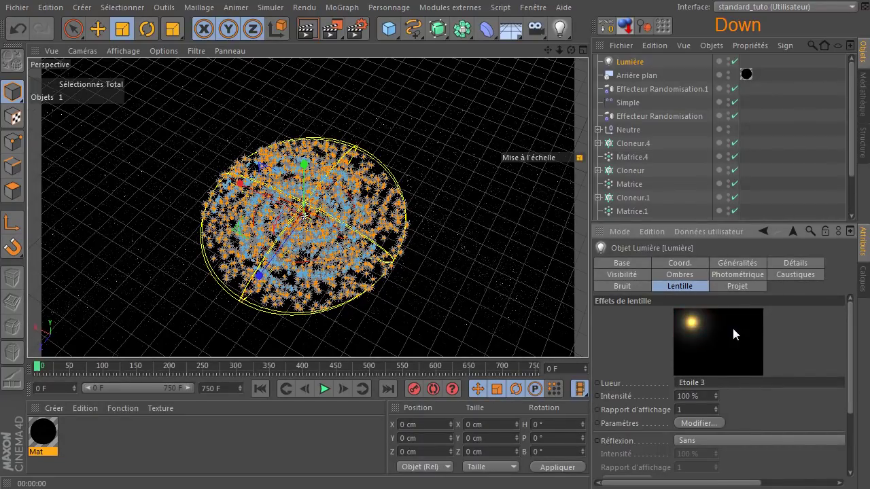
key("Up")
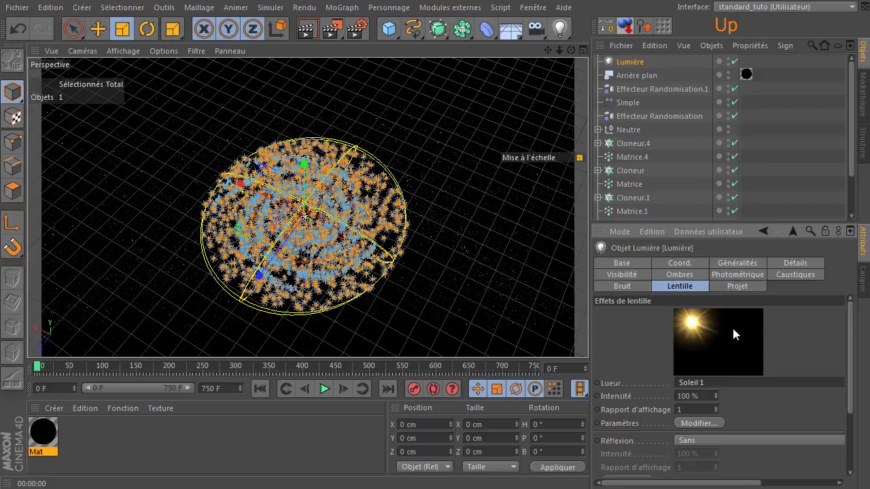
left_click(713, 430)
- Switch the beam elements to Inactive, set glow element 2 size to 8% and confirm
left_click(693, 267)
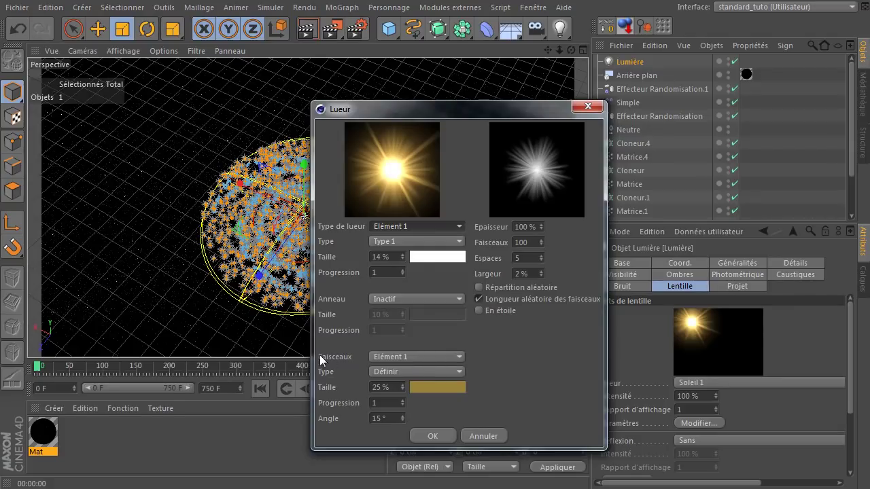
left_click(392, 378)
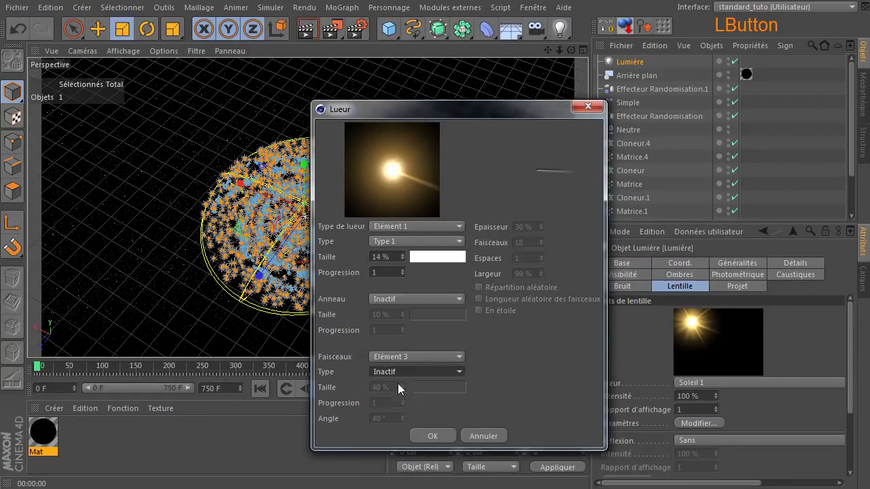
left_click(399, 413)
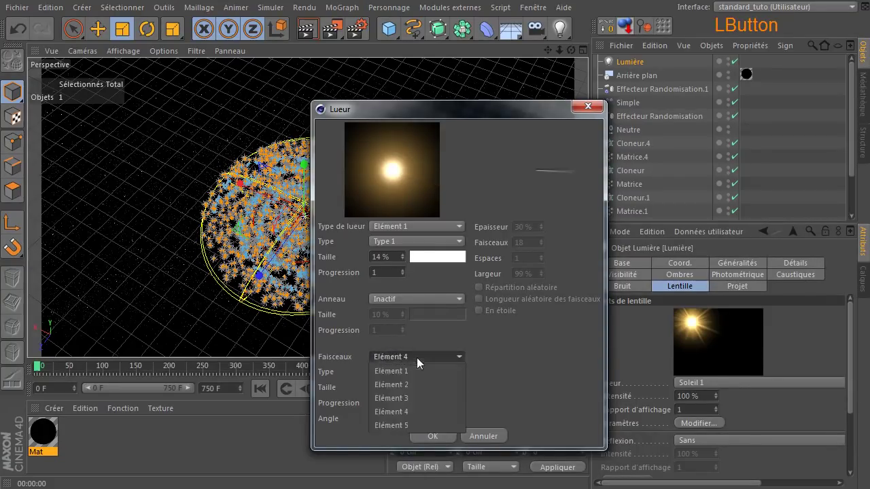
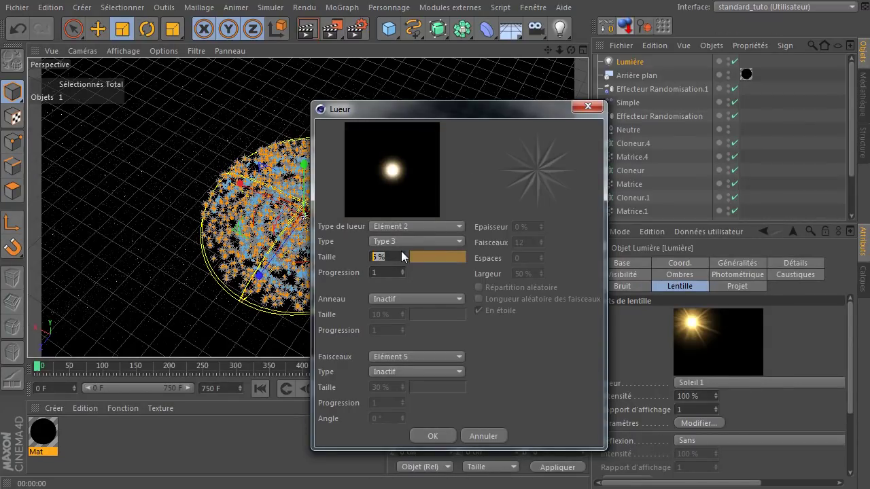
left_click(478, 176)
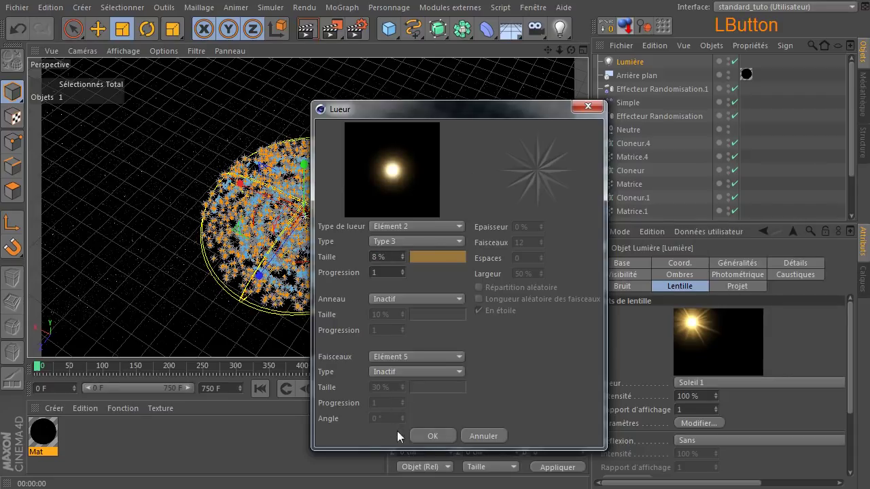
left_click(442, 440)
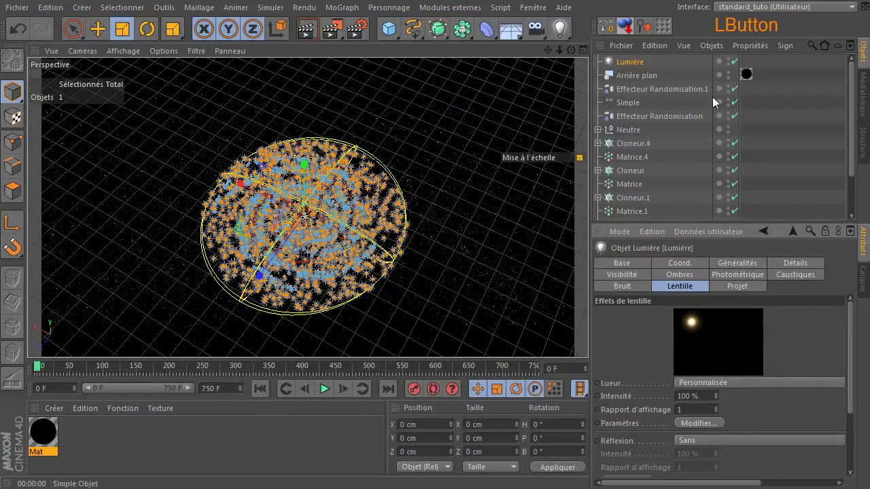
- Render the active view twice to check the bright golden core among the stars
left_click(313, 32)
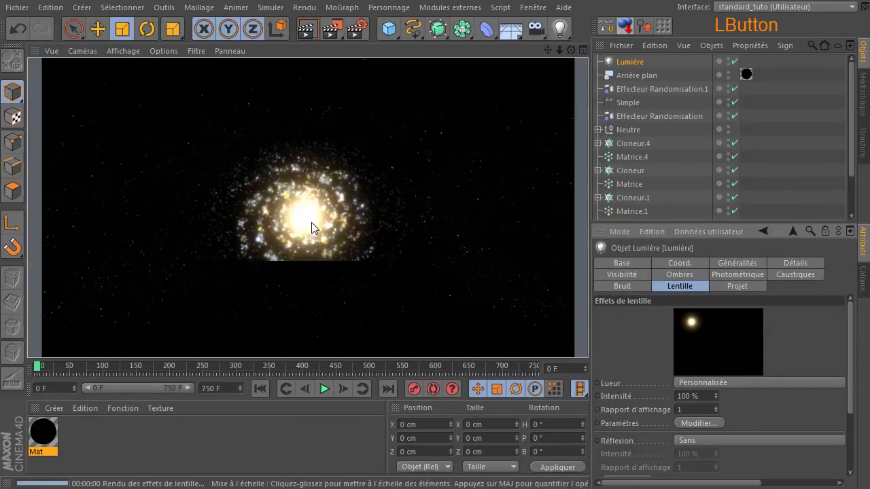
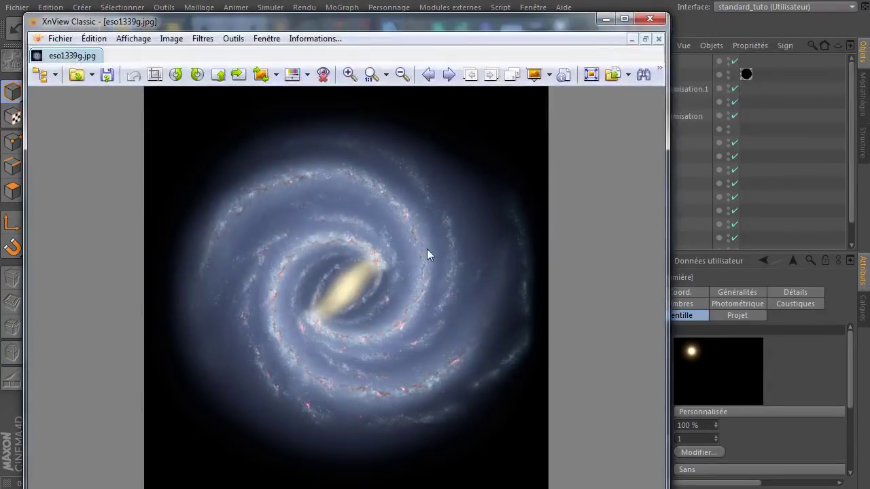
left_click(656, 26)
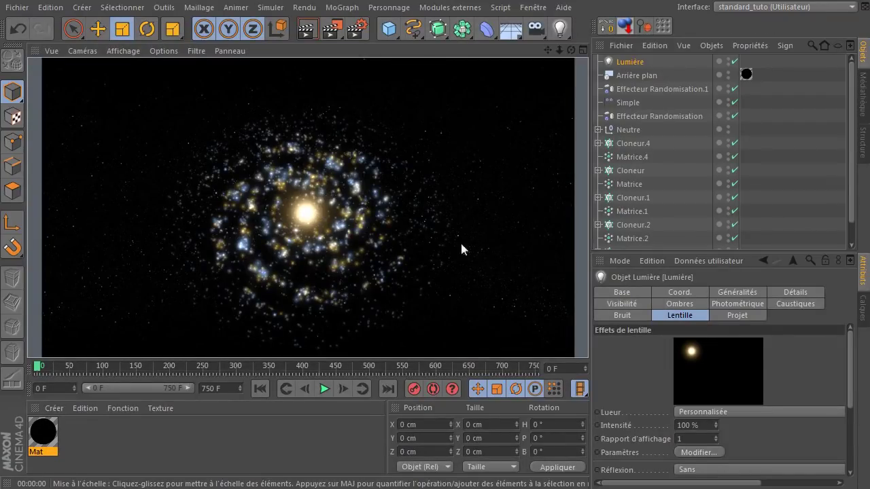
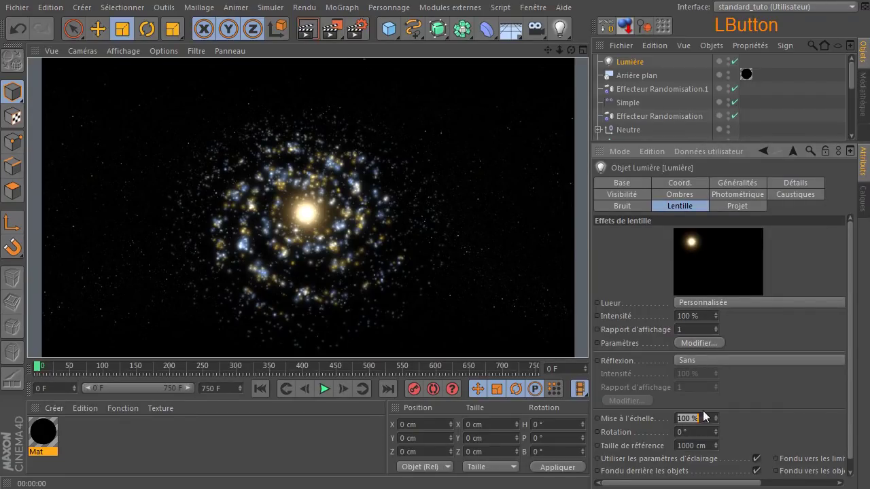
- Apply a 50% lens glow scale and view the galaxy core from directly above
left_click(756, 426)
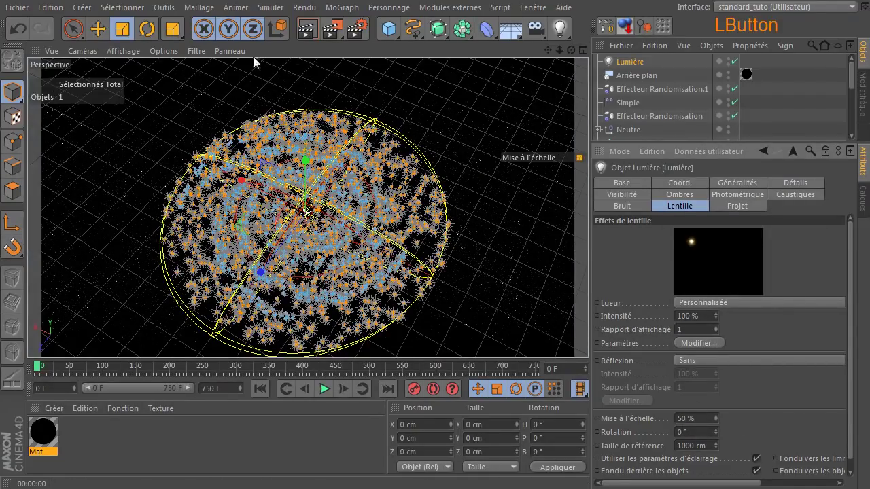
left_click(309, 27)
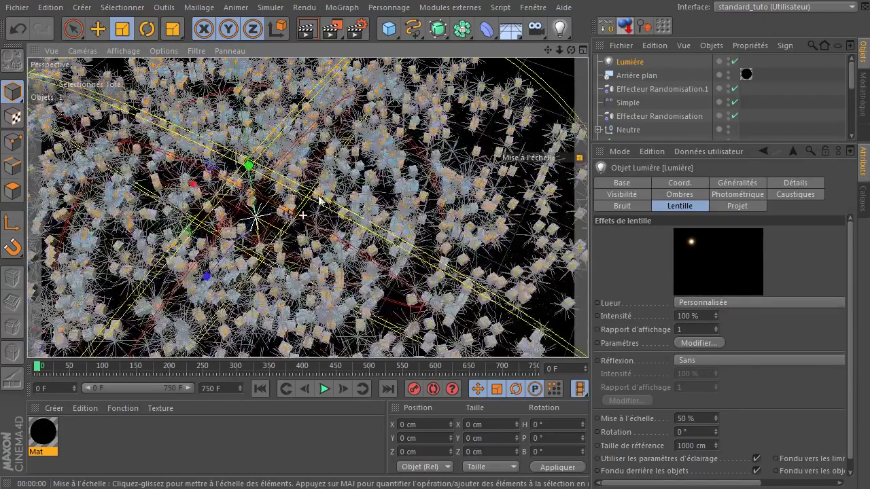
left_click(555, 54)
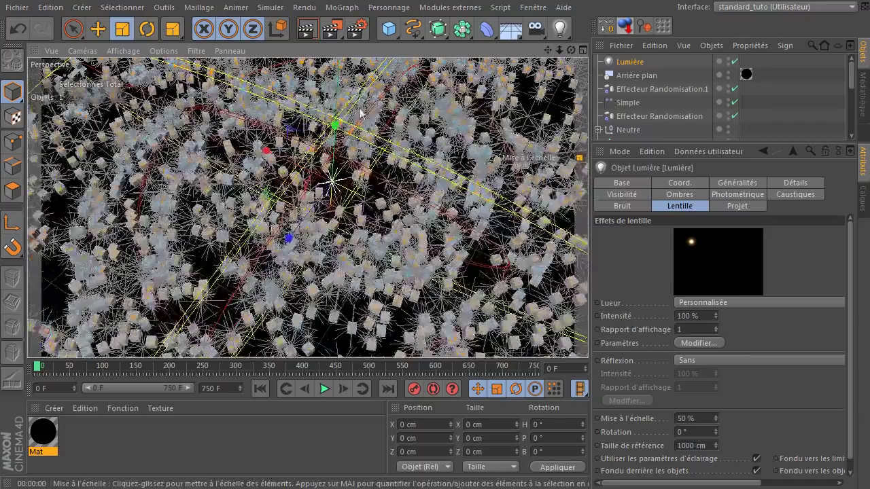
middle_click(338, 166)
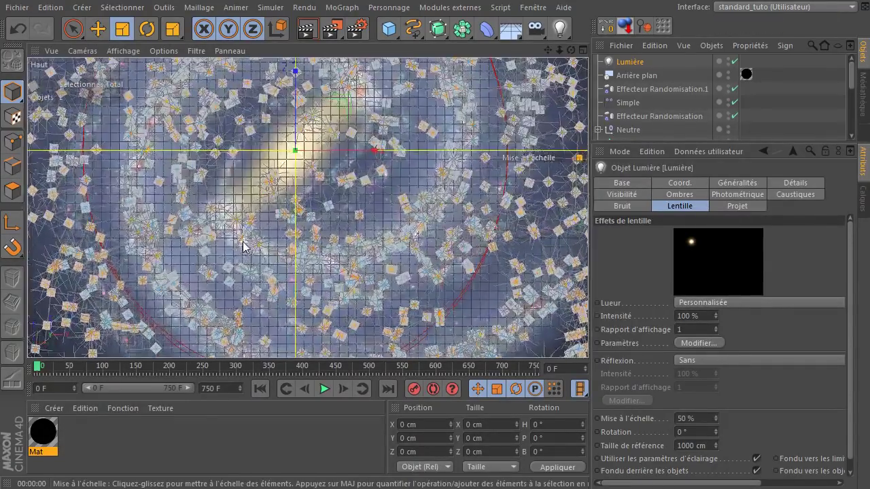
left_click(553, 51)
- Duplicate the core light twice and move the copies to opposite sides of the central bar
left_click(637, 68)
left_click(638, 64)
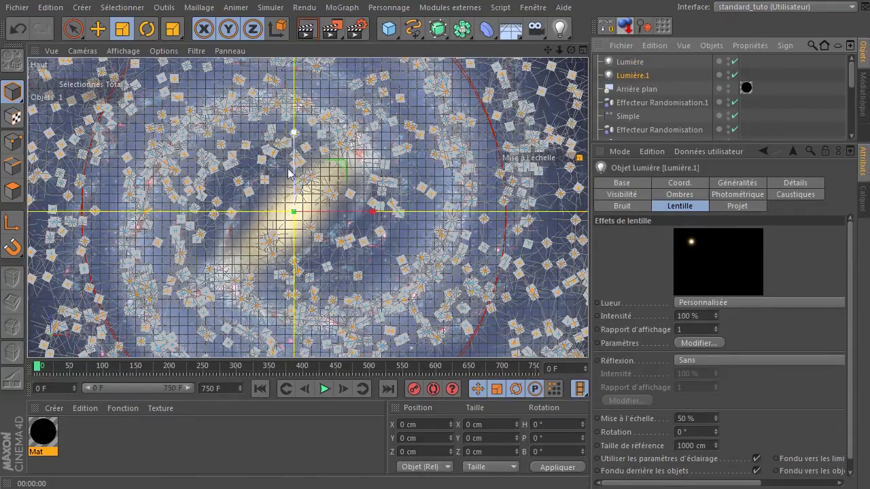
left_click(101, 39)
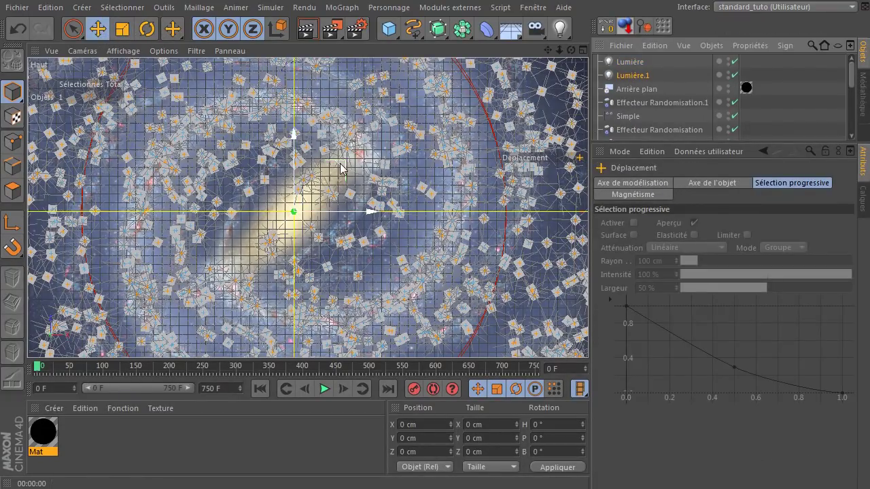
left_click(343, 167)
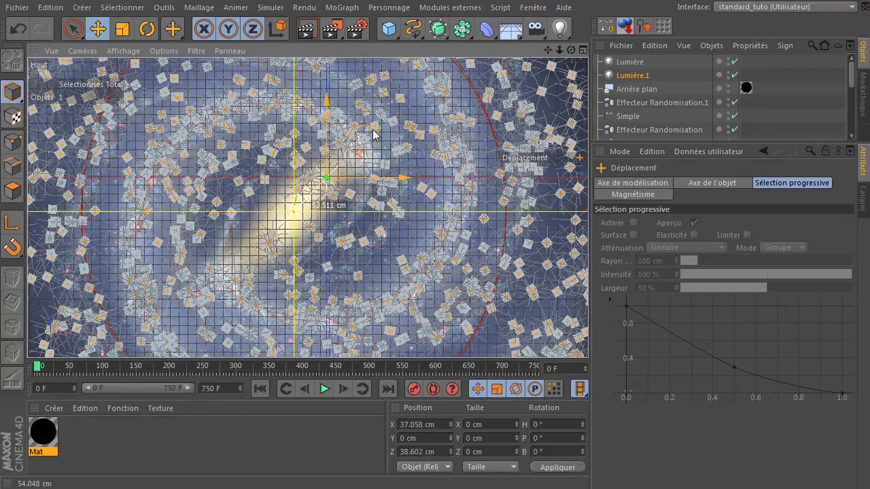
left_click(636, 82)
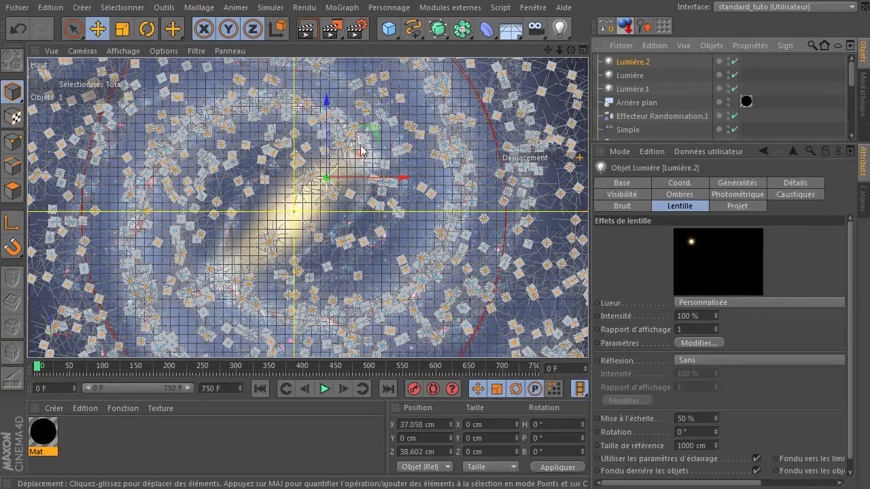
left_click(381, 133)
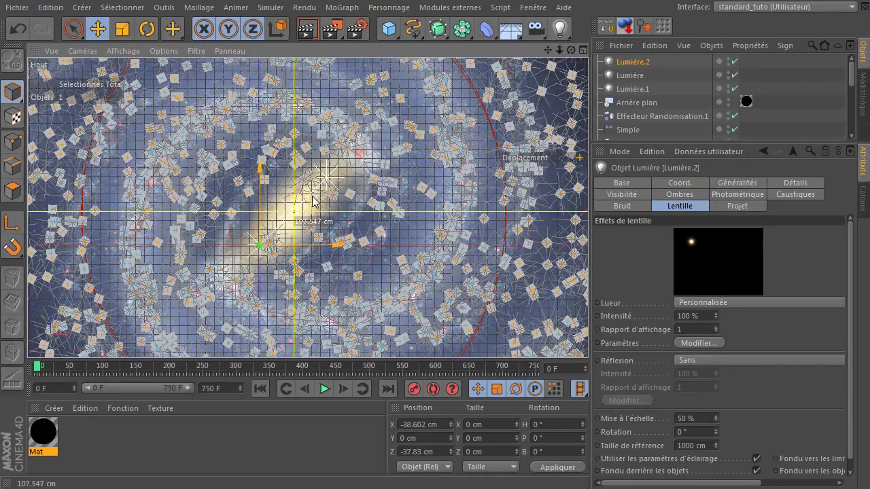
middle_click(305, 230)
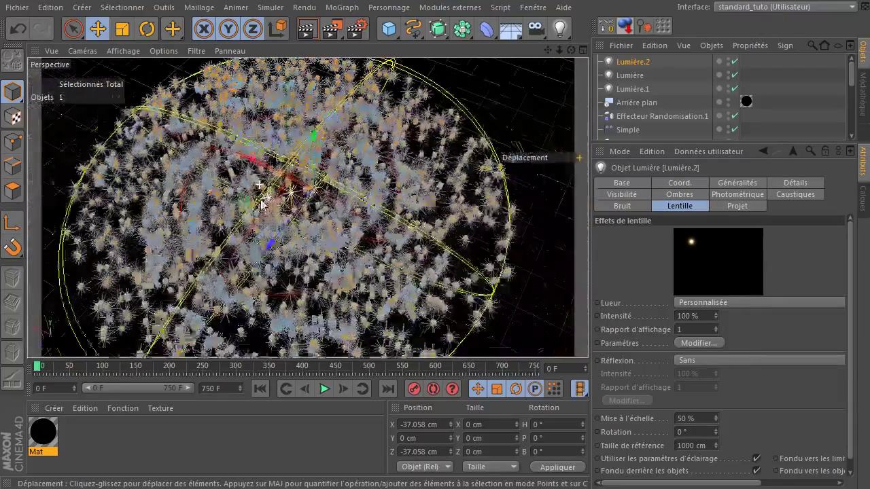
- Render a preview showing the three core glows along the galaxy's central bar
left_click(310, 30)
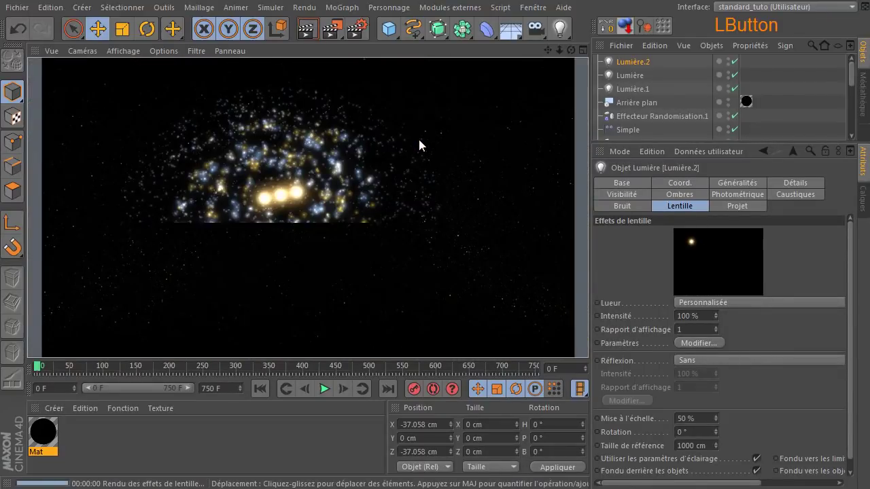
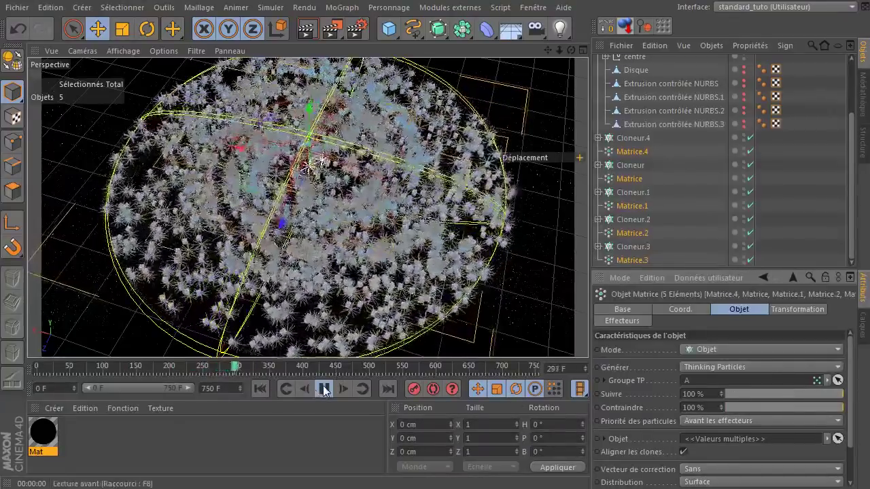
- Pause the animation, render the current frame and inspect the effector and Matrice.4
left_click(329, 390)
left_click(308, 32)
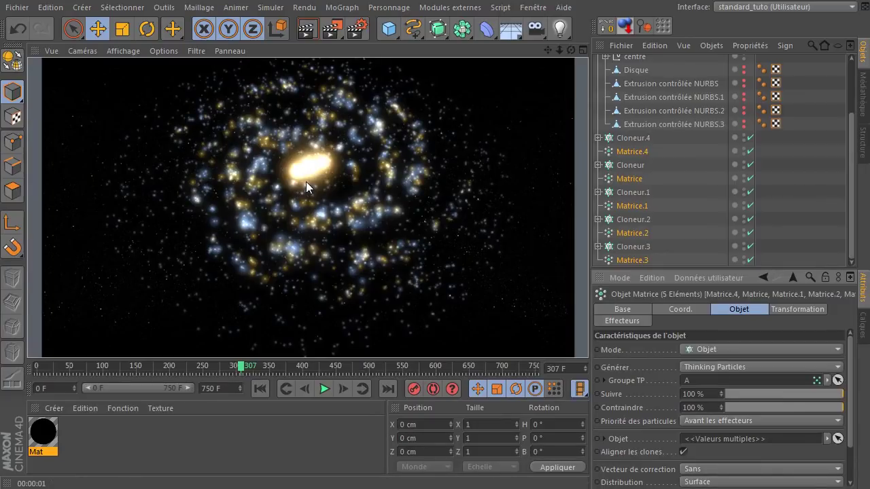
left_click(278, 264)
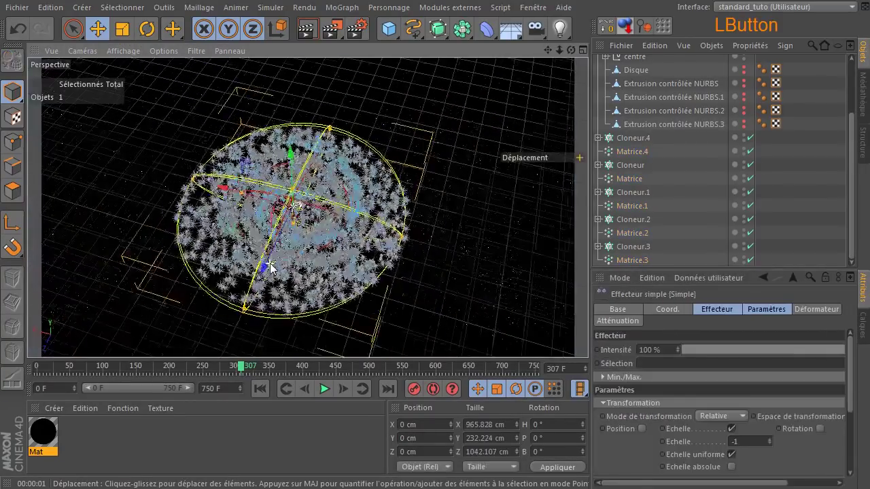
left_click(405, 221)
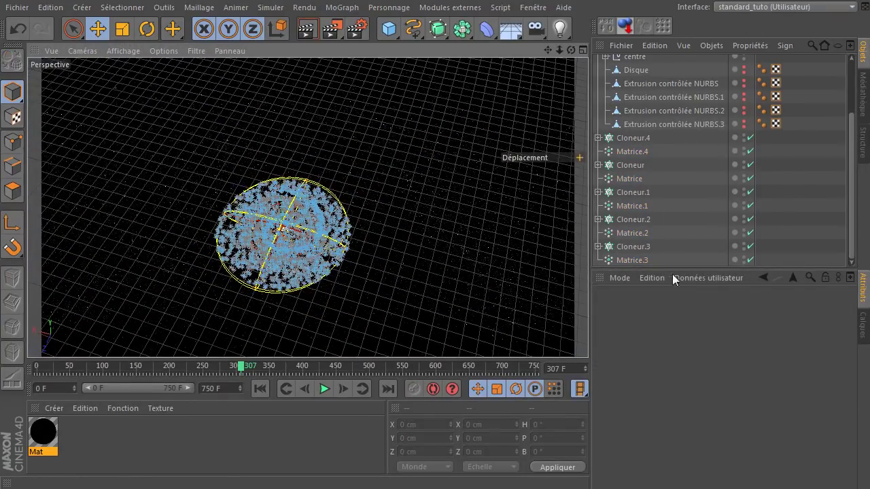
left_click(635, 155)
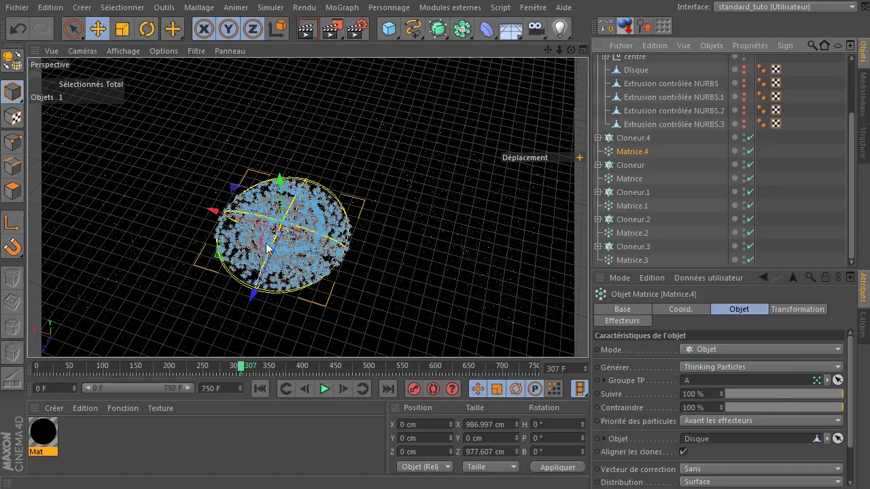
left_click(553, 51)
left_click(578, 54)
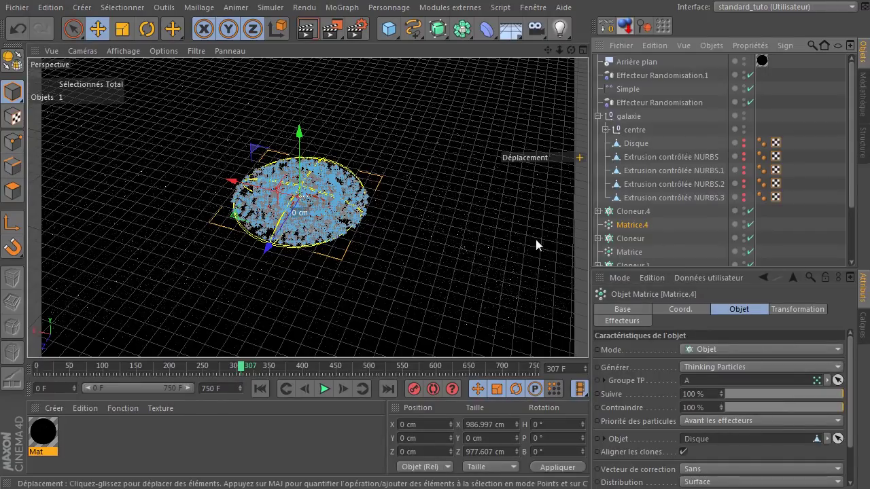
left_click(418, 289)
- Replay the animation, render the frame again and jump back to frame 0
left_click(325, 391)
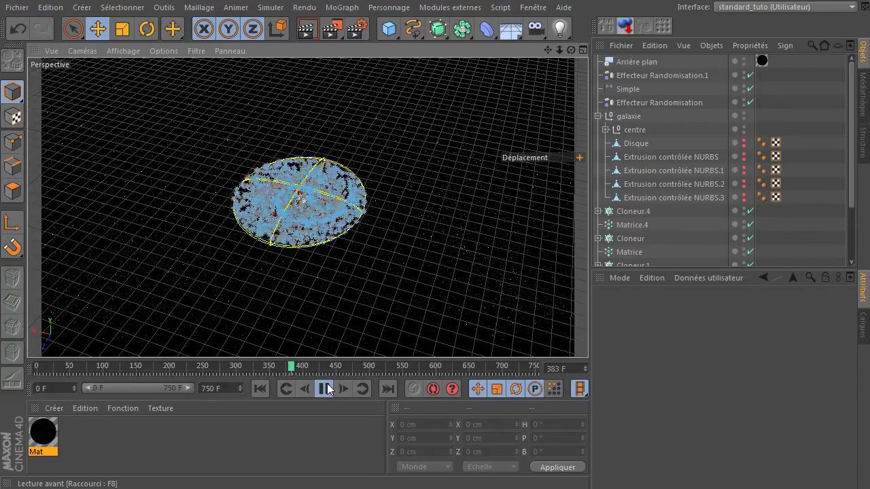
left_click(333, 387)
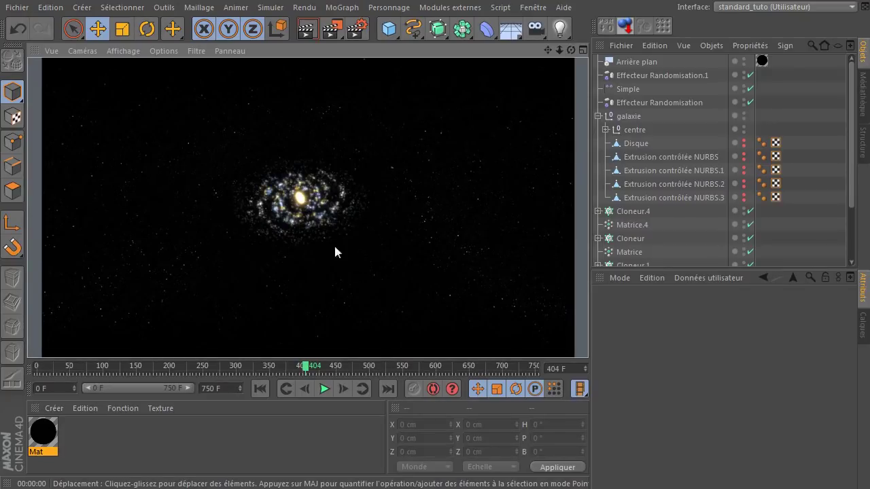
left_click(265, 394)
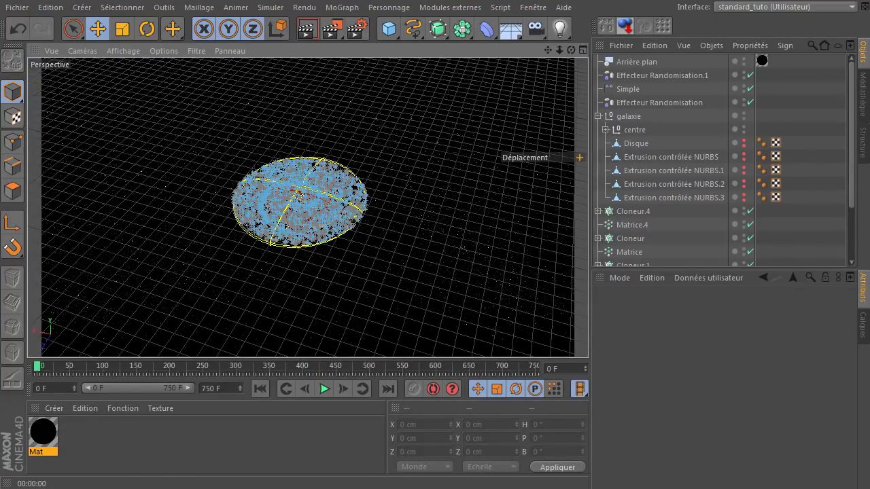
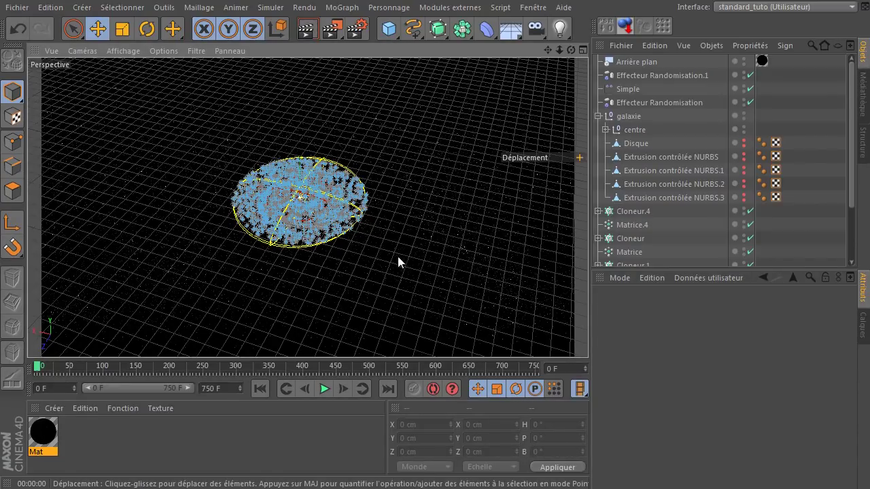
- Add a large icosahedral sphere enclosing the galaxy and make it an editable polygon object
left_click(555, 58)
left_click(393, 36)
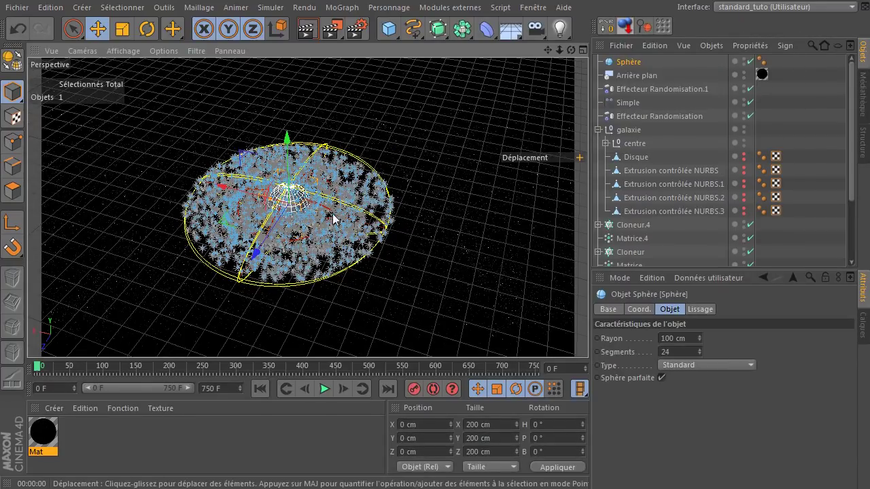
left_click(272, 203)
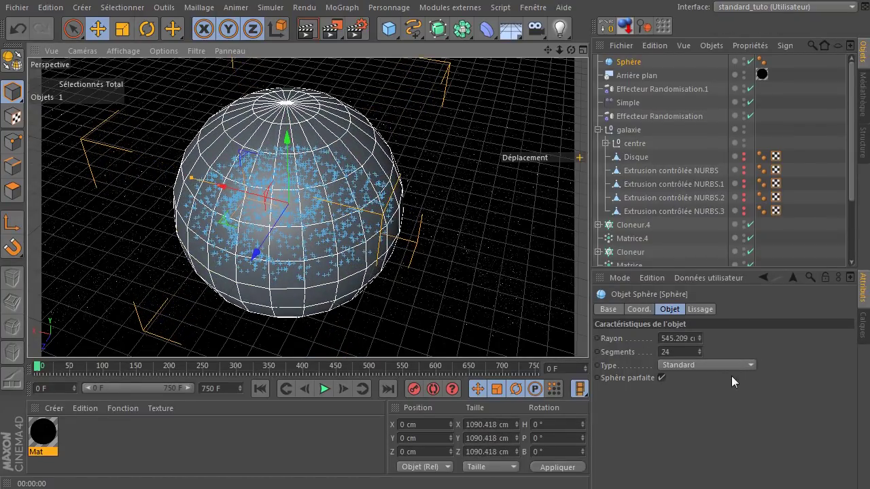
left_click(724, 367)
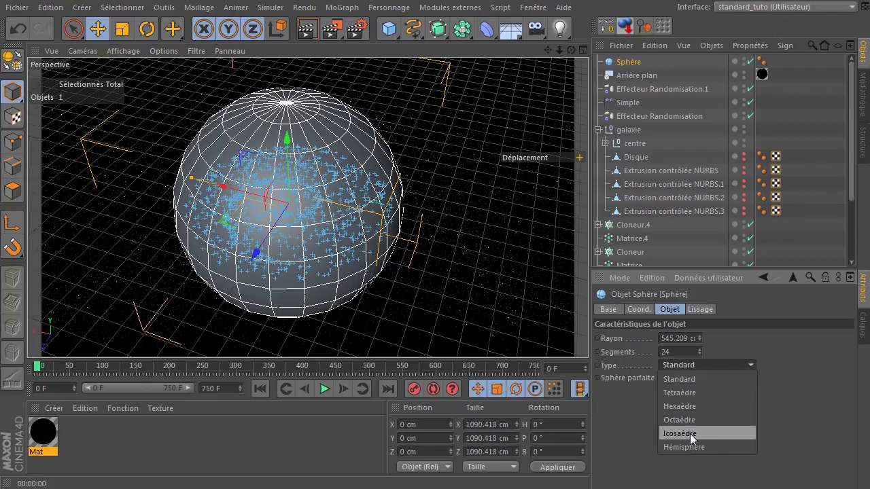
left_click(696, 439)
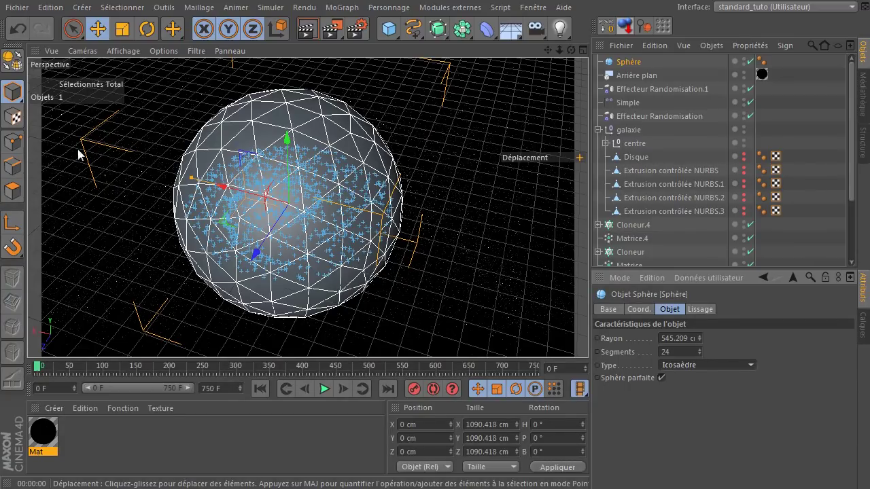
left_click(12, 63)
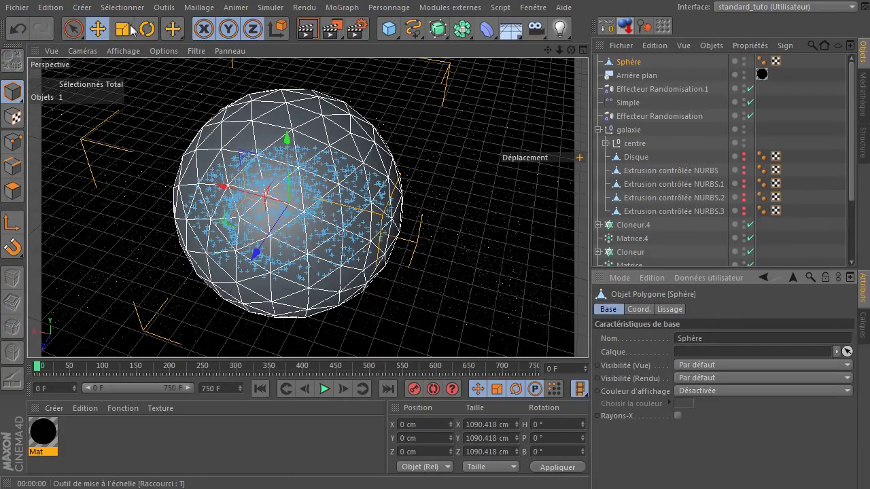
- Squash the sphere vertically from the side view into a flattened ellipsoid around the disc
left_click(123, 34)
left_click(573, 53)
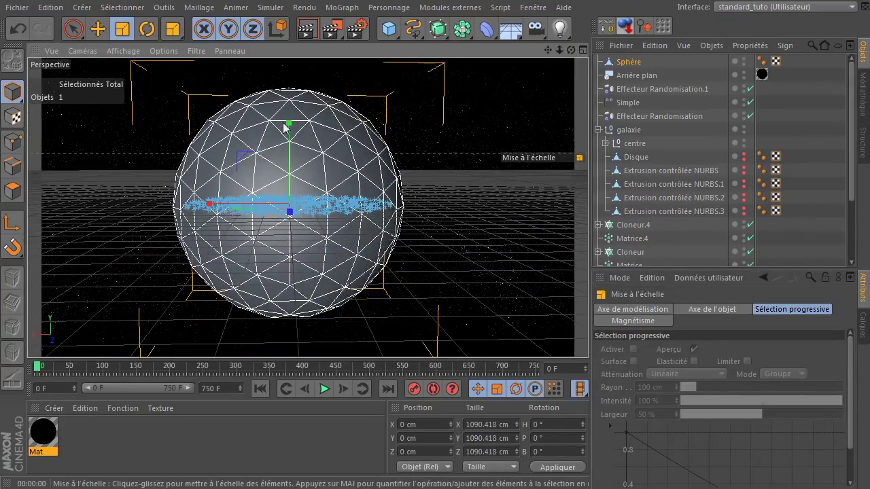
left_click(291, 127)
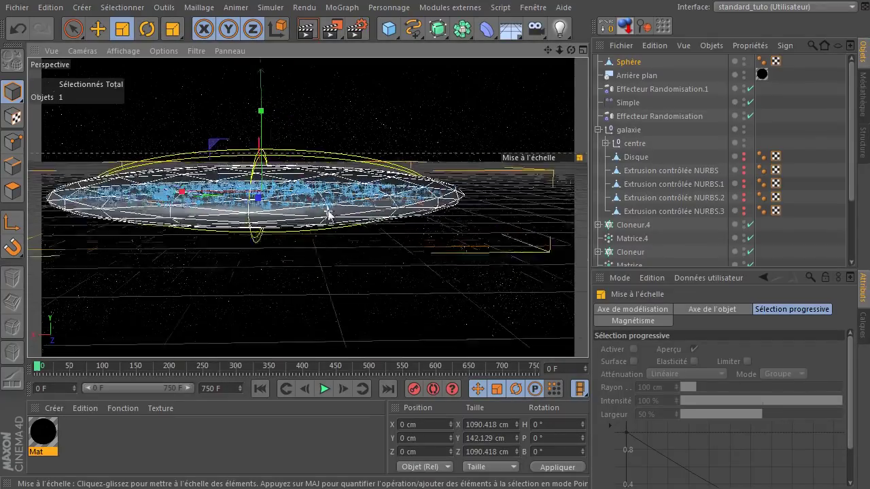
left_click(575, 54)
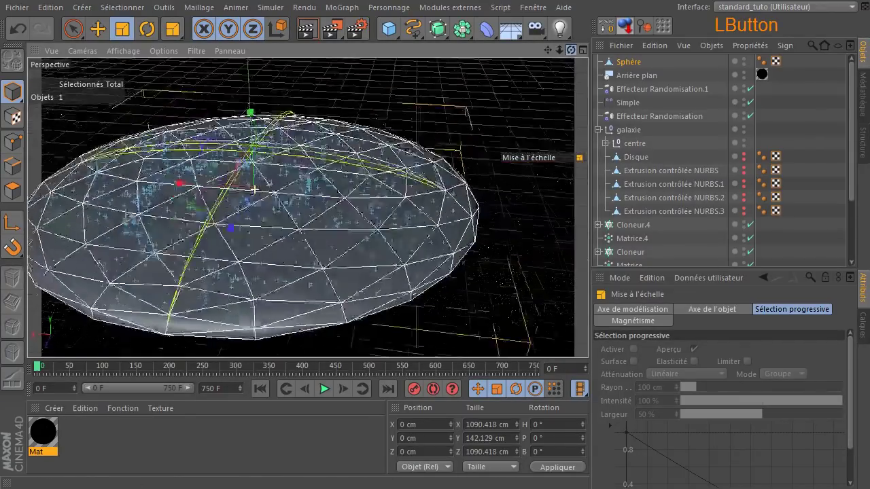
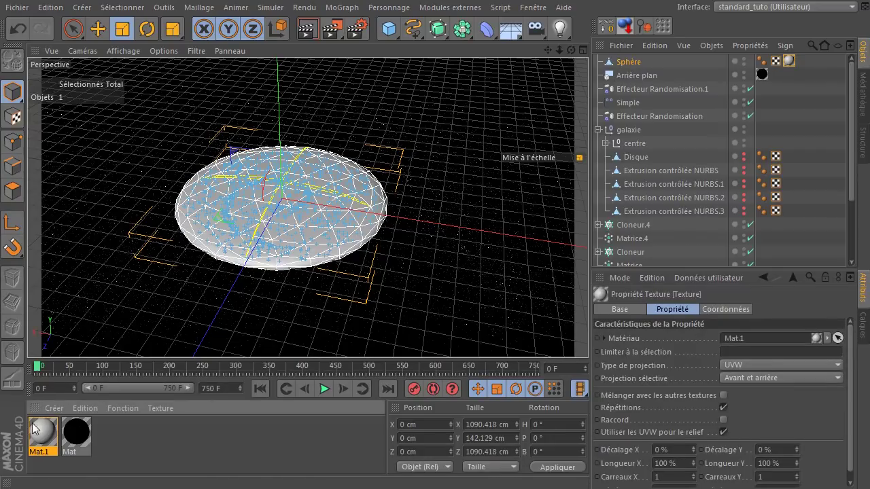
- Give the new material Mat.1 a blue colour in the Material Editor
left_click(37, 431)
left_click(282, 343)
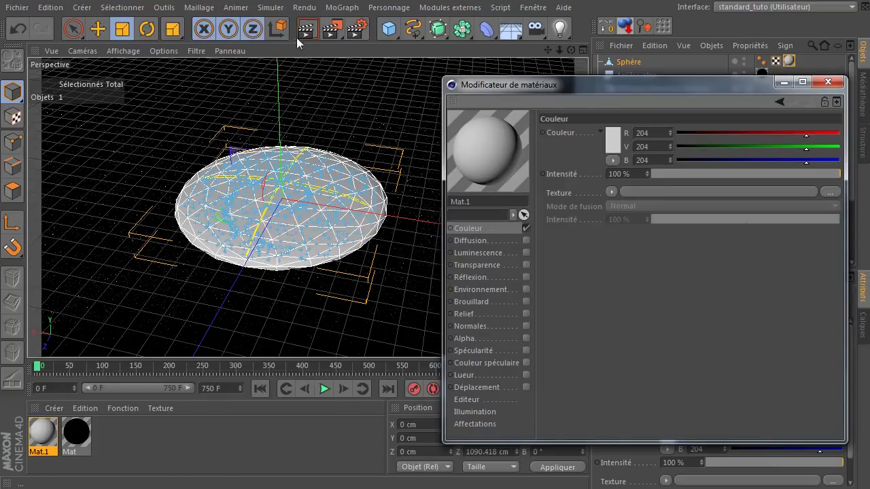
left_click(621, 138)
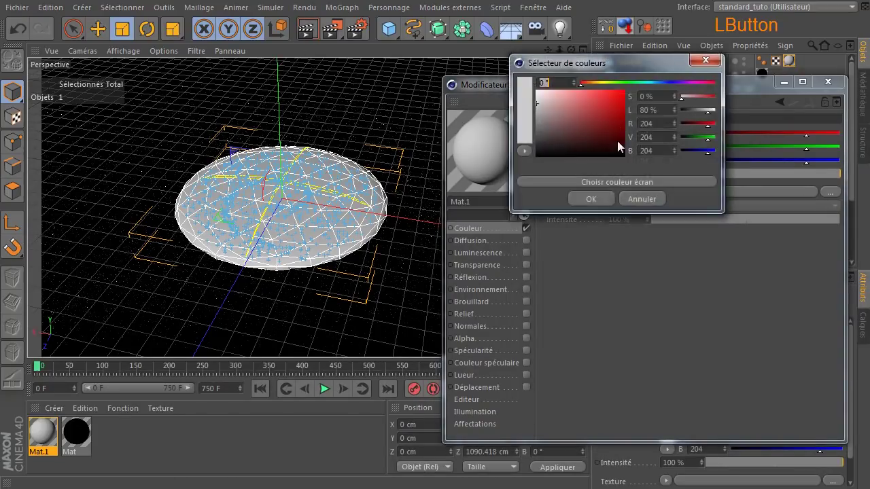
left_click(656, 88)
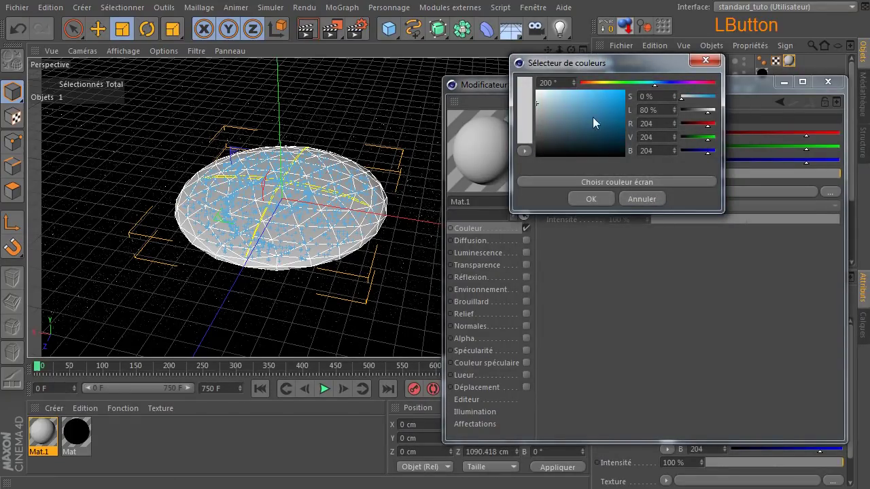
left_click(583, 192)
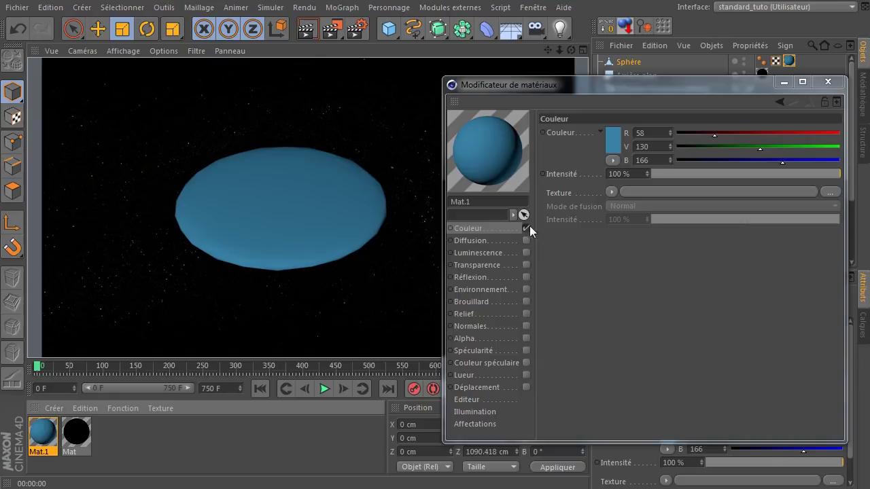
- Enable the Brouillard fog channel on Mat.1 and tint the fog light blue
left_click(529, 235)
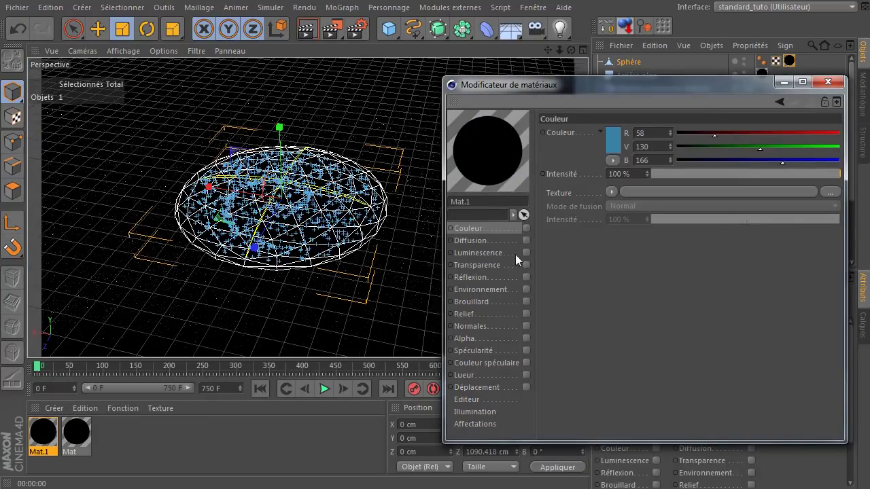
left_click(527, 307)
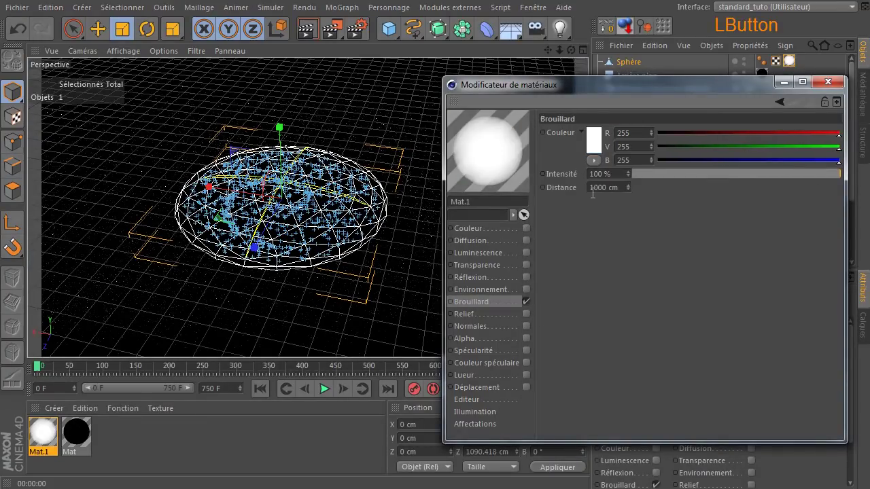
left_click(602, 143)
left_click(633, 96)
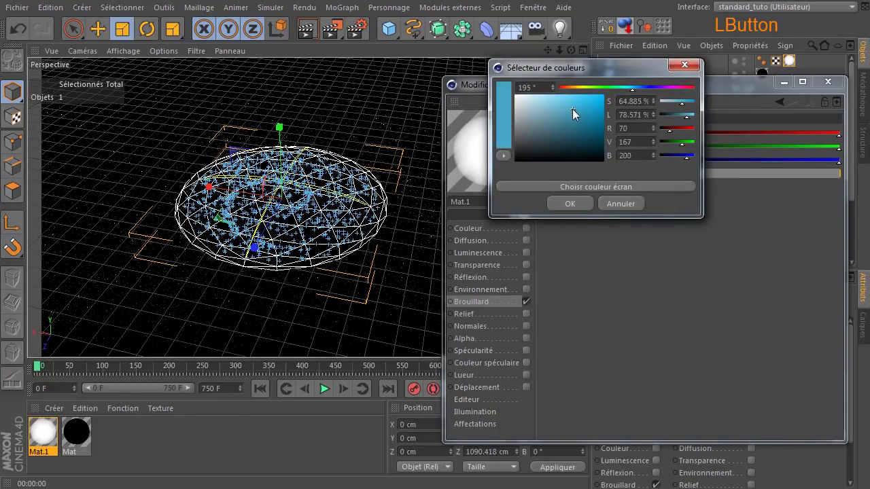
left_click(573, 208)
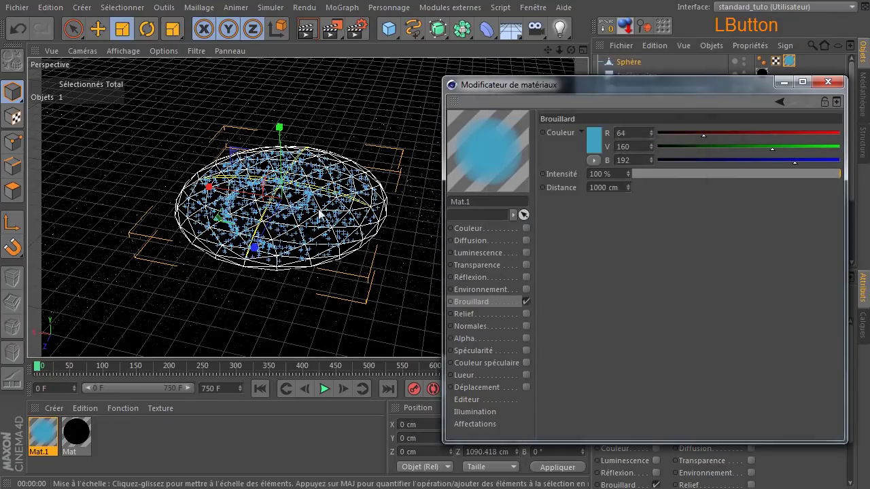
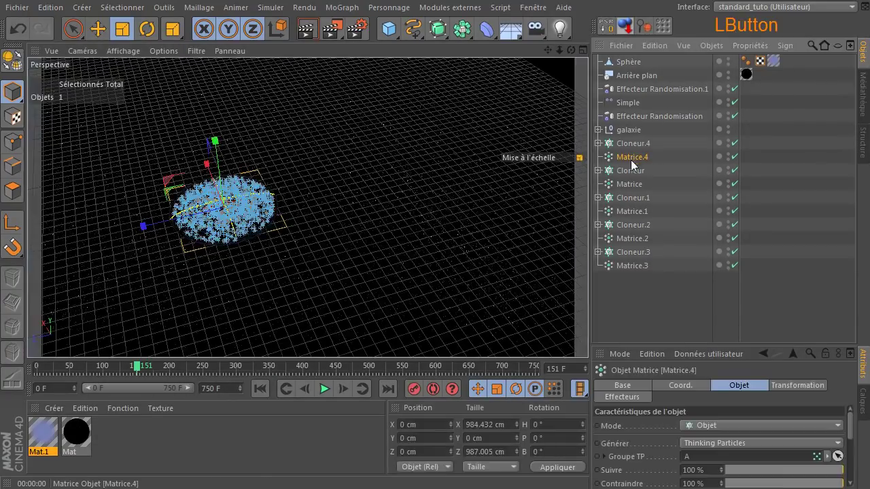
- Set Quantité of Matrice to Matrice.3 to 300 then 400, rendering the denser galaxy each time
left_click(630, 189)
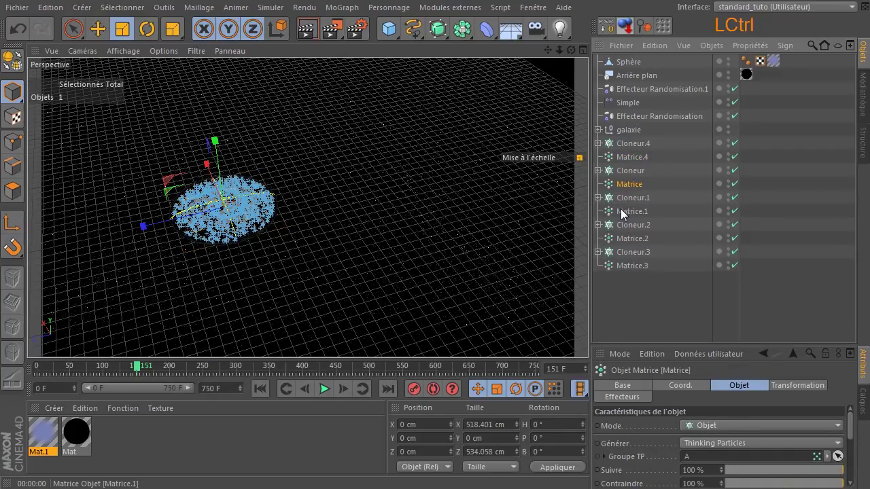
left_click(625, 215)
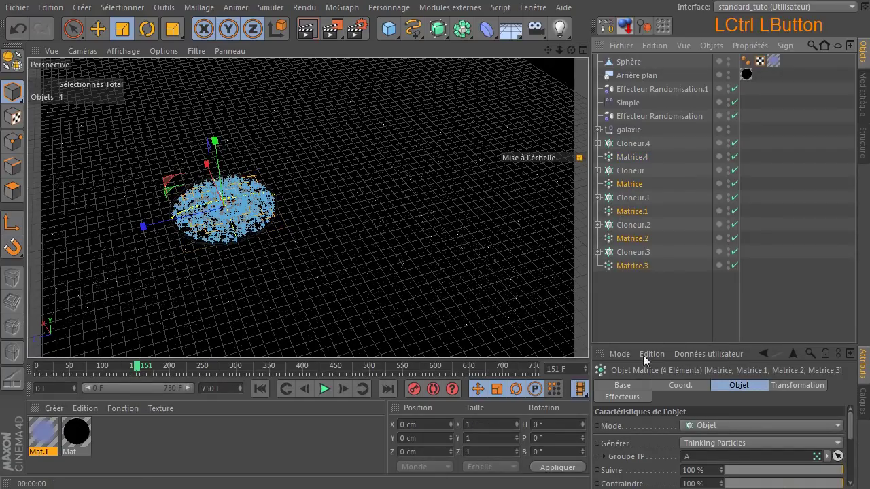
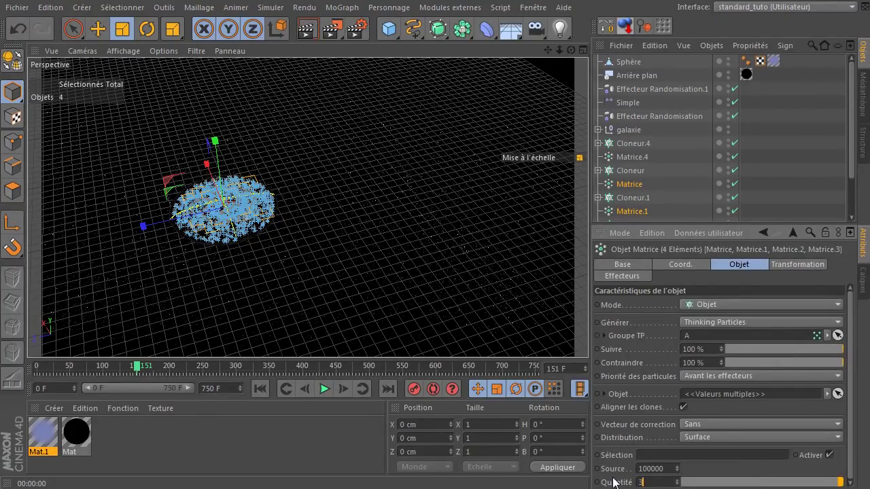
key("Return")
left_click(317, 30)
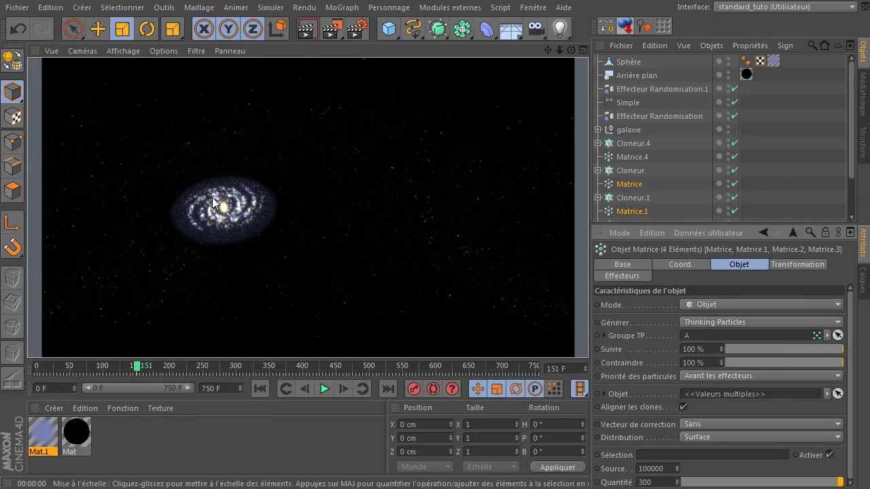
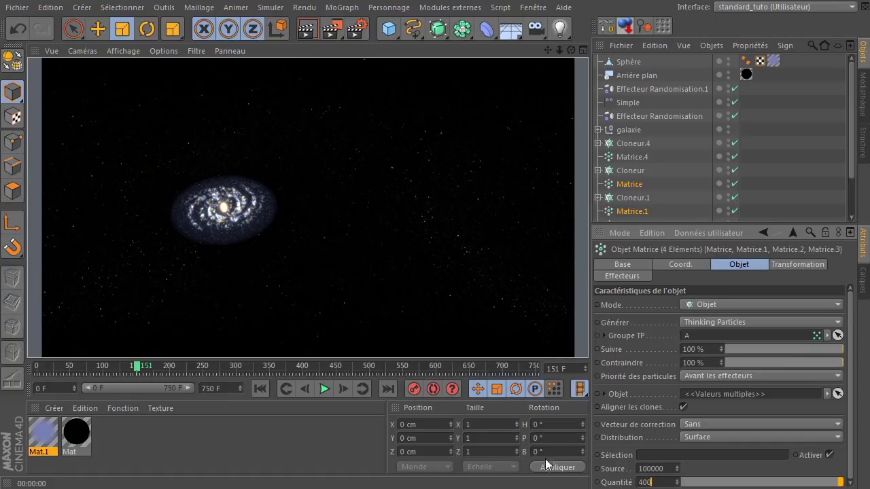
key("Return")
left_click(304, 34)
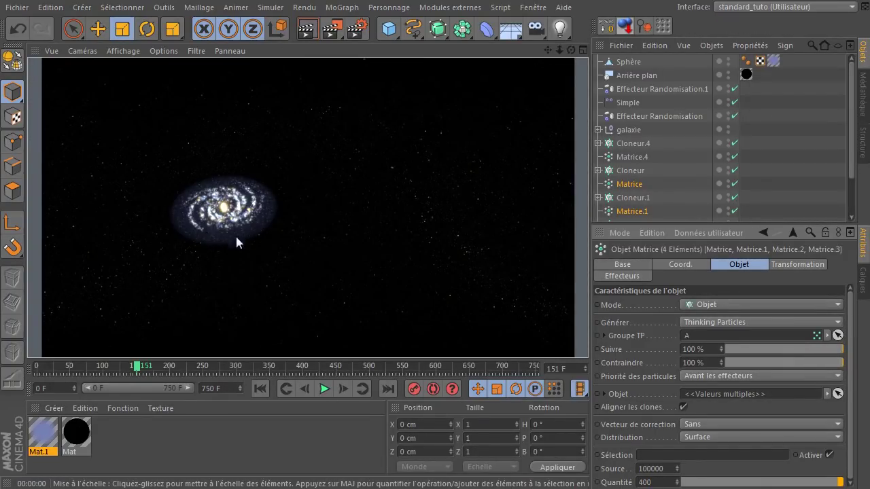
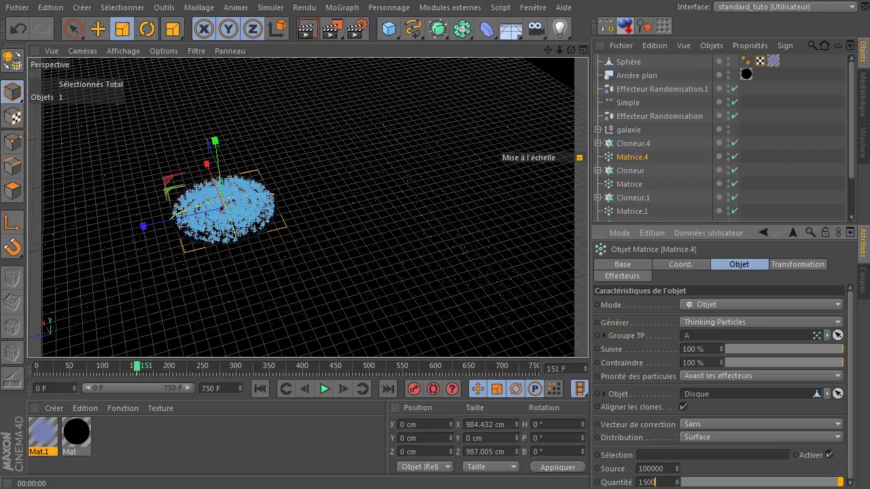
- Confirm 1000 particles for Matrice.4 and test-render the denser disc against the stars
key("Return")
left_click(310, 36)
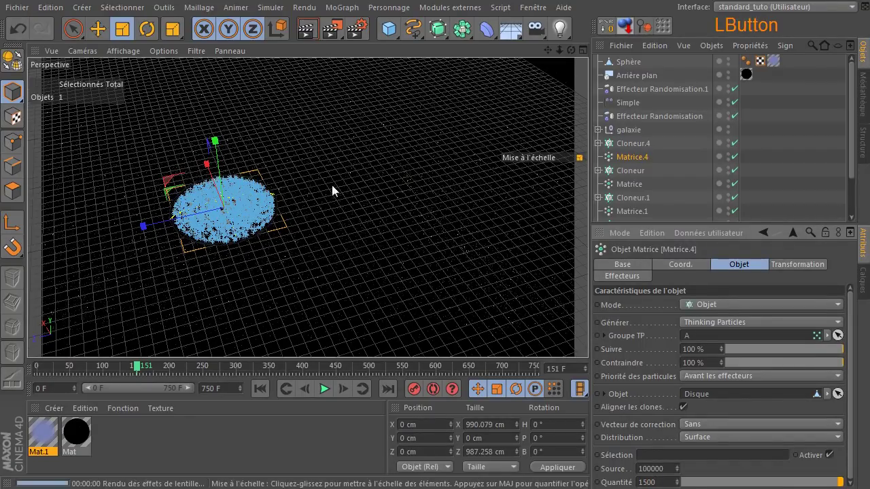
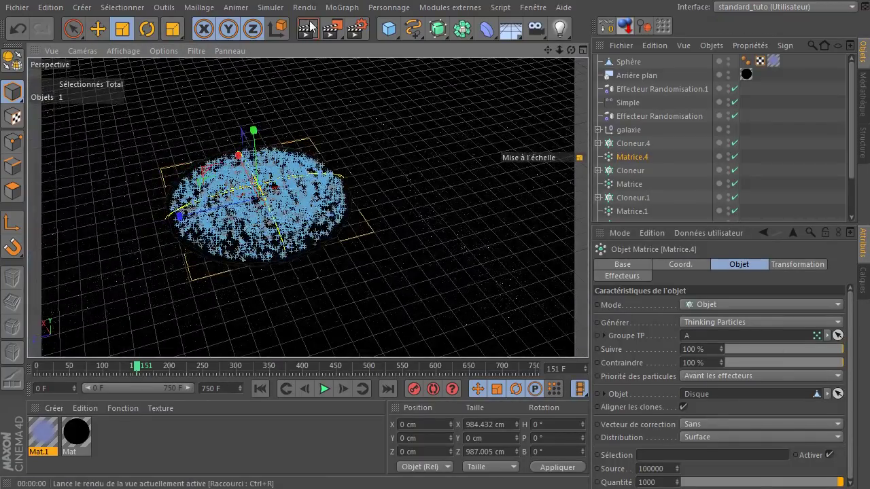
left_click(313, 24)
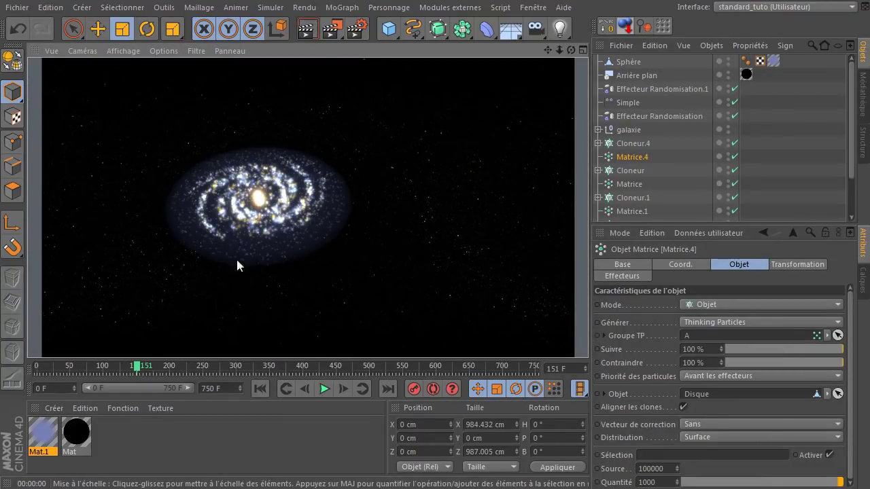
left_click(579, 57)
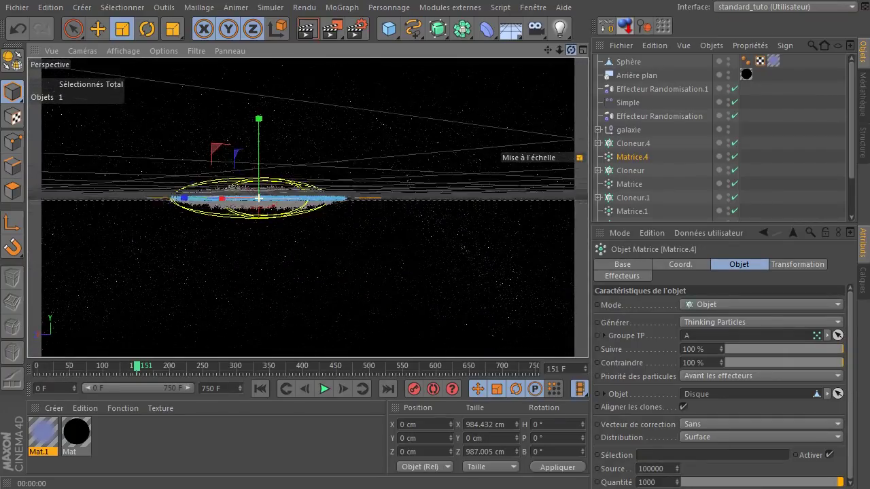
left_click(309, 30)
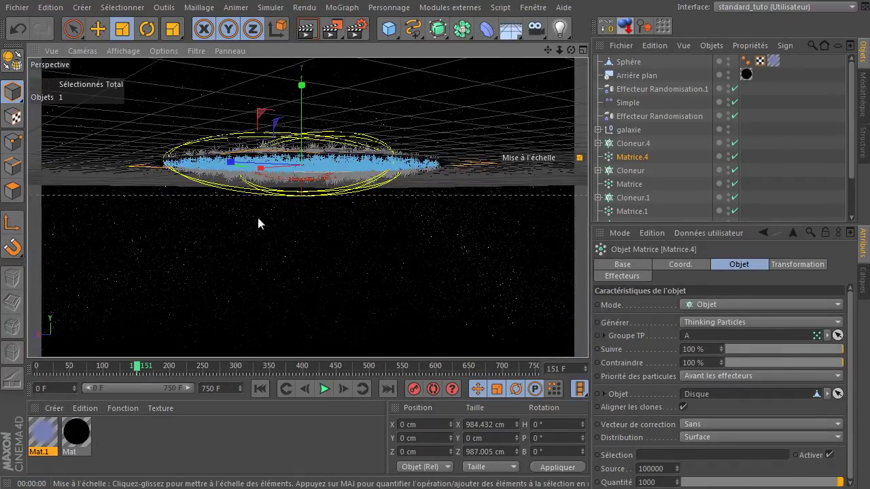
- Restore the earlier disc view, ready the Scale tool, and render the galaxy with its glowing halo
left_click(581, 54)
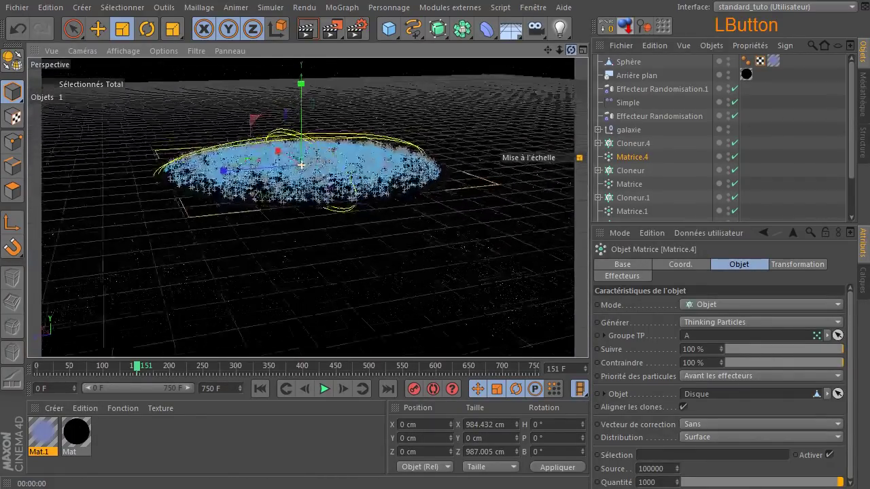
left_click(316, 34)
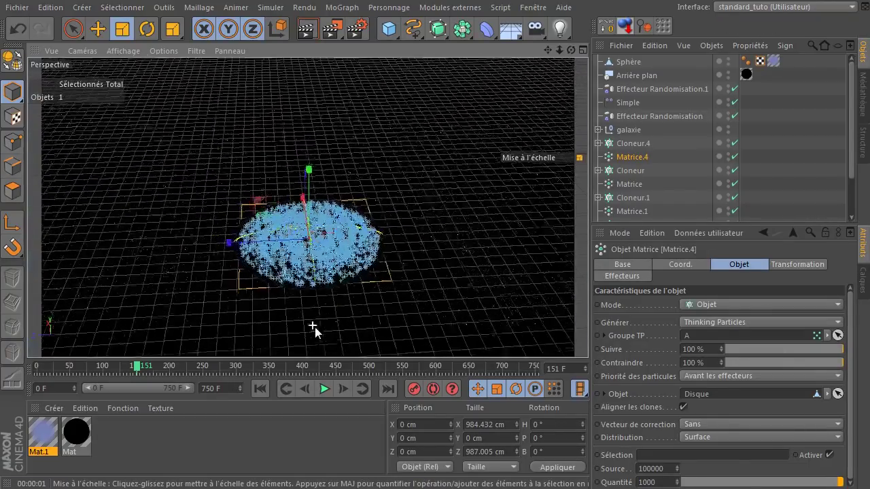
left_click(554, 57)
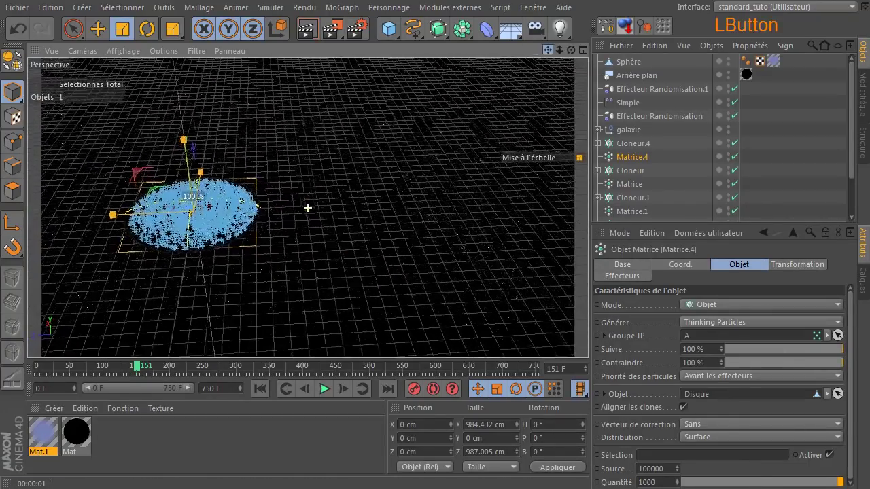
left_click(313, 29)
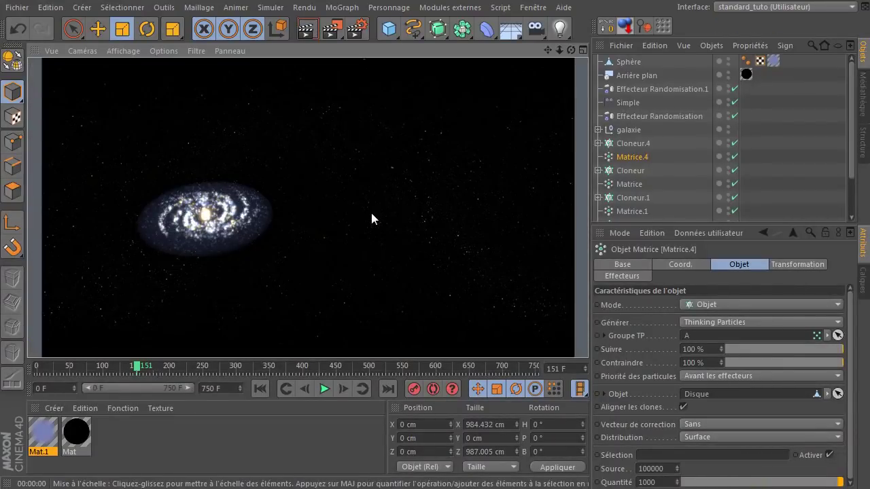